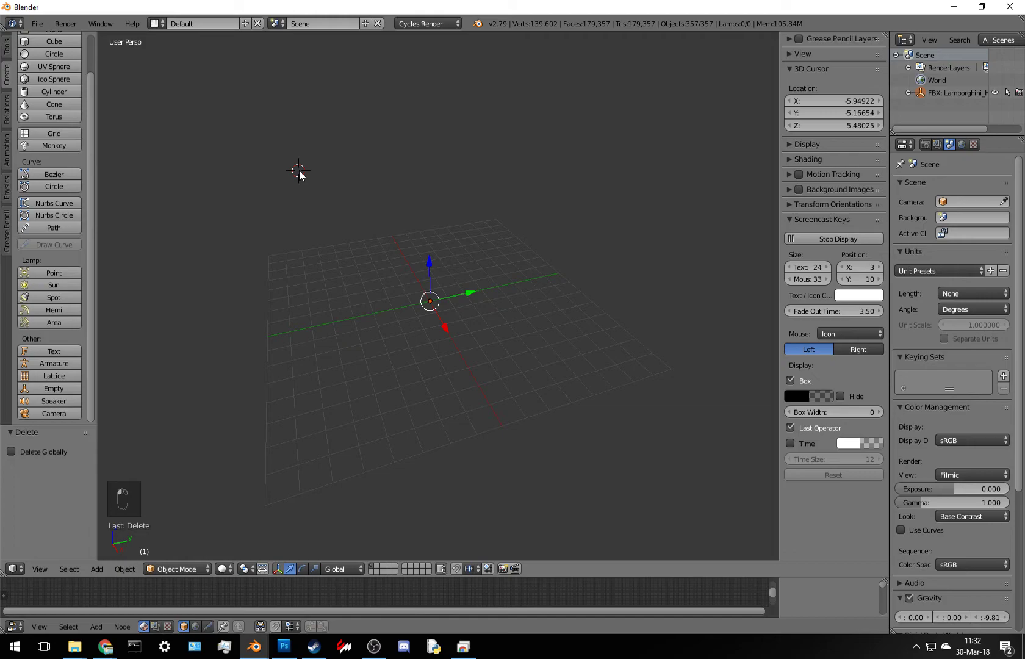
- Scale the tiny imported Lamborghini up 200 times and look it over from the front and side
{"action": "left_click_drag", "start_coordinate": [430, 351], "coordinate": [414, 398]}
{"action": "key", "text": "KP_Decimal"}
{"action": "left_click_drag", "start_coordinate": [502, 372], "coordinate": [518, 376]}
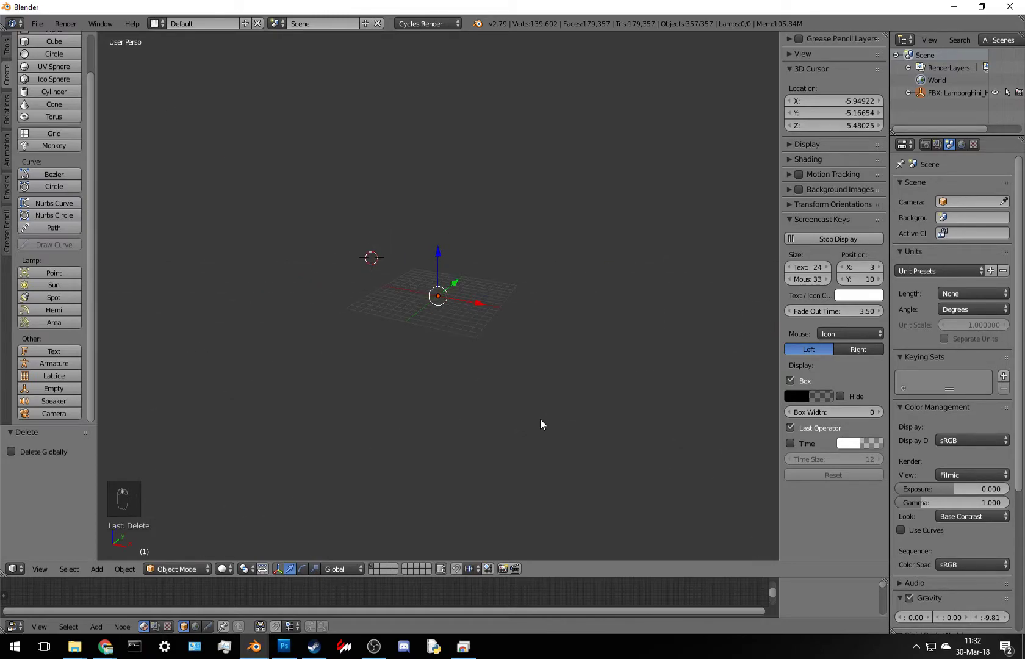
{"action": "key", "text": "s"}
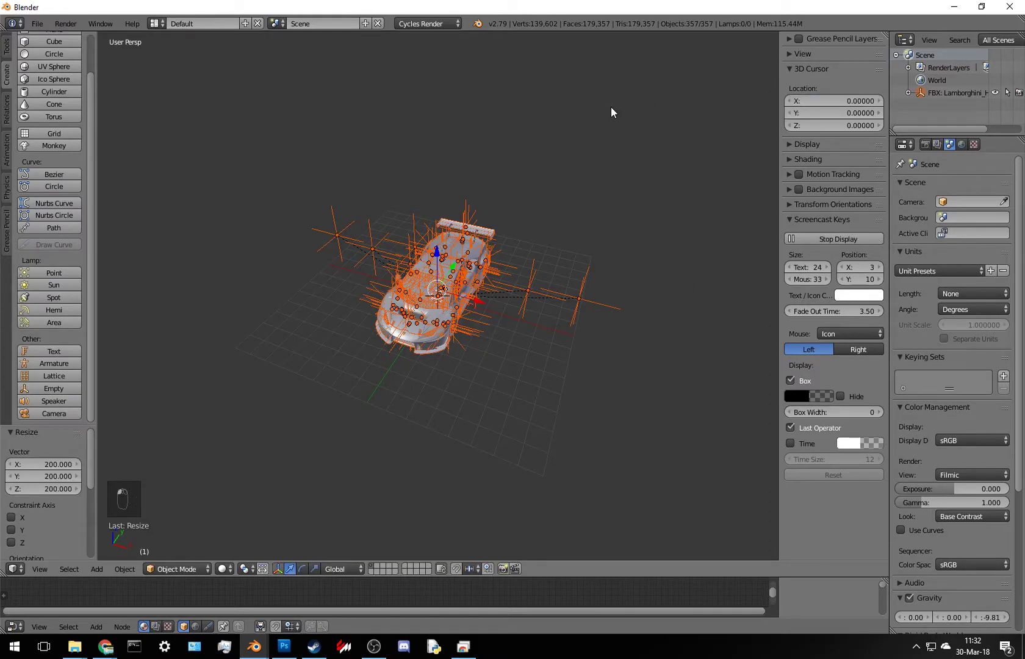
{"action": "left_click_drag", "start_coordinate": [436, 237], "coordinate": [300, 299]}
{"action": "left_click_drag", "start_coordinate": [431, 419], "coordinate": [514, 359]}
{"action": "key", "text": "z"}
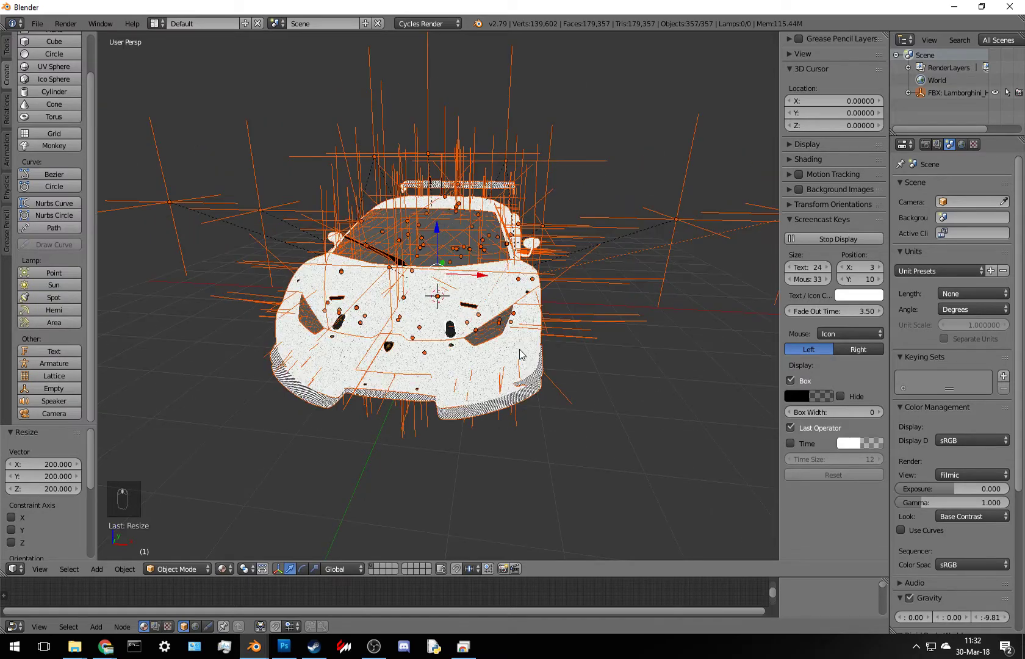
{"action": "middle_click", "coordinate": [507, 413]}
- In wireframe, pick the first body panel, then add the main body shell and two more panels
{"action": "key", "text": "z"}
{"action": "key", "text": "z"}
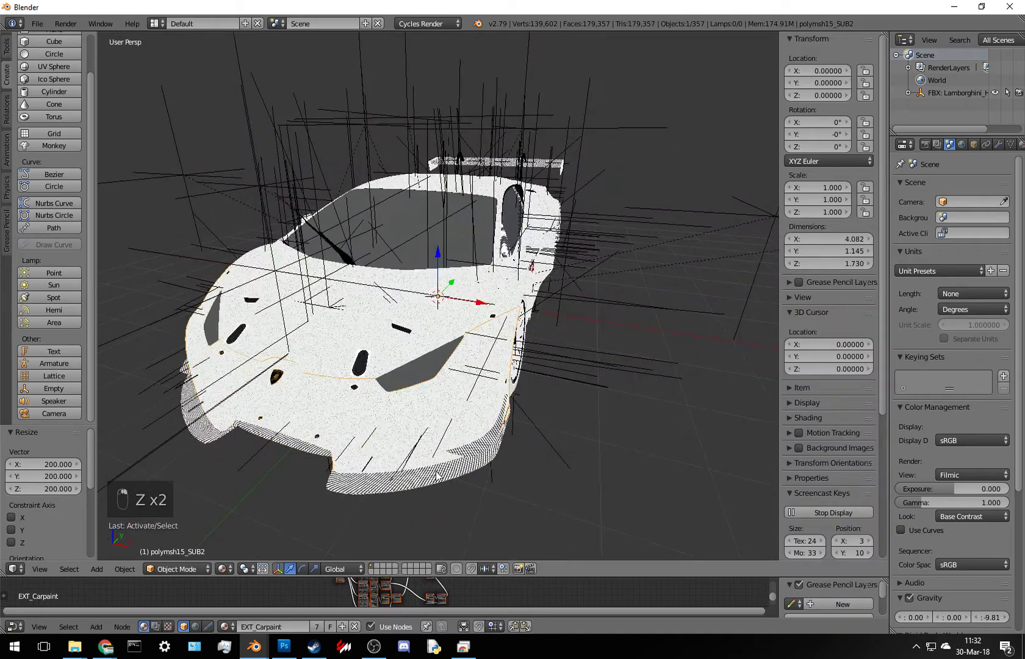
{"action": "key", "text": "z"}
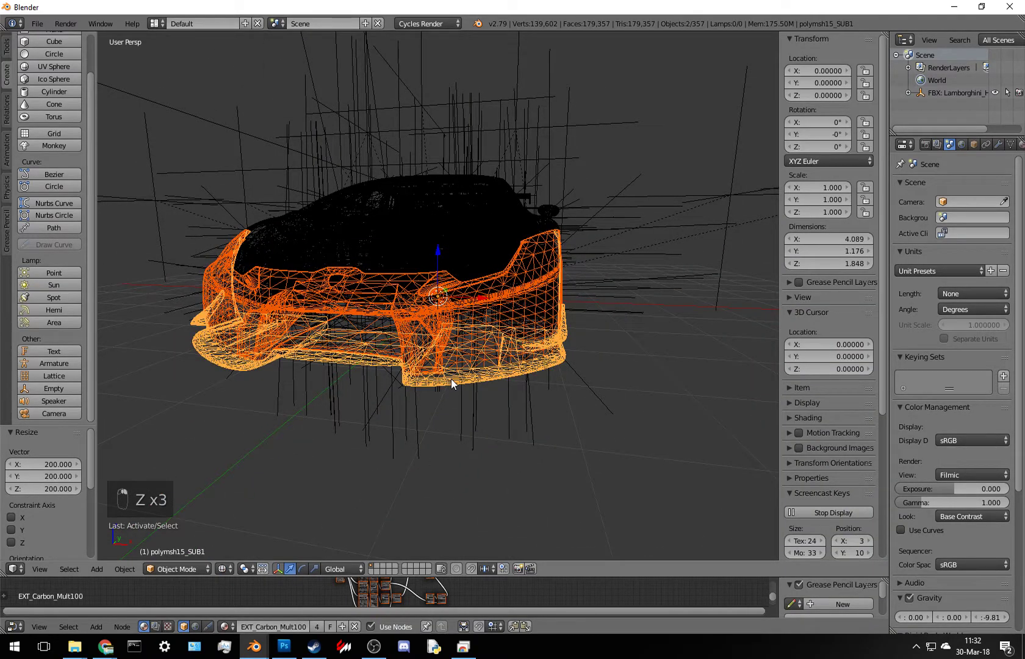
{"action": "key", "text": "z"}
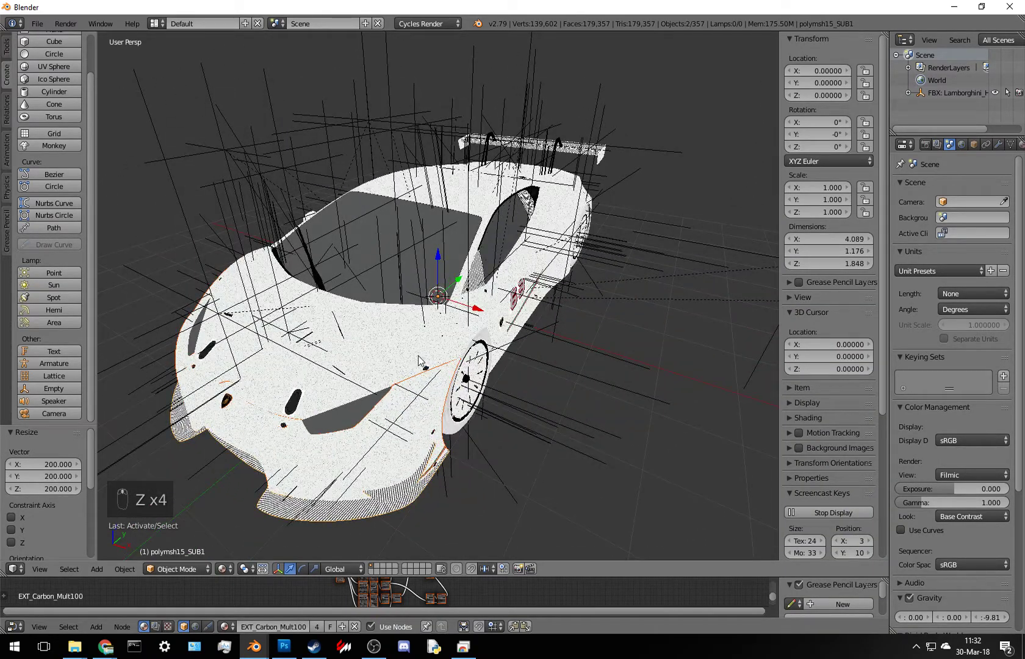
{"action": "key", "text": "z"}
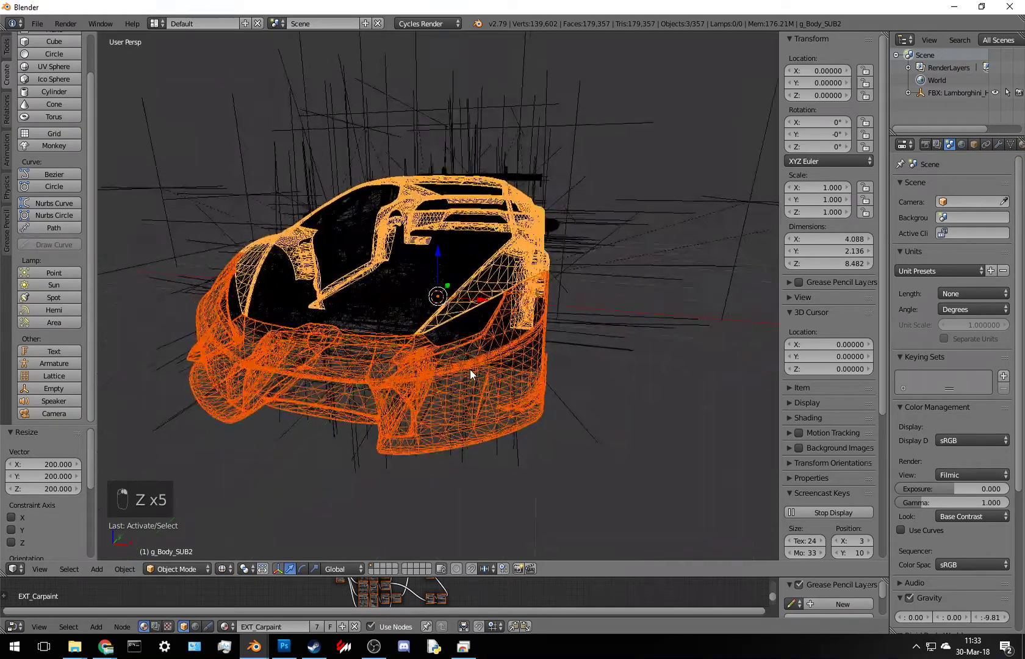
{"action": "key", "text": "z"}
{"action": "key", "text": "z"}
- Add the left door, an underside panel, the rear wing and another panel to the selection
{"action": "middle_click", "coordinate": [496, 384]}
{"action": "key", "text": "z"}
{"action": "left_click_drag", "start_coordinate": [492, 277], "coordinate": [518, 324]}
{"action": "key", "text": "z"}
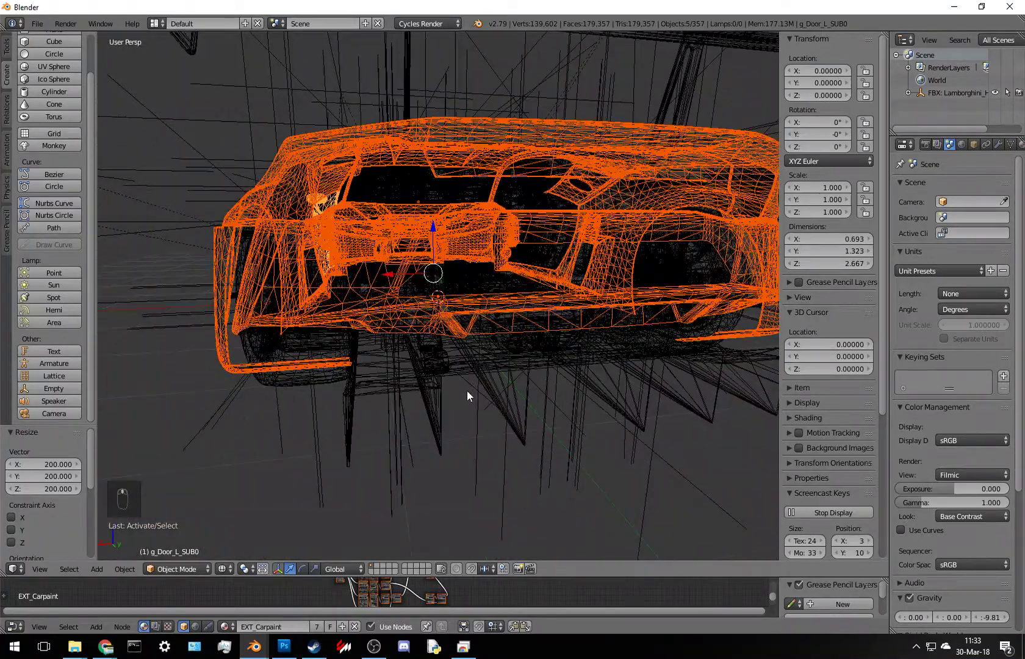
{"action": "middle_click", "coordinate": [426, 406]}
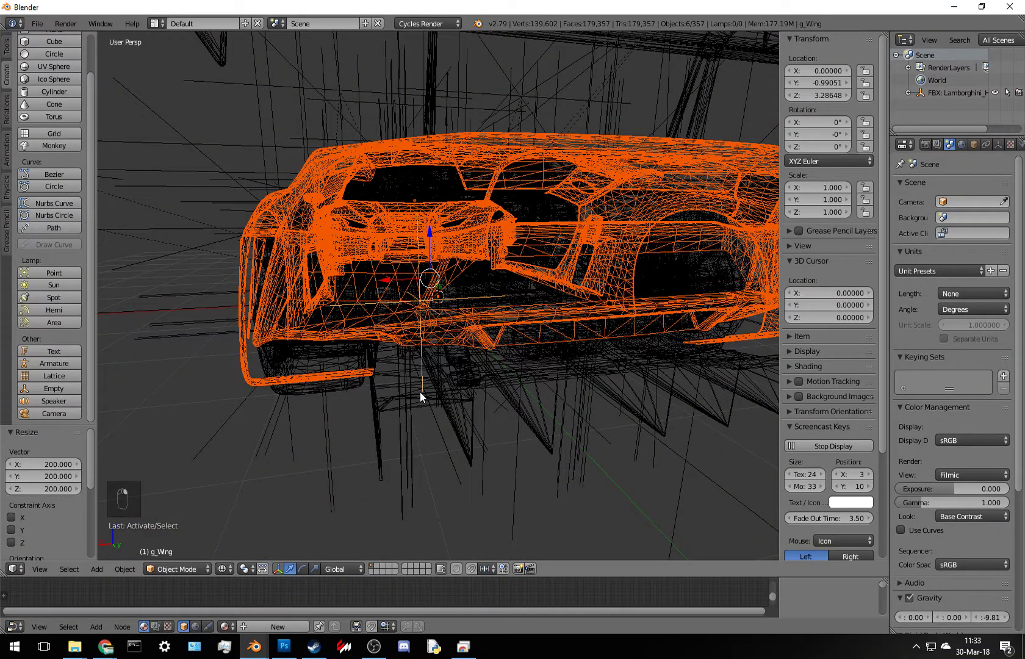
{"action": "key", "text": "z"}
{"action": "key", "text": "z"}
- Orbit to the rear of the car and inspect the rear panels, toggling solid and wireframe shading
{"action": "middle_click", "coordinate": [449, 428]}
{"action": "middle_click", "coordinate": [447, 428]}
{"action": "middle_click", "coordinate": [397, 439]}
{"action": "left_click_drag", "start_coordinate": [398, 439], "coordinate": [463, 468]}
{"action": "middle_click", "coordinate": [459, 450]}
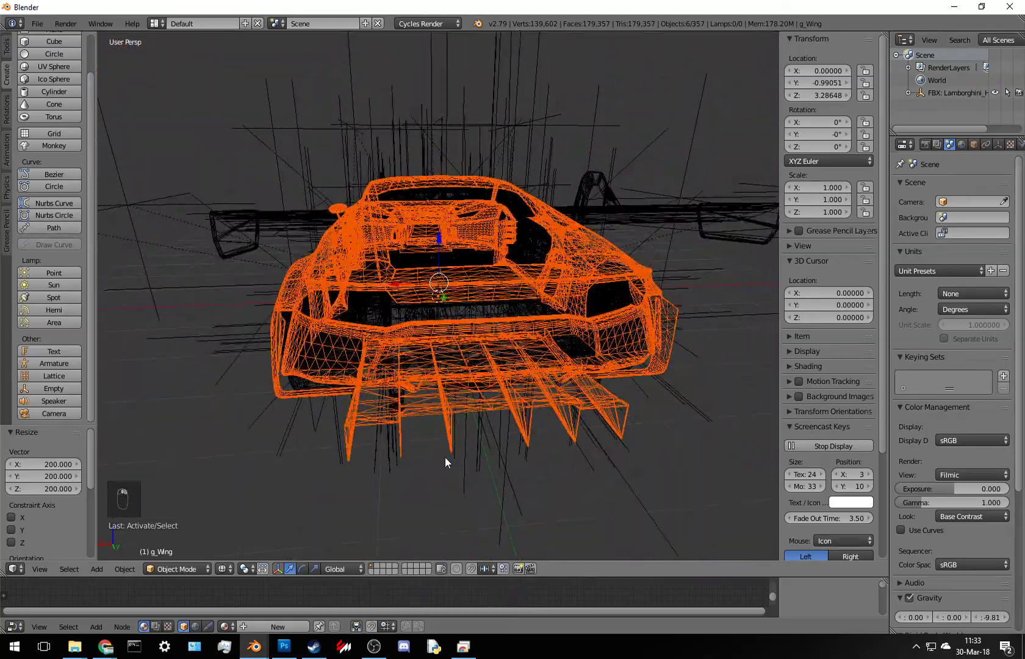
{"action": "key", "text": "z"}
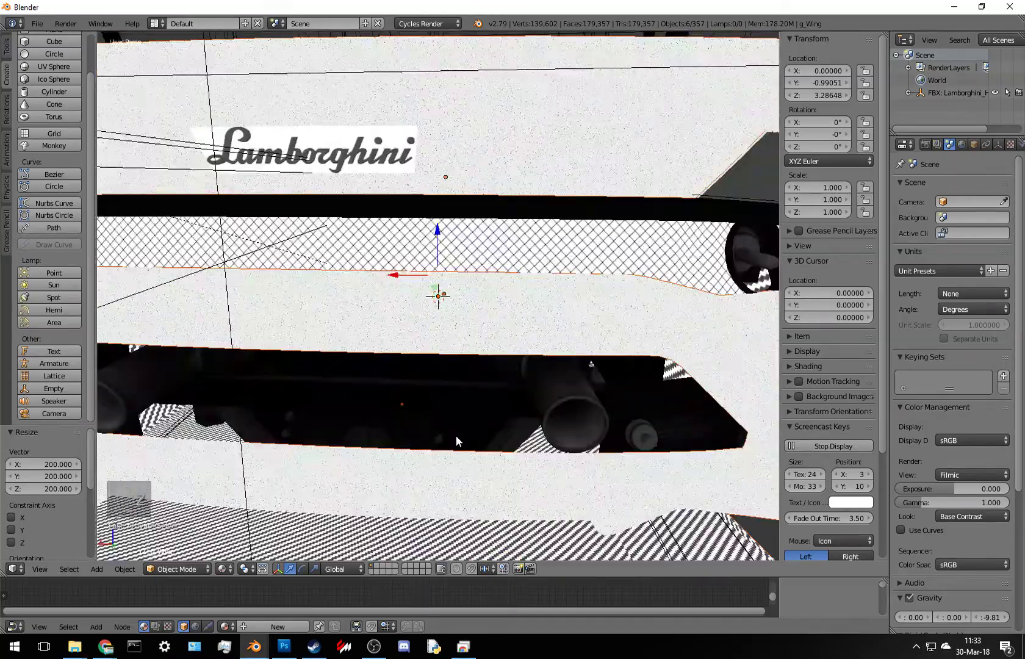
{"action": "key", "text": "z"}
{"action": "key", "text": "z"}
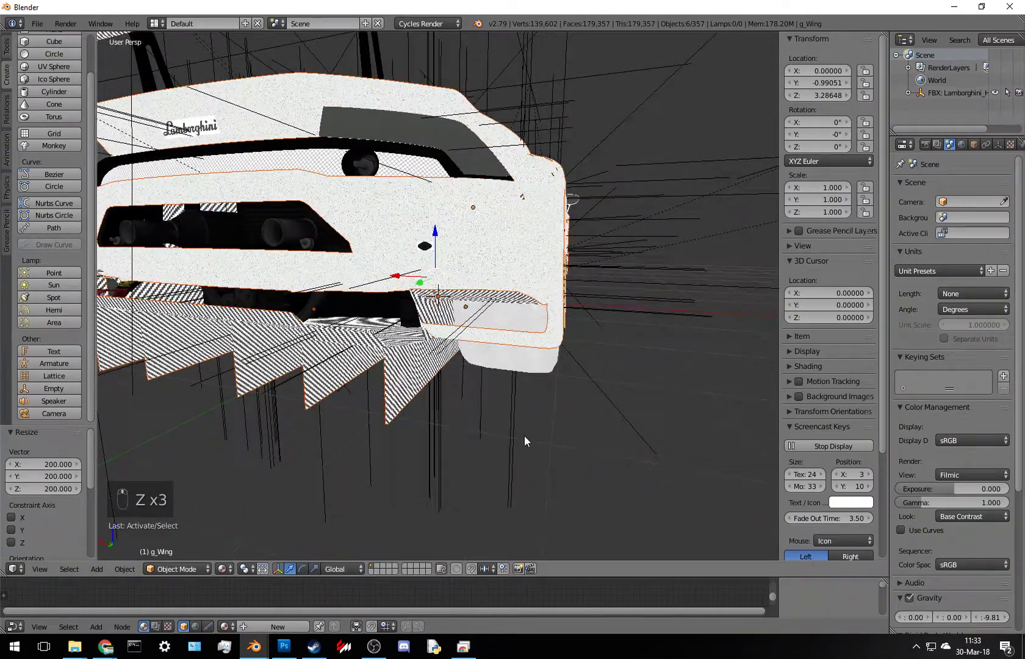
{"action": "key", "text": "z"}
{"action": "key", "text": "z"}
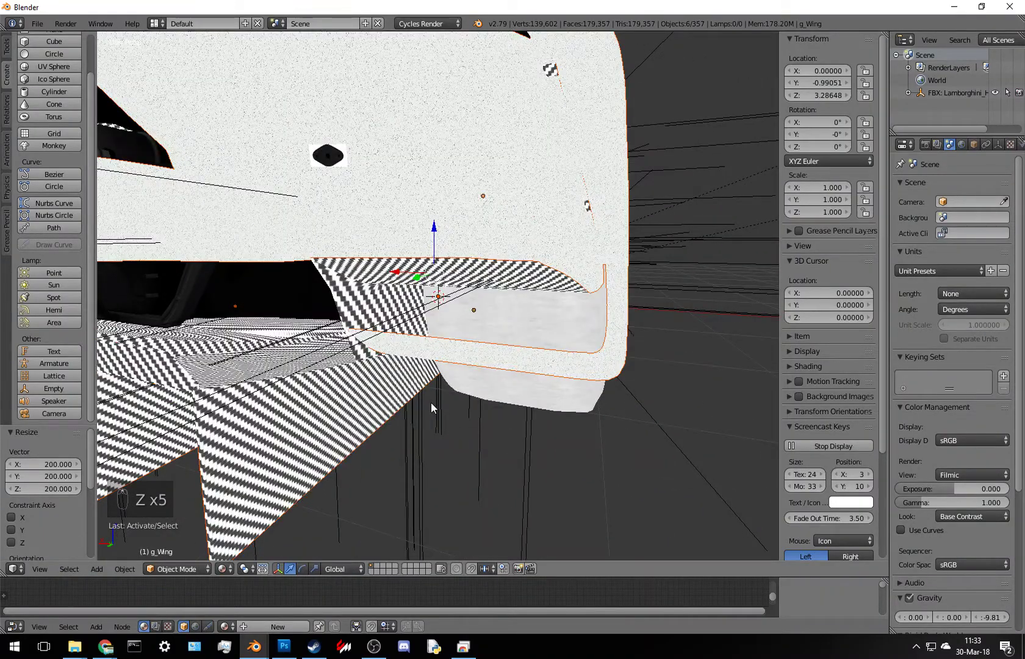
- Add the rear panels, the diffuser and two underside panels to the selection
{"action": "key", "text": "z"}
{"action": "key", "text": "z"}
{"action": "key", "text": "z"}
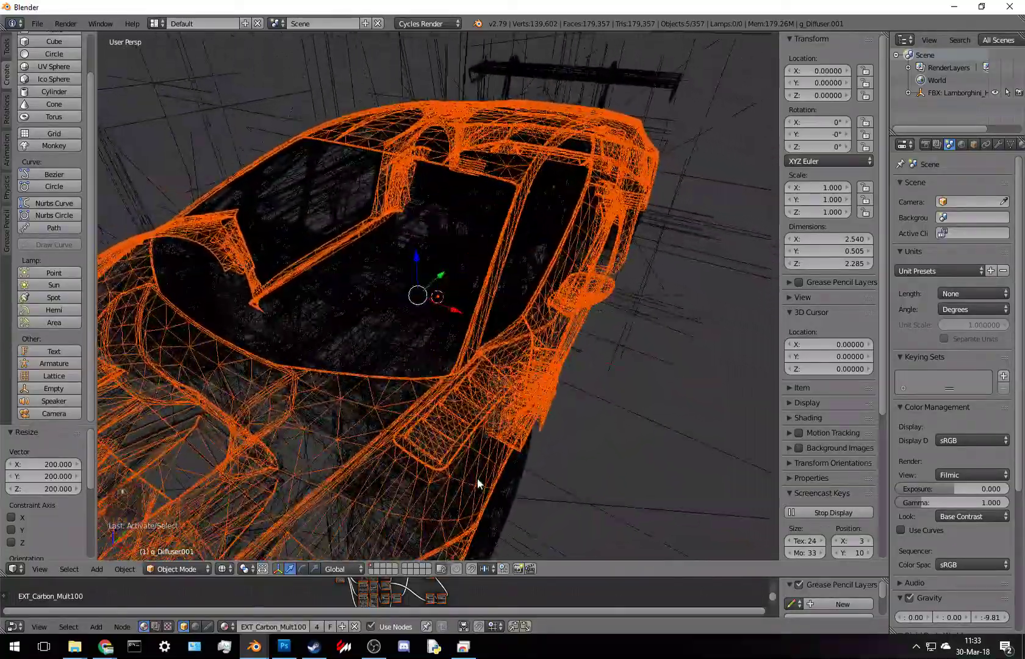
{"action": "middle_click", "coordinate": [553, 482]}
{"action": "left_click_drag", "start_coordinate": [672, 462], "coordinate": [608, 449]}
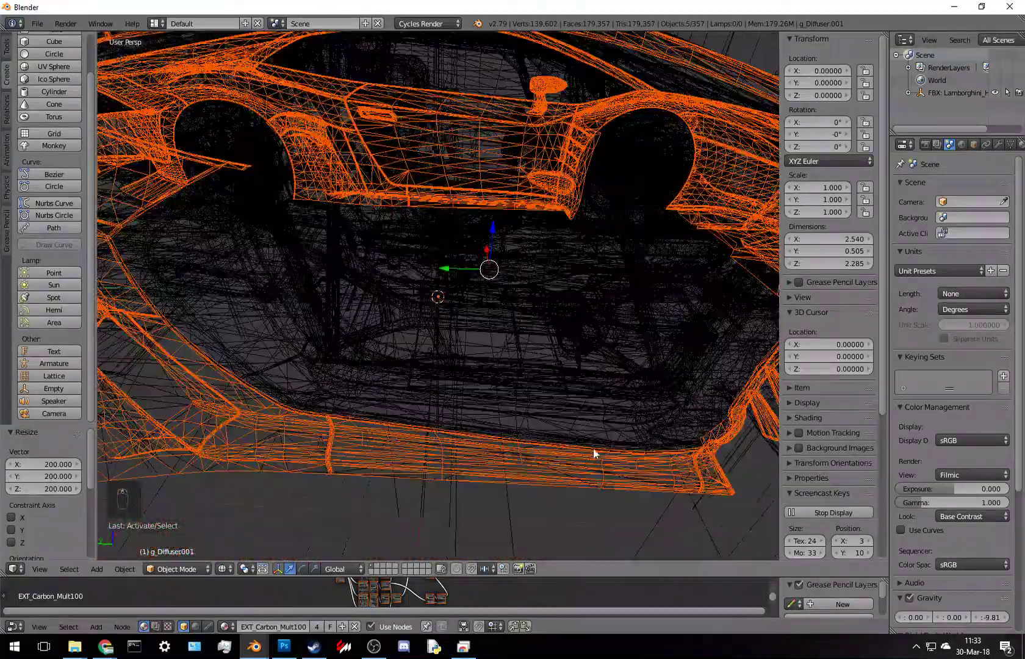
{"action": "key", "text": "z"}
{"action": "left_click_drag", "start_coordinate": [605, 272], "coordinate": [591, 387]}
{"action": "key", "text": "z"}
- Orbit around the car to view the selected panels from behind
{"action": "left_click_drag", "start_coordinate": [595, 402], "coordinate": [634, 426]}
{"action": "left_click_drag", "start_coordinate": [657, 426], "coordinate": [678, 422]}
{"action": "middle_click", "coordinate": [675, 422]}
{"action": "middle_click", "coordinate": [657, 424]}
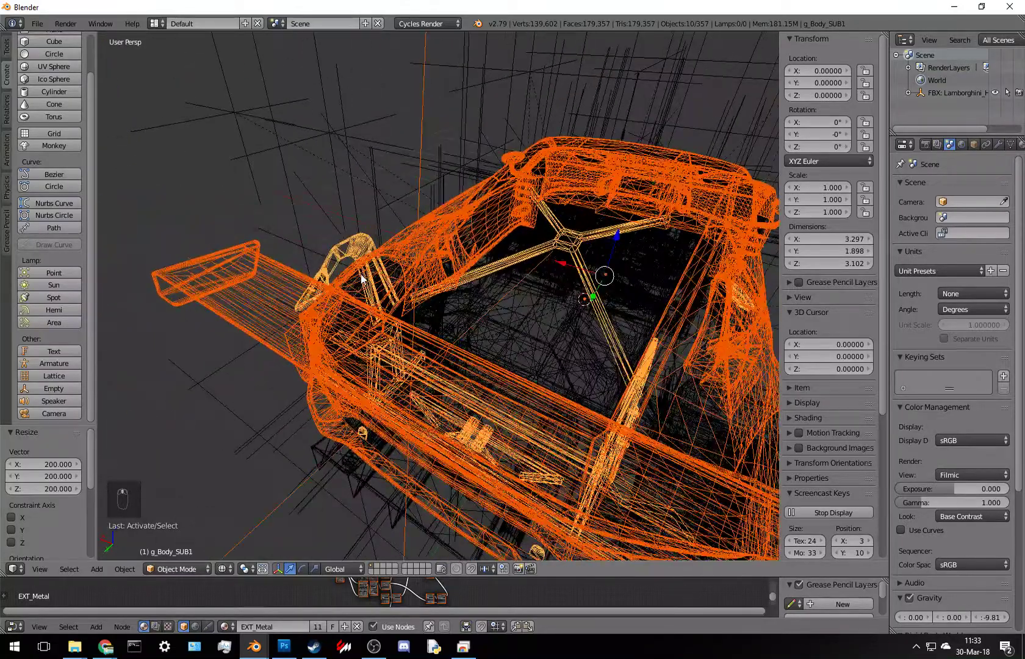
{"action": "left_click_drag", "start_coordinate": [395, 276], "coordinate": [366, 308]}
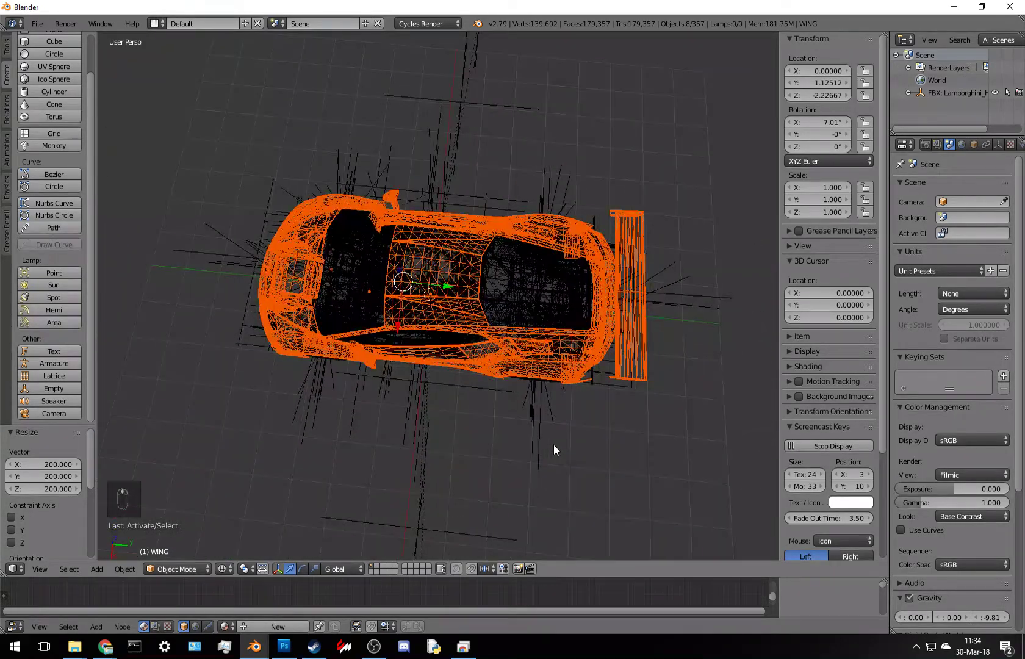
- Inspect the roof vents in solid shading, return to wireframe and orbit to the car's side
{"action": "key", "text": "z"}
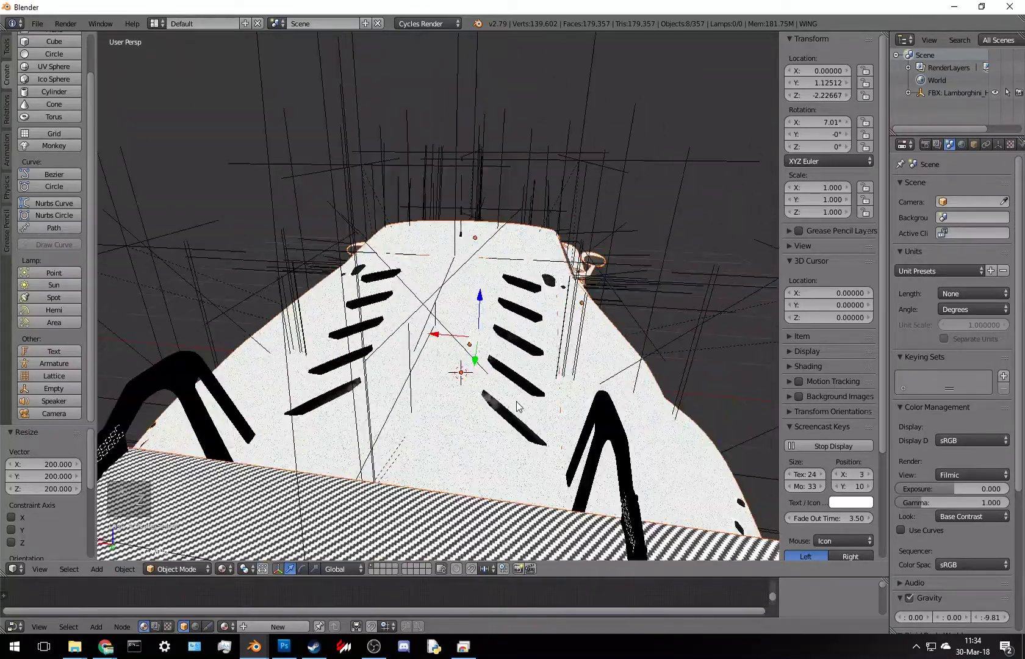
{"action": "key", "text": "z"}
{"action": "key", "text": "z"}
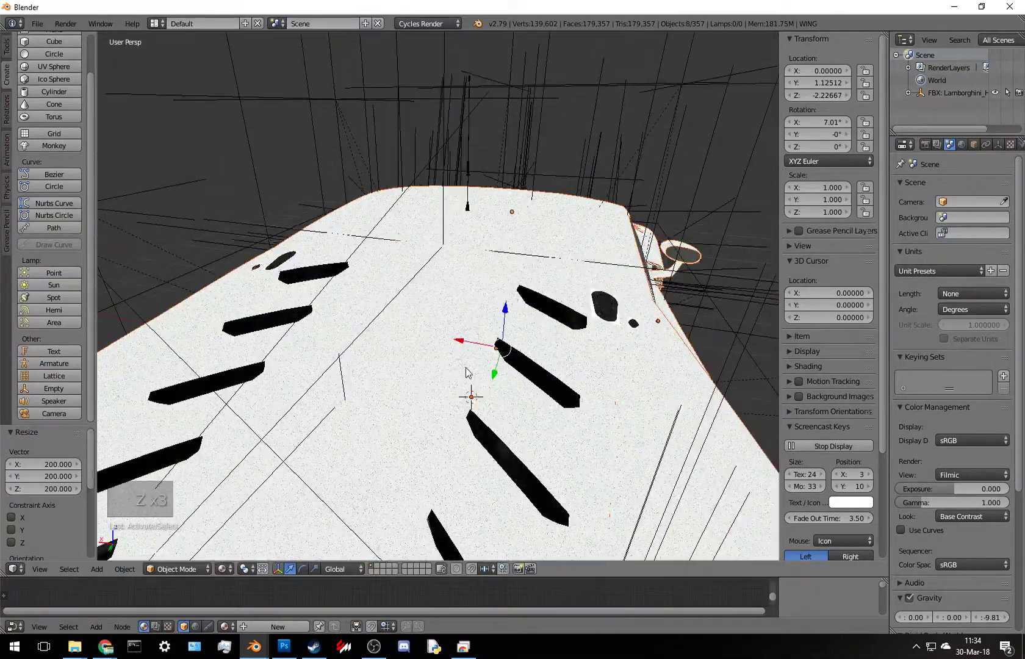
{"action": "key", "text": "z"}
{"action": "middle_click", "coordinate": [552, 418]}
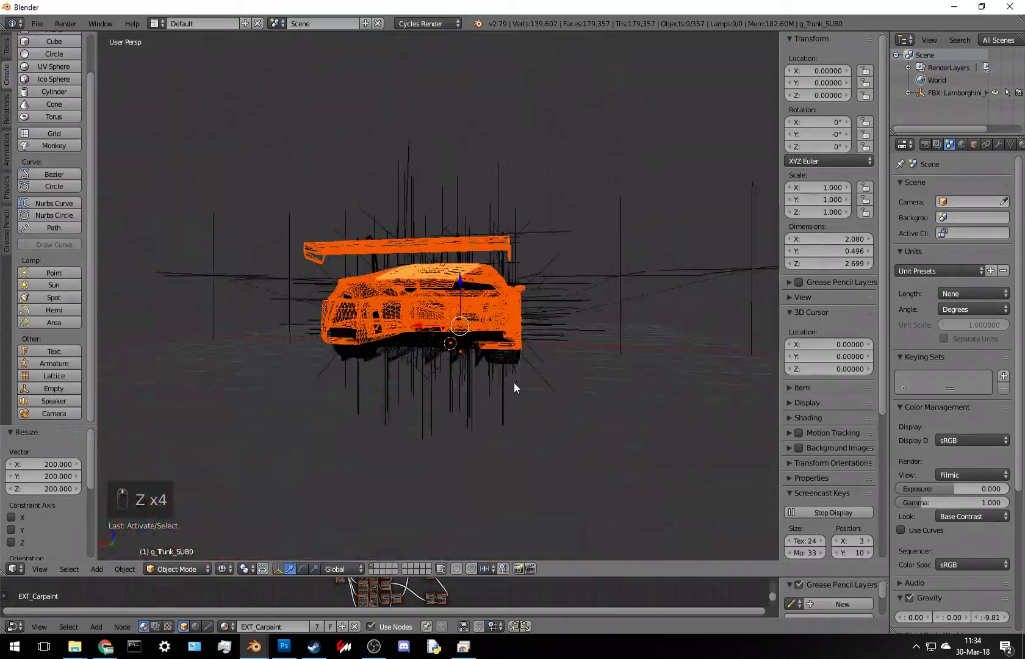
{"action": "left_click_drag", "start_coordinate": [394, 444], "coordinate": [406, 432]}
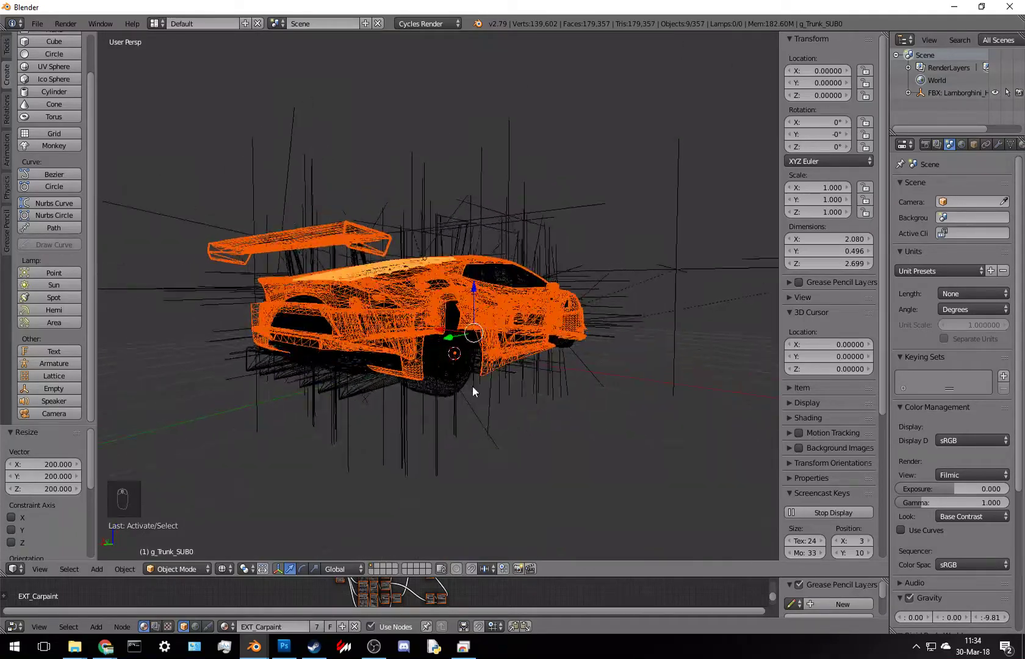
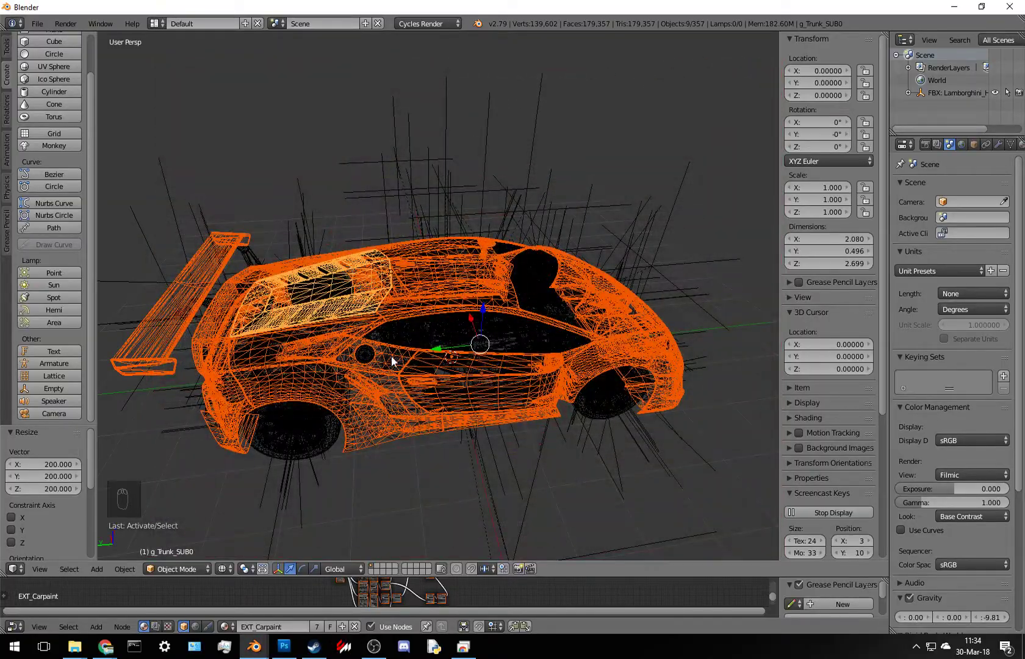
- Duplicate the selected body parts, move the copy to layer 2 and duplicate it again there
{"action": "left_click_drag", "start_coordinate": [410, 383], "coordinate": [637, 223]}
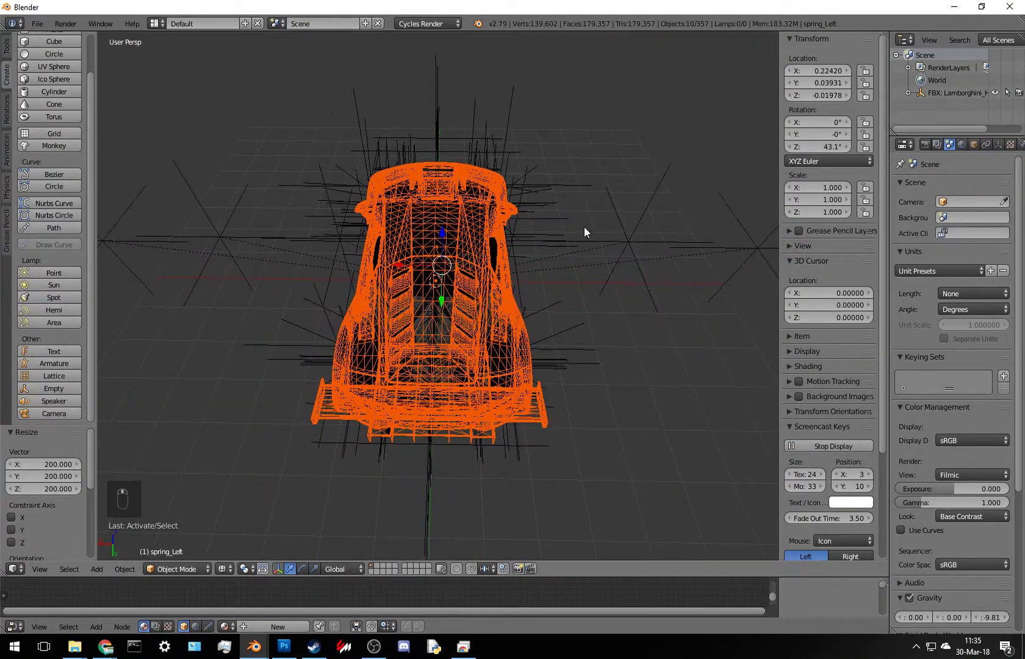
{"action": "key", "text": "KP_Decimal"}
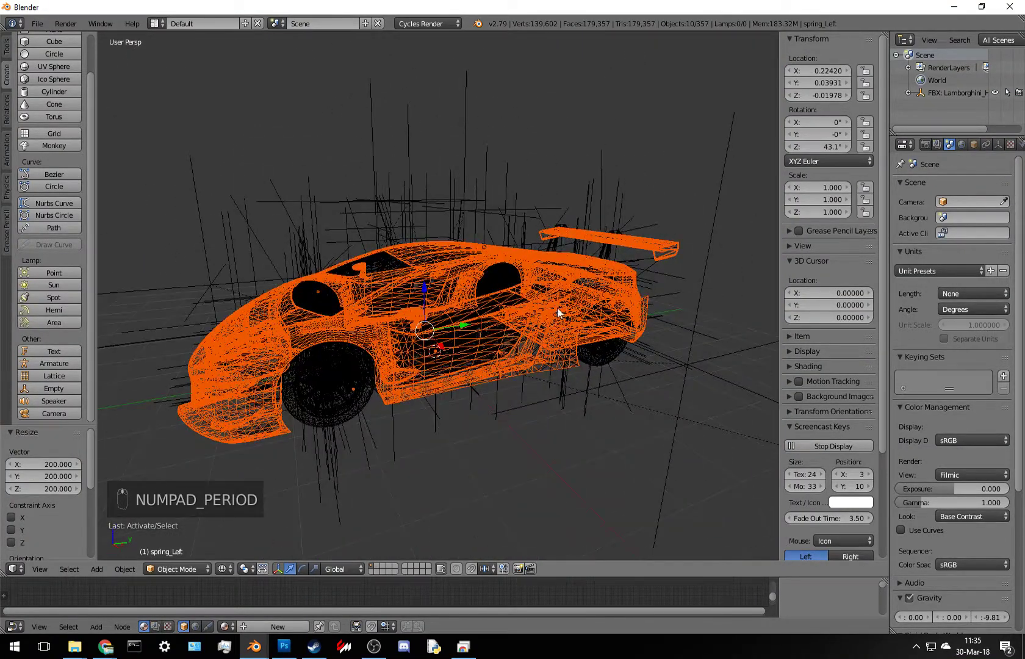
{"action": "key", "text": "shift+d"}
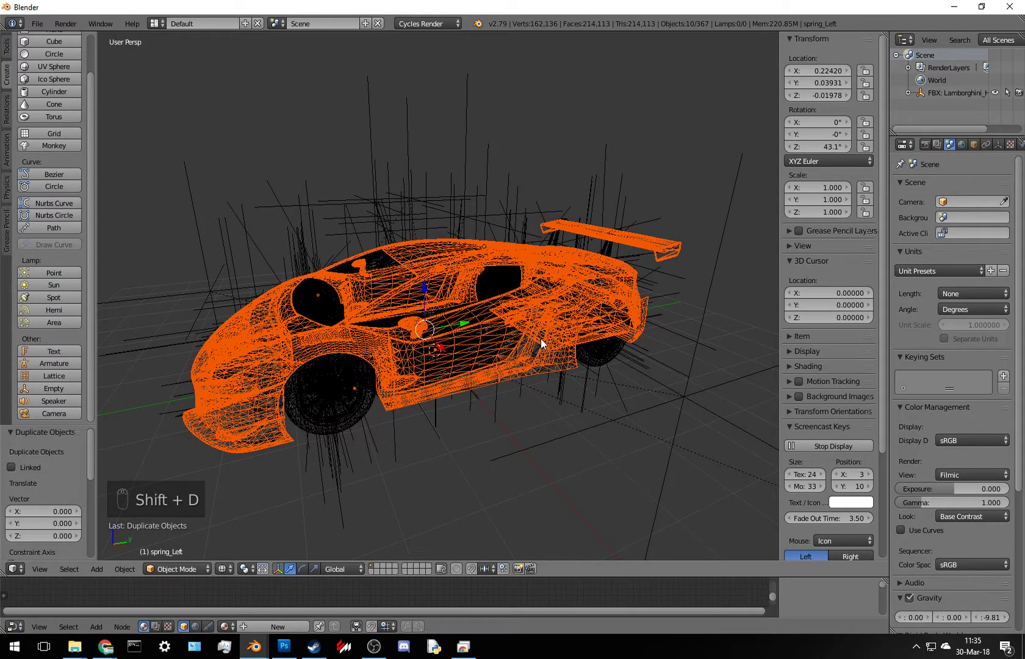
{"action": "key", "text": "m"}
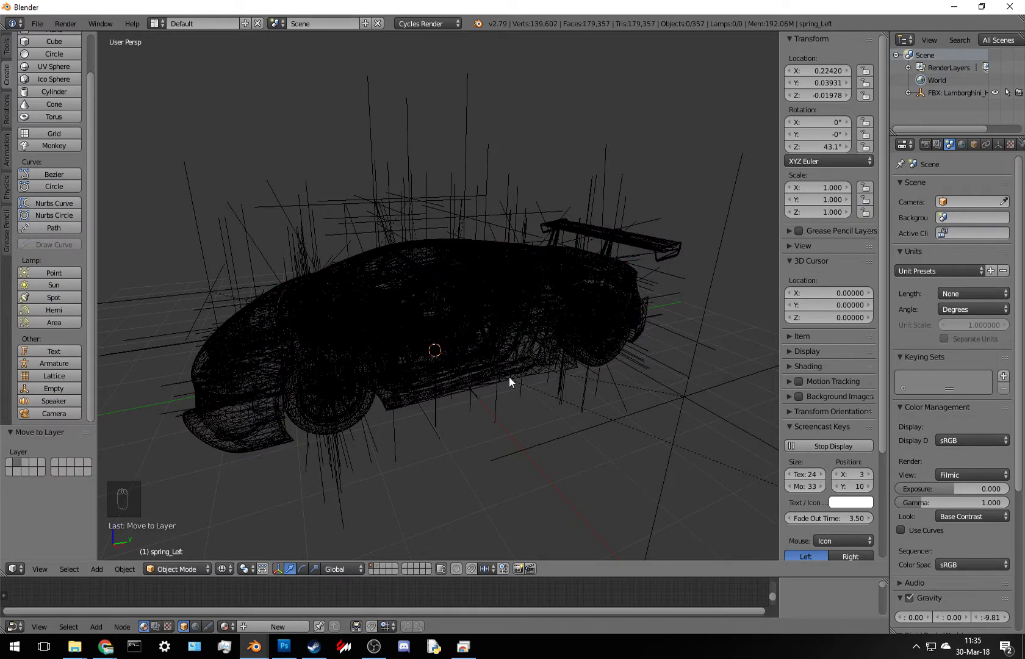
{"action": "key", "text": "2"}
{"action": "key", "text": "shift+d"}
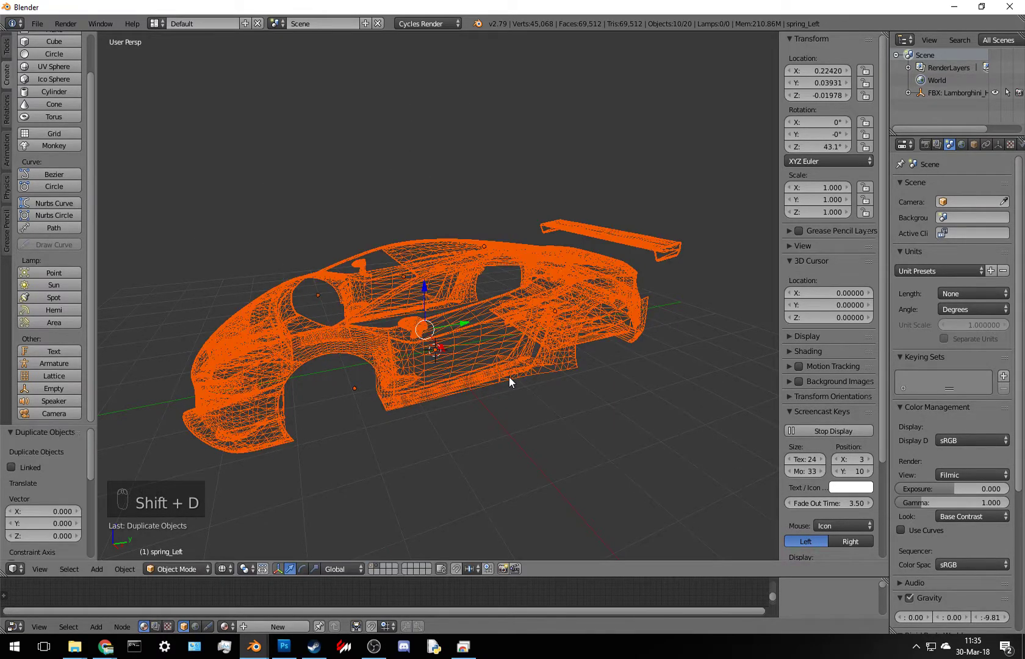
- Move the copied body straight up above the original, deselect all and show both in solid shading from the front
{"action": "key", "text": "g"}
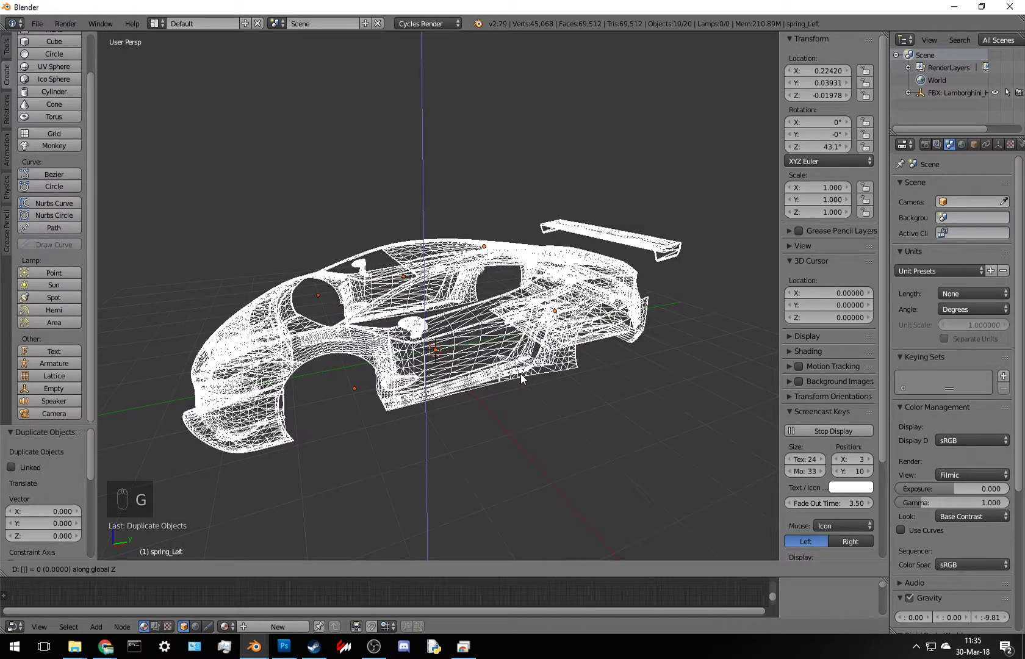
{"action": "left_click_drag", "start_coordinate": [592, 345], "coordinate": [552, 408]}
{"action": "key", "text": "a"}
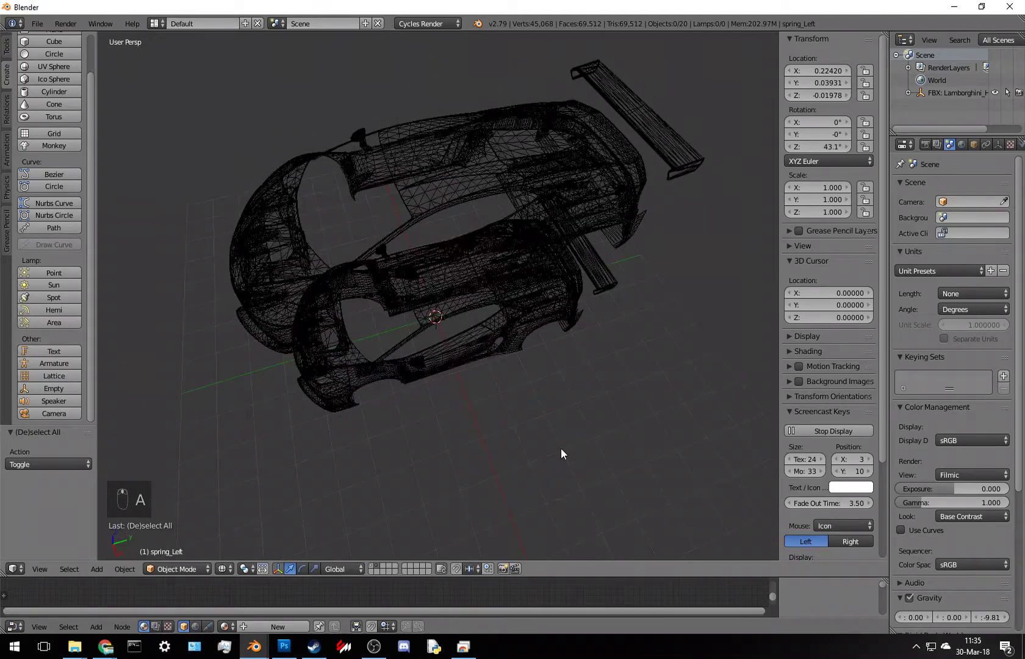
{"action": "key", "text": "z"}
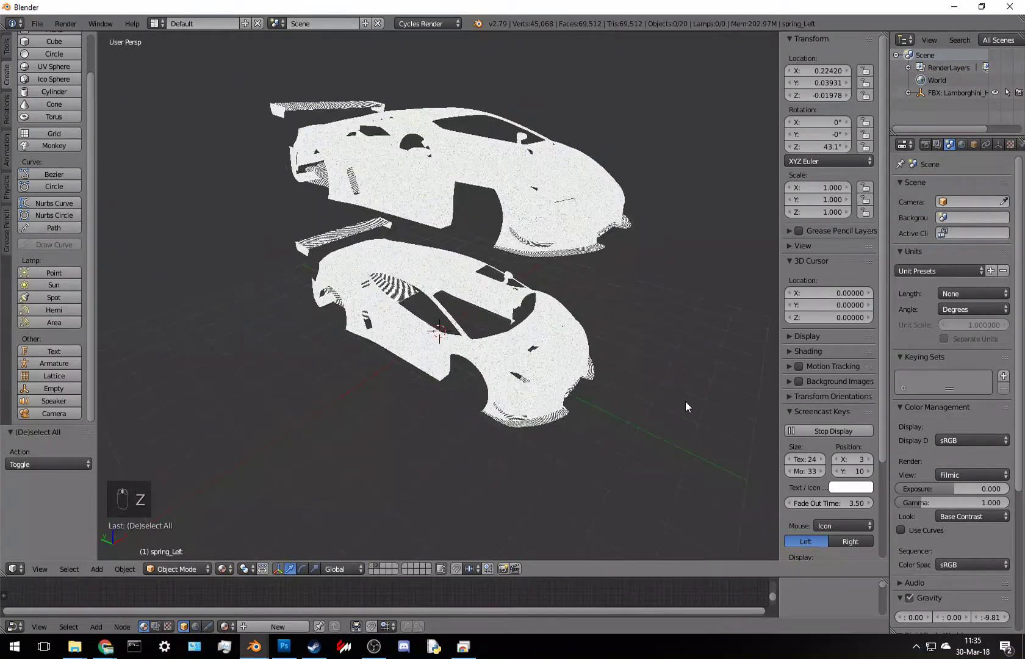
{"action": "left_click_drag", "start_coordinate": [191, 421], "coordinate": [204, 409]}
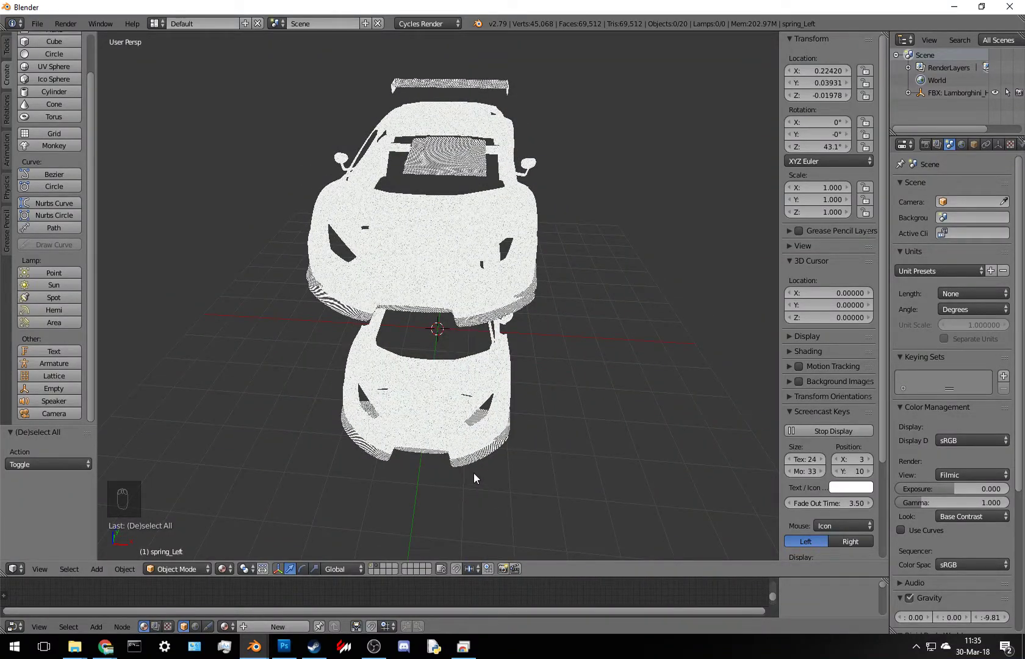
- Clear the leftover objects on layer 1 and switch back to layer 2
{"action": "key", "text": "1"}
{"action": "key", "text": "a"}
{"action": "key", "text": "a"}
{"action": "key", "text": "a"}
{"action": "key", "text": "x"}
{"action": "key", "text": "2"}
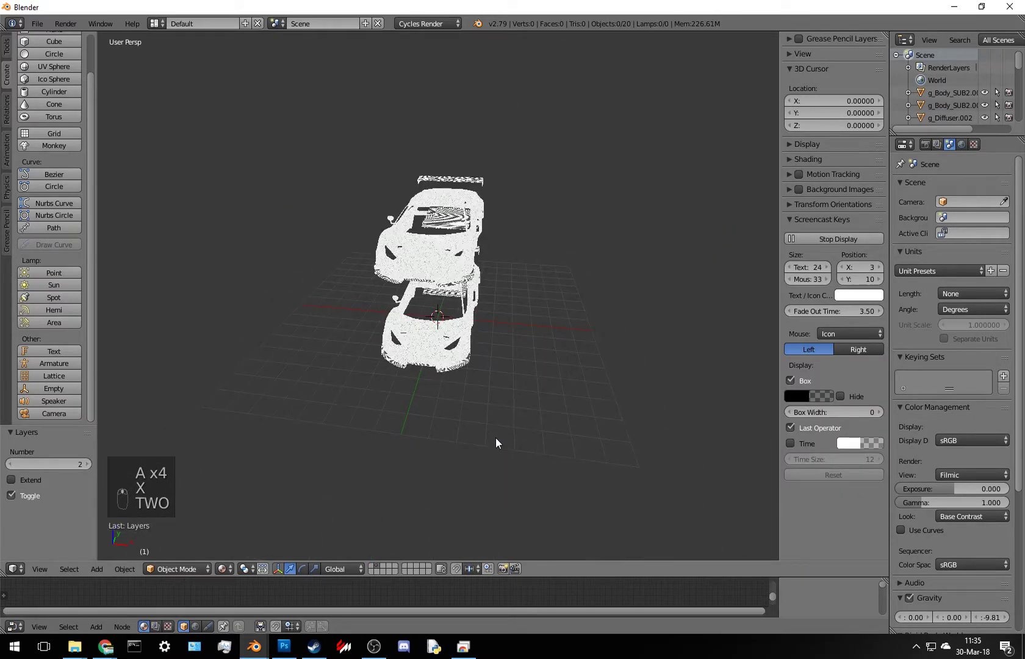
- Circle-select all parts of the lower car body, trimming stray parts from the selection
{"action": "key", "text": "z"}
{"action": "key", "text": "a"}
{"action": "key", "text": "a"}
{"action": "key", "text": "c"}
{"action": "key", "text": "c"}
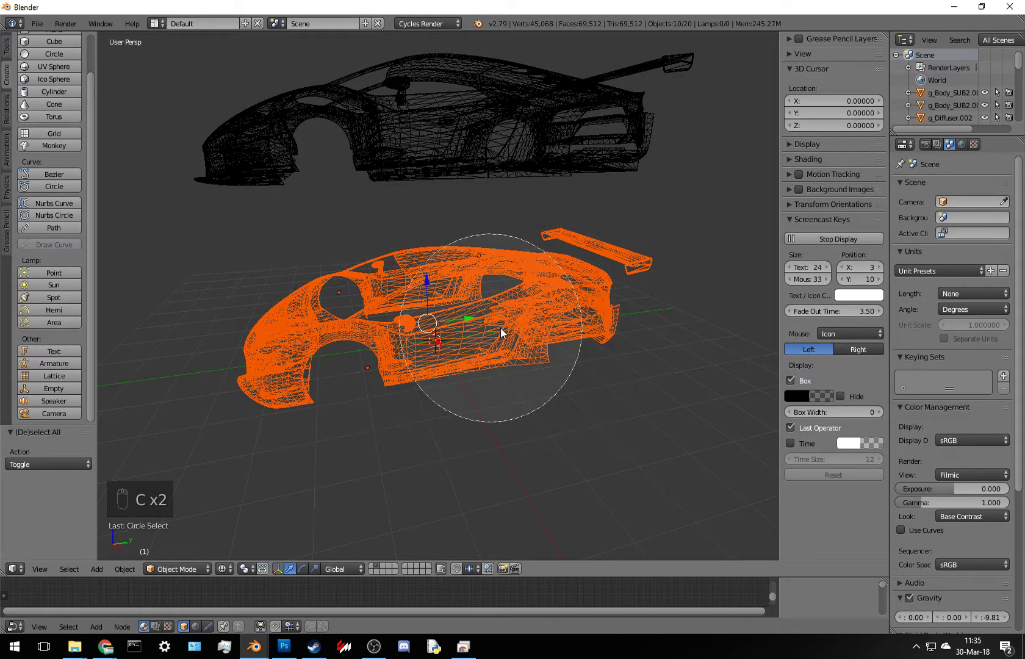
{"action": "left_click_drag", "start_coordinate": [535, 403], "coordinate": [444, 494]}
{"action": "left_click_drag", "start_coordinate": [446, 492], "coordinate": [470, 458]}
{"action": "left_click_drag", "start_coordinate": [481, 443], "coordinate": [530, 393]}
{"action": "left_click_drag", "start_coordinate": [531, 394], "coordinate": [479, 401]}
{"action": "left_click_drag", "start_coordinate": [400, 318], "coordinate": [451, 345]}
{"action": "middle_click", "coordinate": [460, 351]}
{"action": "middle_click", "coordinate": [473, 384]}
{"action": "left_click_drag", "start_coordinate": [456, 384], "coordinate": [427, 376]}
- Join the parts into one body, rotate it 90° upright on X, scale it by 2 and delete the leftovers
{"action": "key", "text": "ctrl+j"}
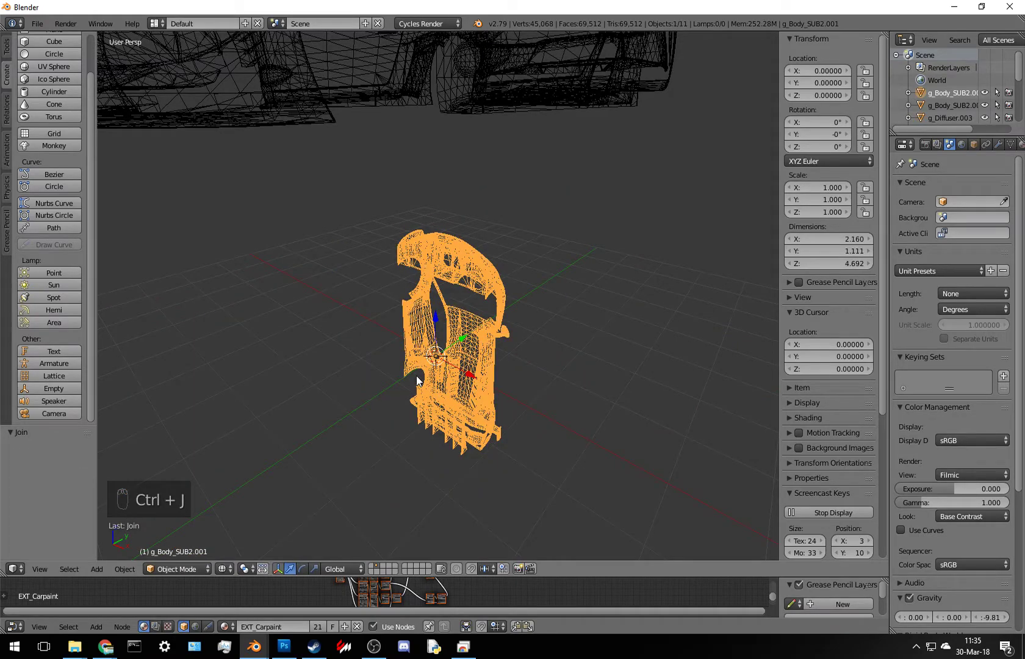
{"action": "key", "text": "r"}
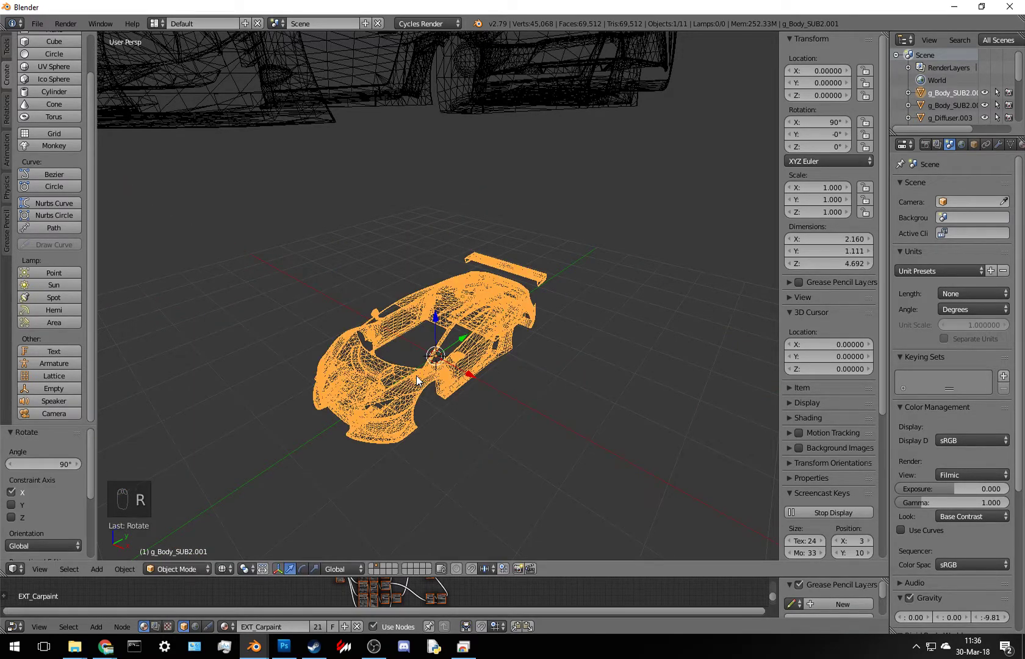
{"action": "key", "text": "s"}
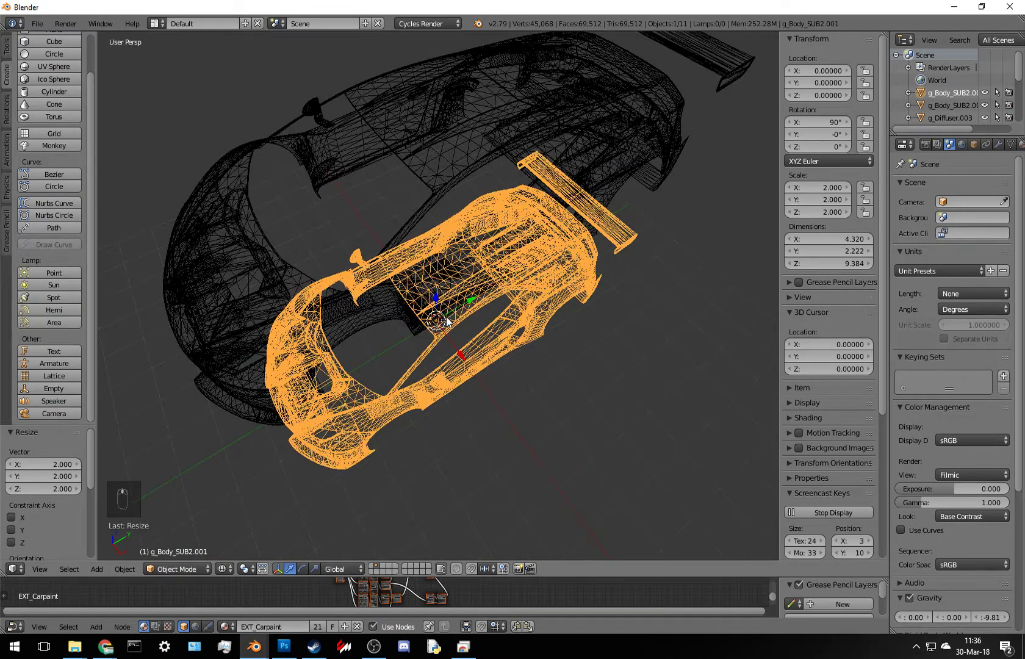
{"action": "key", "text": "a"}
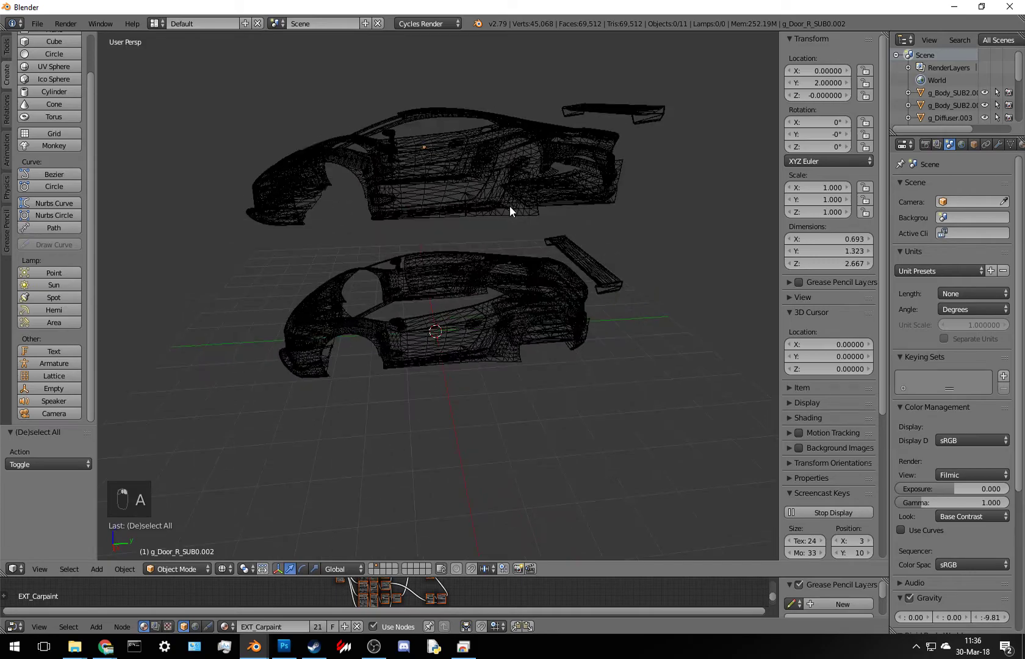
{"action": "key", "text": "c"}
{"action": "key", "text": "x"}
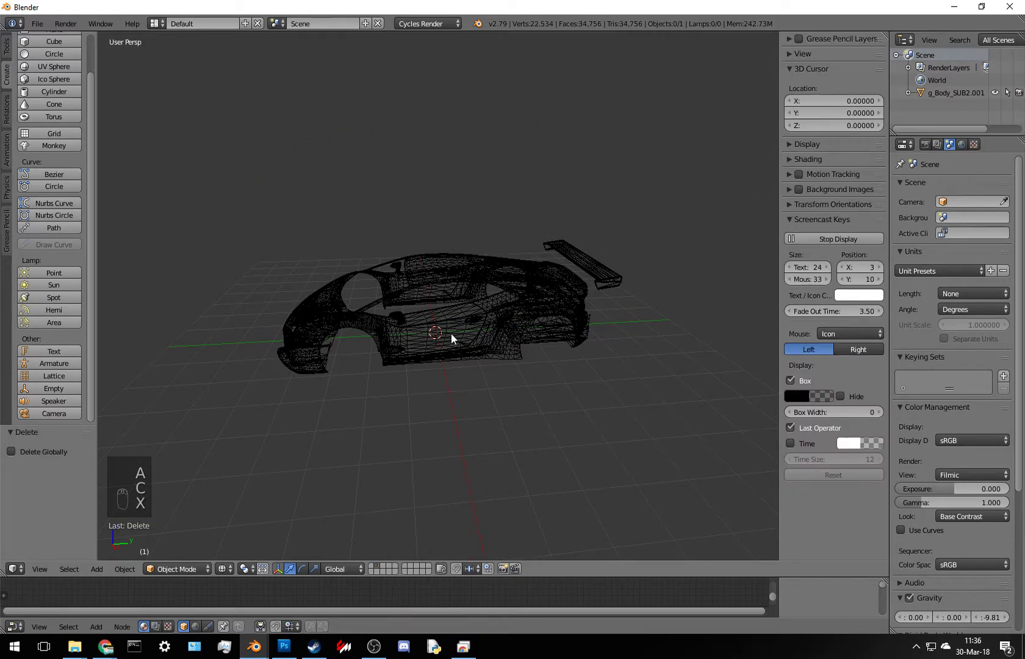
- Duplicate the joined body and move the copy to another layer, toggling layers 1 and 2
{"action": "key", "text": "shift+d"}
{"action": "key", "text": "m"}
{"action": "key", "text": "1"}
{"action": "key", "text": "2"}
- Add a third material to the body, name it AAA and zoom in on the car
{"action": "left_click_drag", "start_coordinate": [548, 295], "coordinate": [467, 416]}
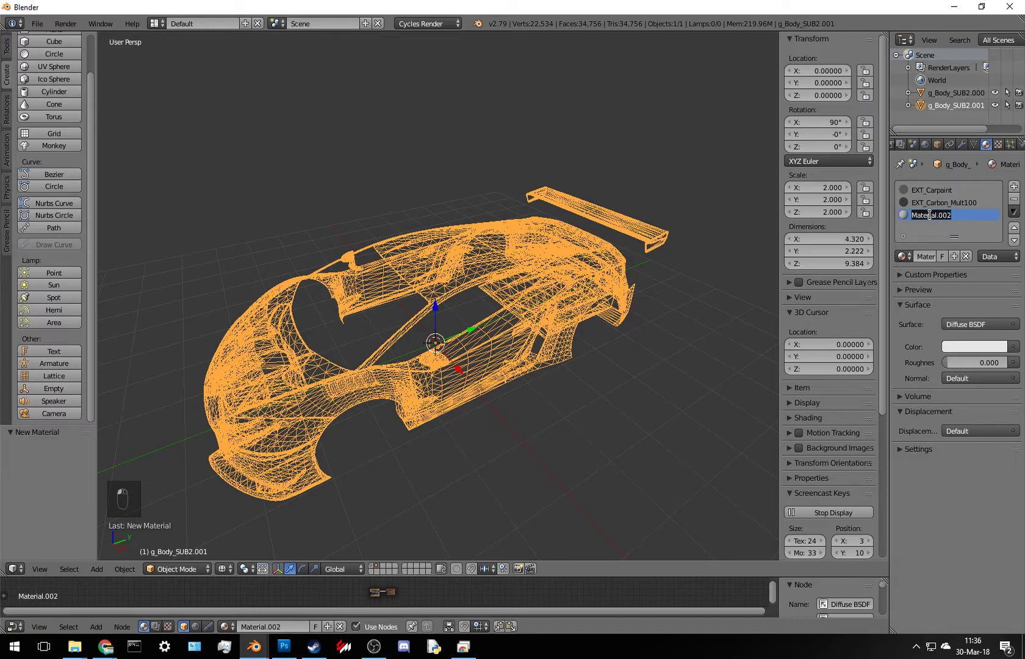
{"action": "key", "text": "shift+a"}
{"action": "left_click_drag", "start_coordinate": [935, 219], "coordinate": [477, 446]}
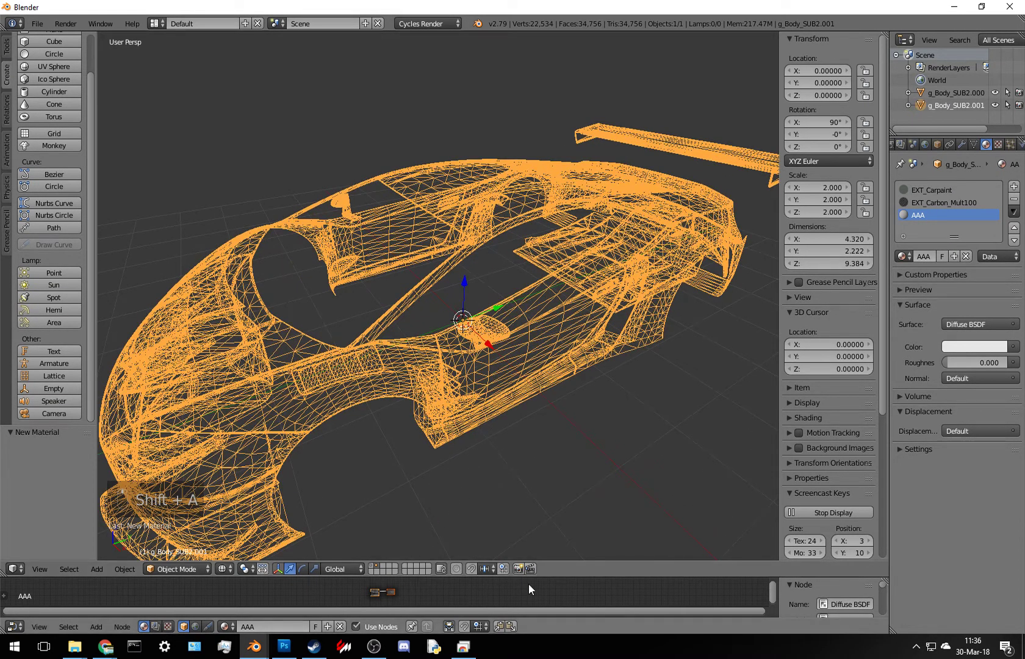
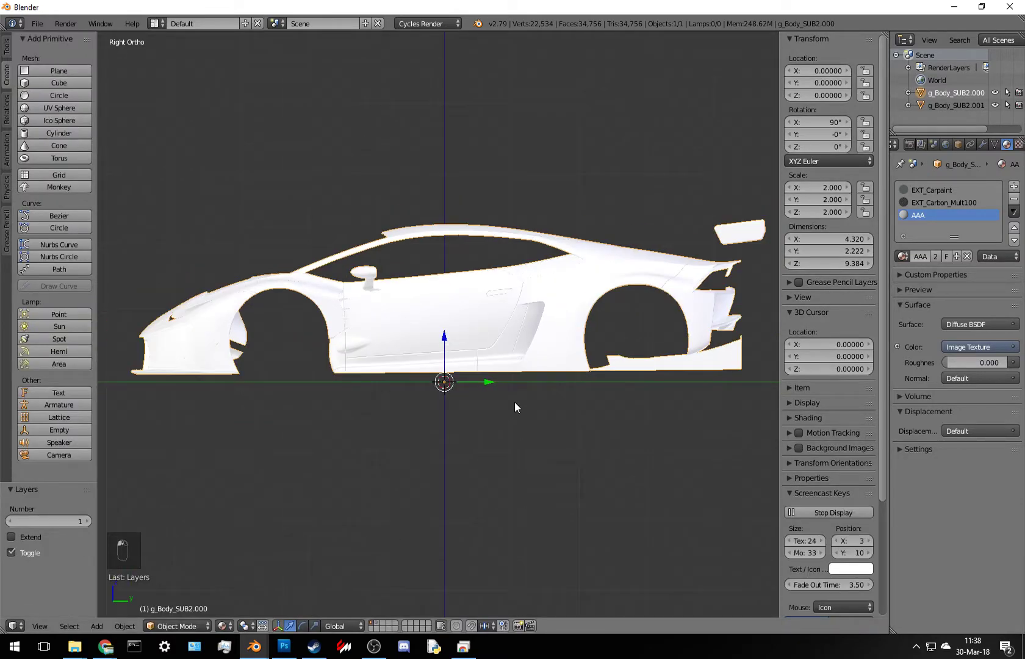
- Set up a straight side view of the car body with layers 1 and 2 shown
{"action": "left_click_drag", "start_coordinate": [564, 424], "coordinate": [577, 422]}
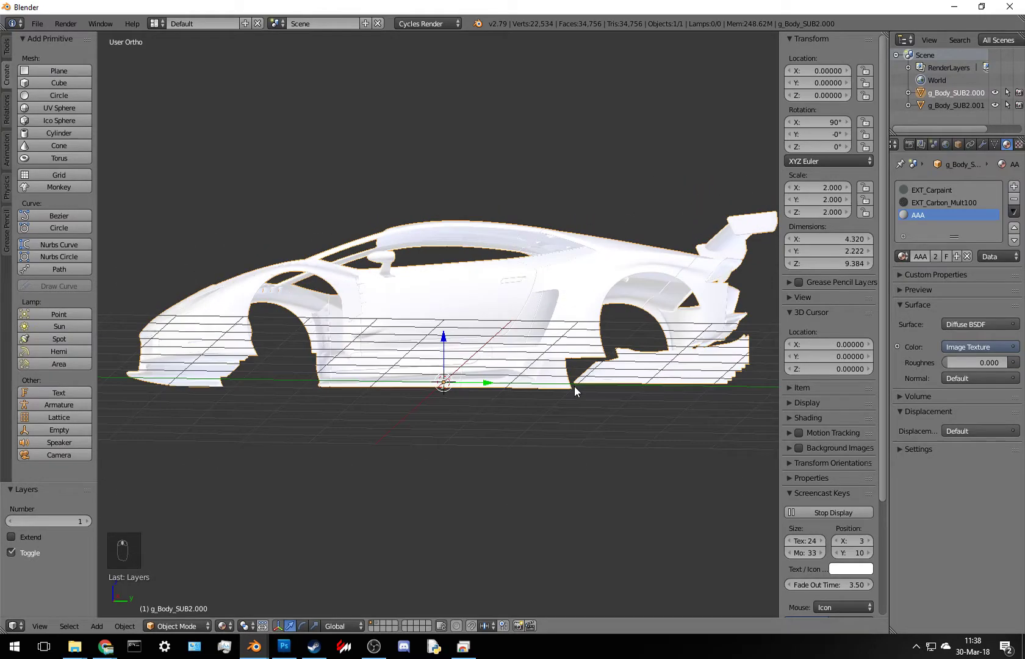
{"action": "key", "text": "n"}
{"action": "left_click_drag", "start_coordinate": [569, 406], "coordinate": [569, 397]}
{"action": "key", "text": "KP_3"}
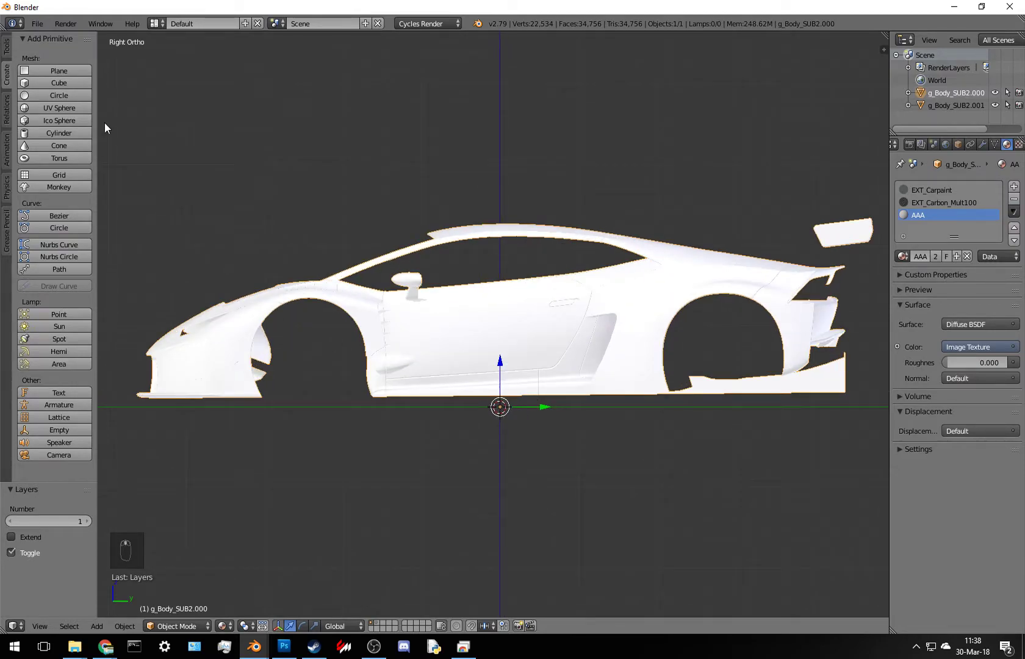
{"action": "key", "text": "2"}
{"action": "key", "text": "1"}
{"action": "left_click_drag", "start_coordinate": [542, 314], "coordinate": [996, 233]}
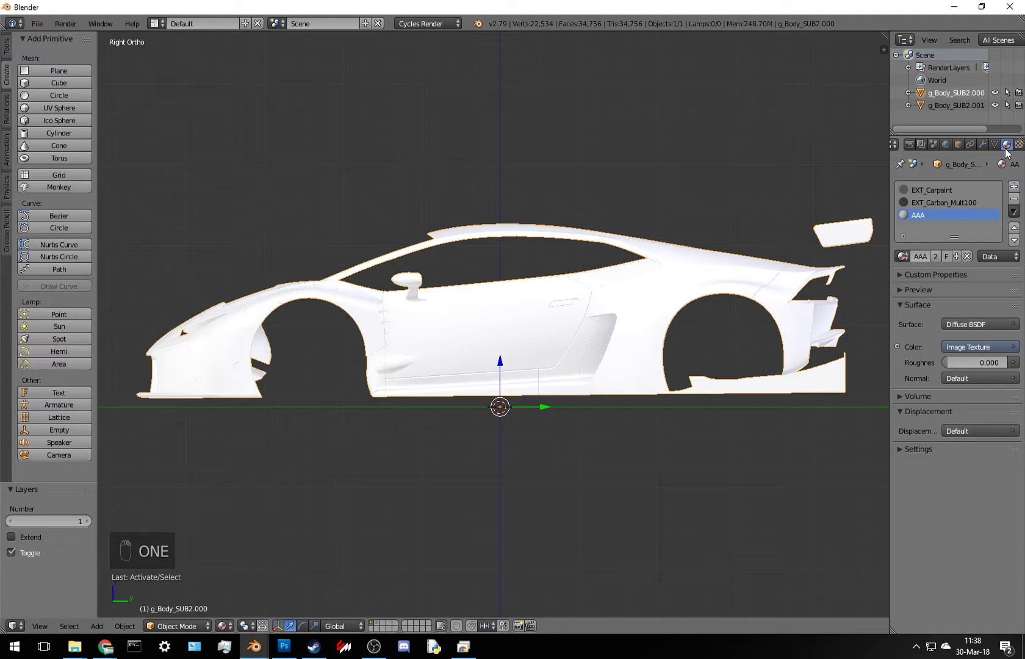
- Give the body an Intersect Boolean modifier and add a new NURBS path to the scene
{"action": "left_click", "coordinate": [987, 149]}
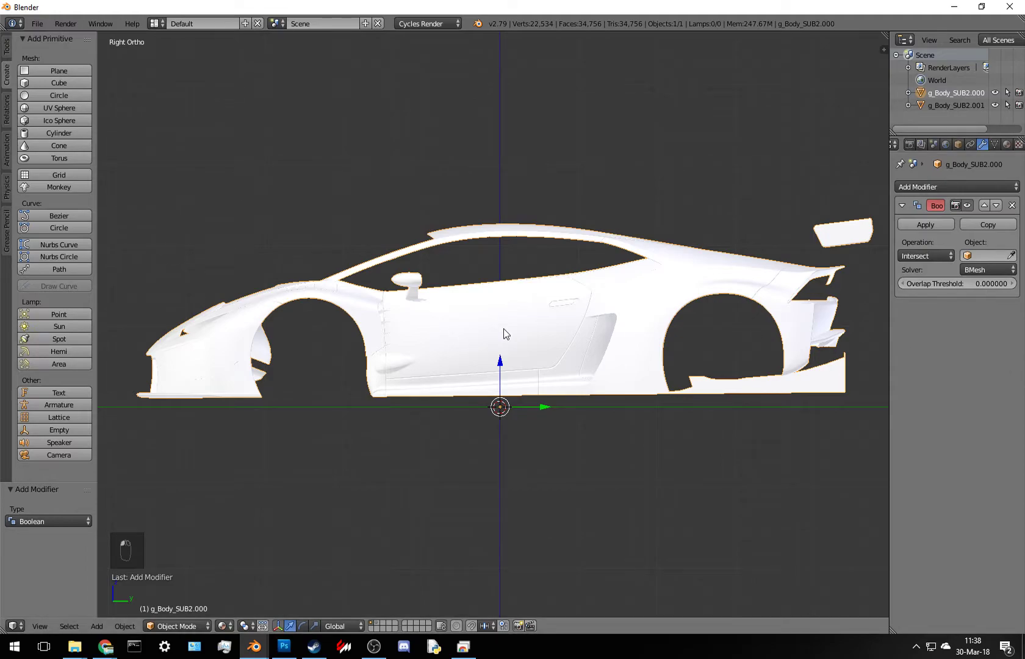
{"action": "left_click", "coordinate": [501, 336]}
{"action": "key", "text": "2"}
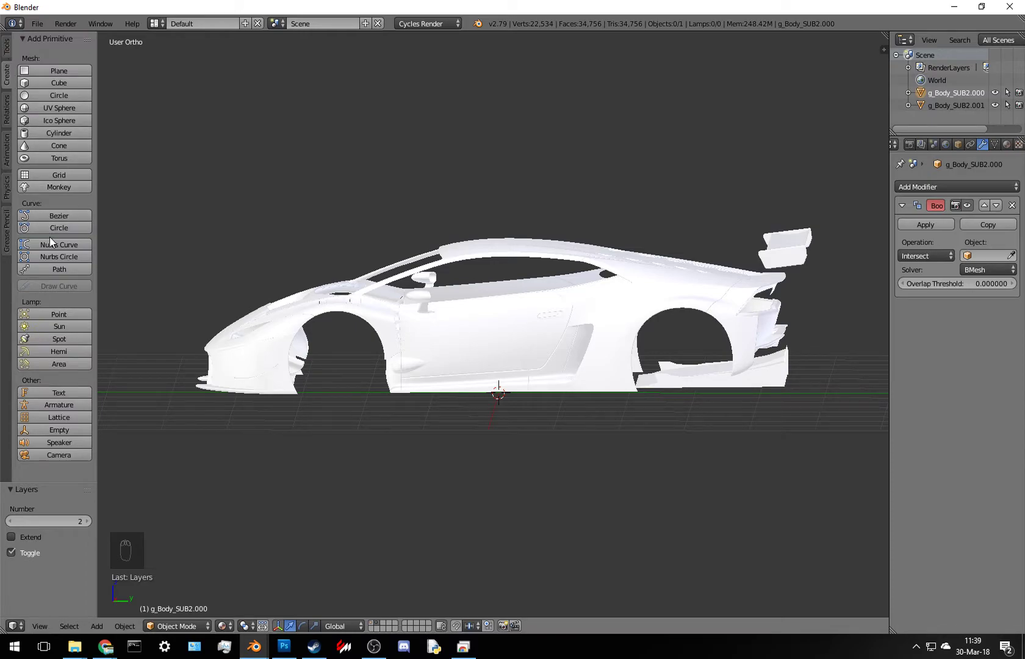
{"action": "left_click_drag", "start_coordinate": [576, 379], "coordinate": [580, 411]}
- From the top view rotate and scale the path to run along the car, then edit its points in side view
{"action": "key", "text": "KP_7"}
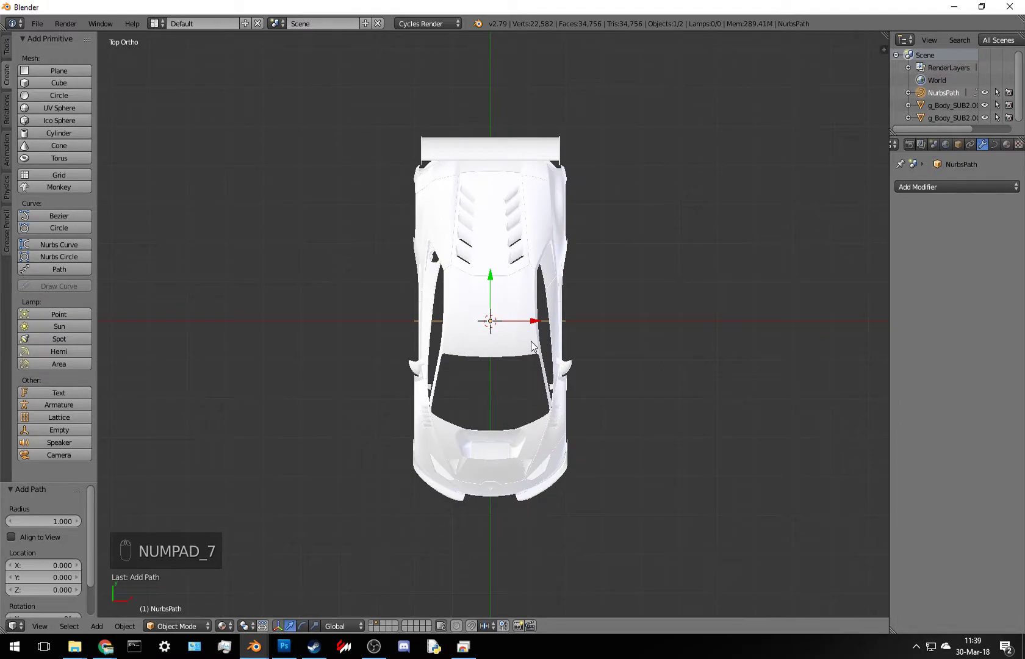
{"action": "key", "text": "r"}
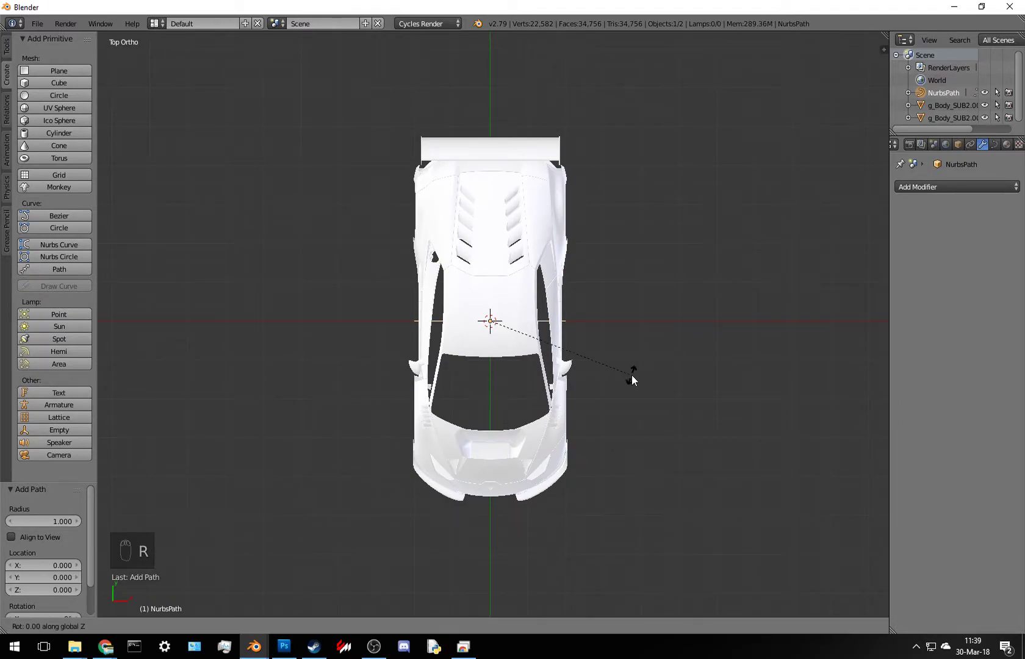
{"action": "key", "text": "s"}
{"action": "left_click_drag", "start_coordinate": [823, 517], "coordinate": [539, 469]}
{"action": "key", "text": "KP_3"}
{"action": "key", "text": "Tab"}
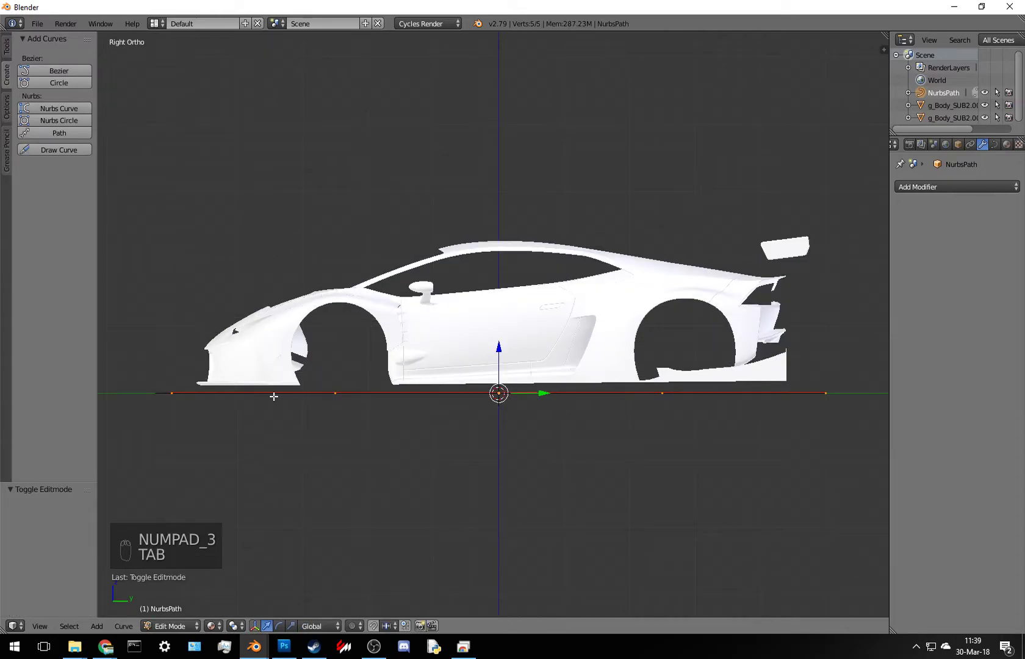
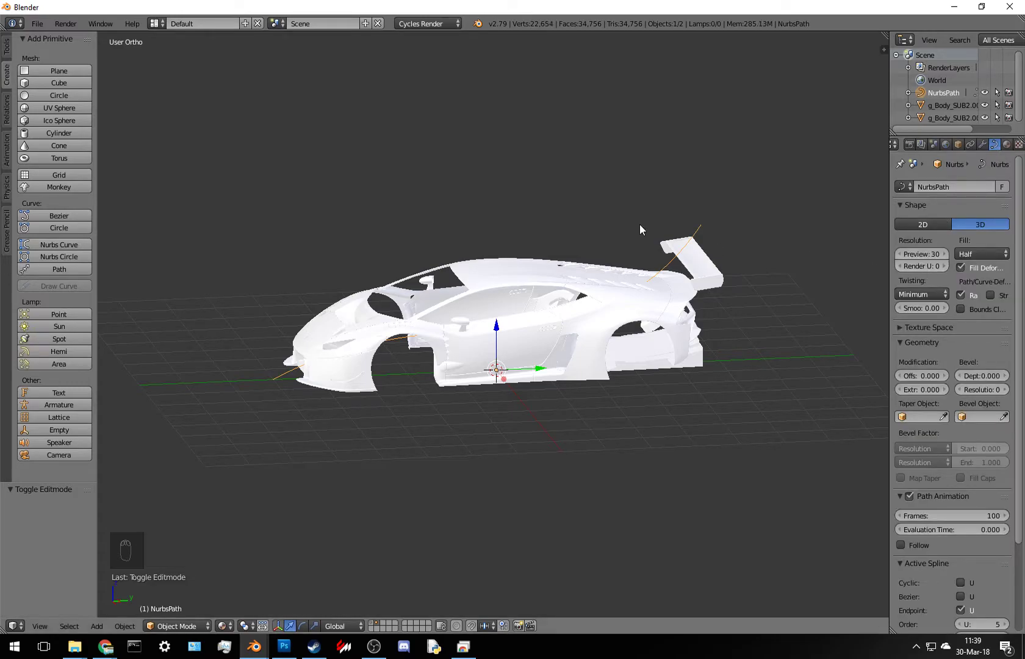
- Keep a copy of the path on another layer and convert NurbsPath to a mesh with Alt+C
{"action": "left_click_drag", "start_coordinate": [434, 375], "coordinate": [497, 391]}
{"action": "key", "text": "shift+d"}
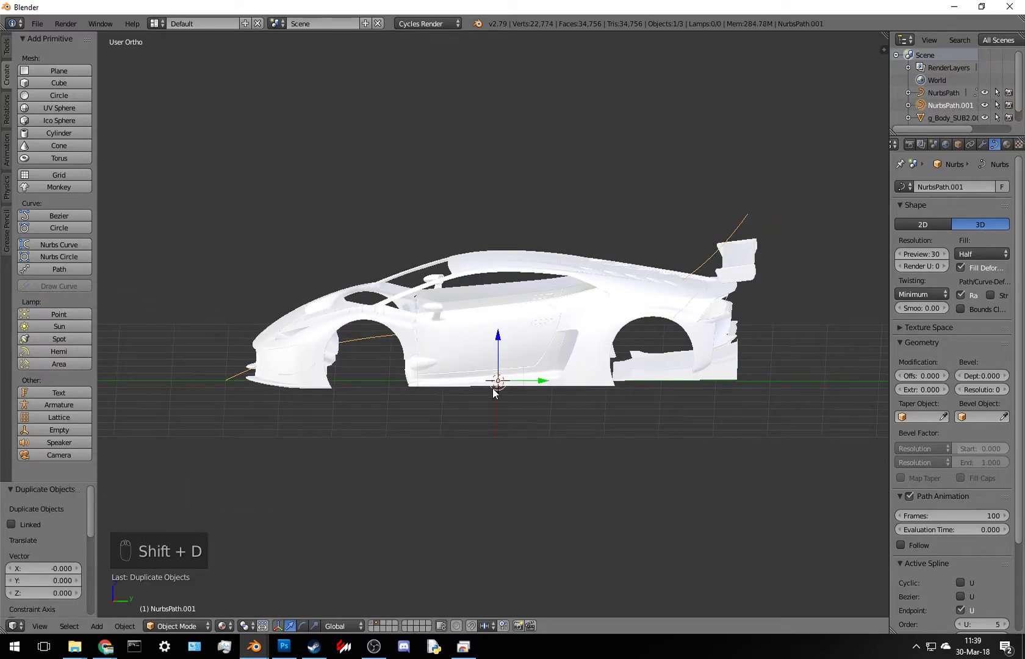
{"action": "key", "text": "m"}
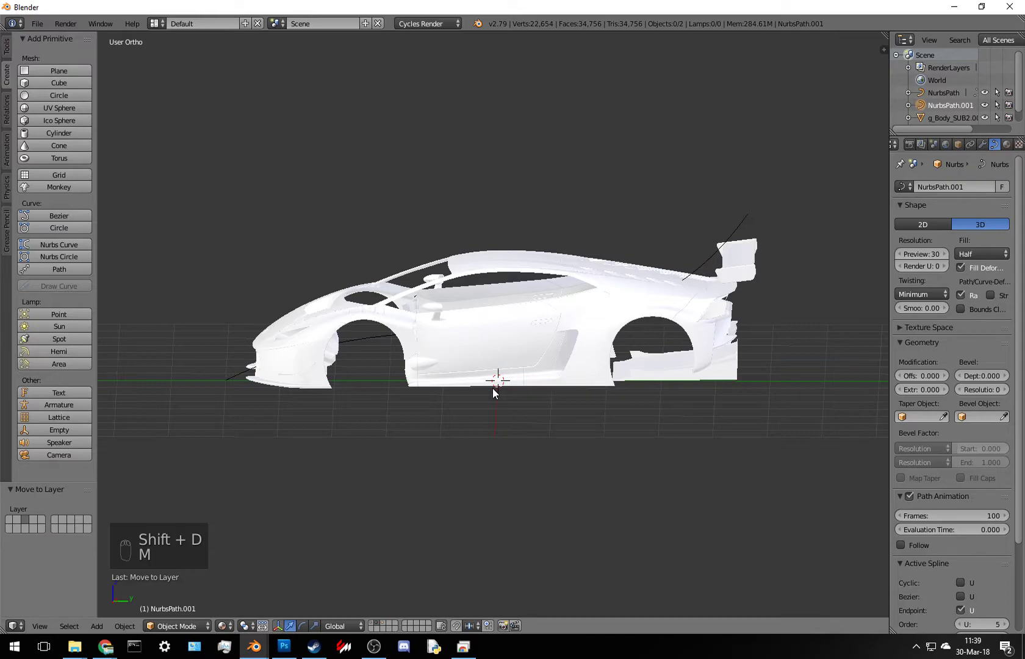
{"action": "key", "text": "2"}
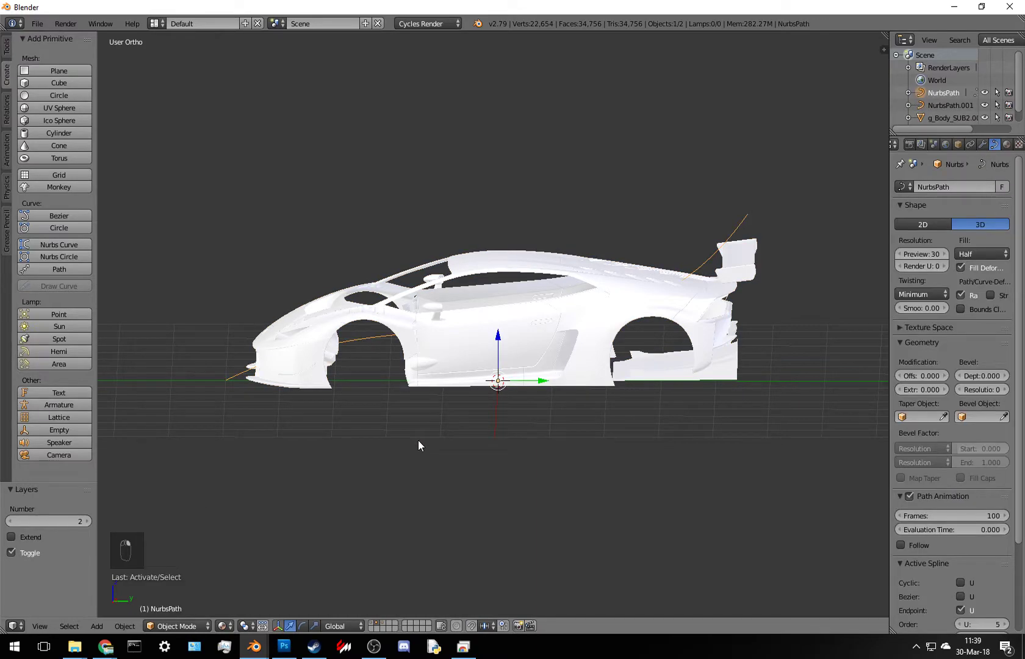
{"action": "key", "text": "alt+c"}
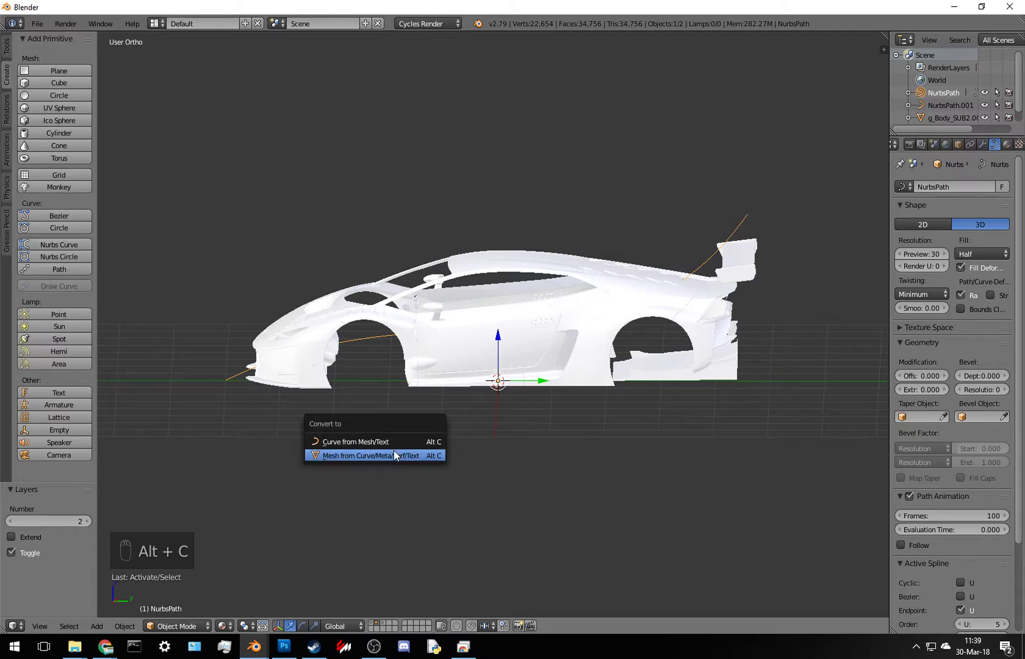
{"action": "middle_click", "coordinate": [539, 409]}
{"action": "key", "text": "a"}
- Extrude all the path's vertices along X into a surface, forming the tall slab beside the car
{"action": "key", "text": "Tab"}
{"action": "key", "text": "a"}
{"action": "key", "text": "a"}
{"action": "key", "text": "a"}
{"action": "key", "text": "e"}
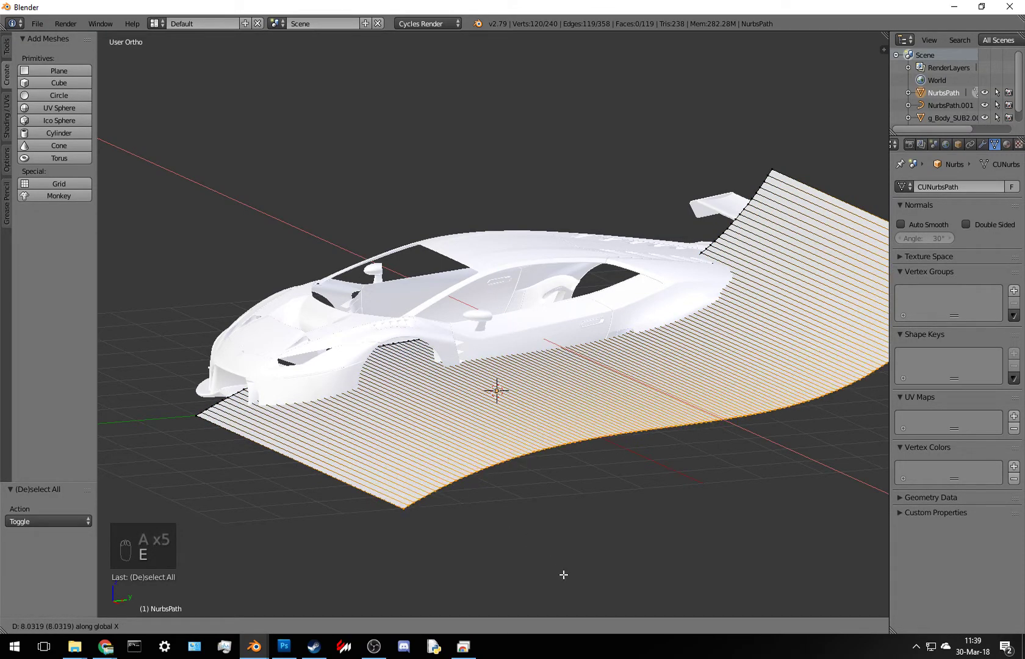
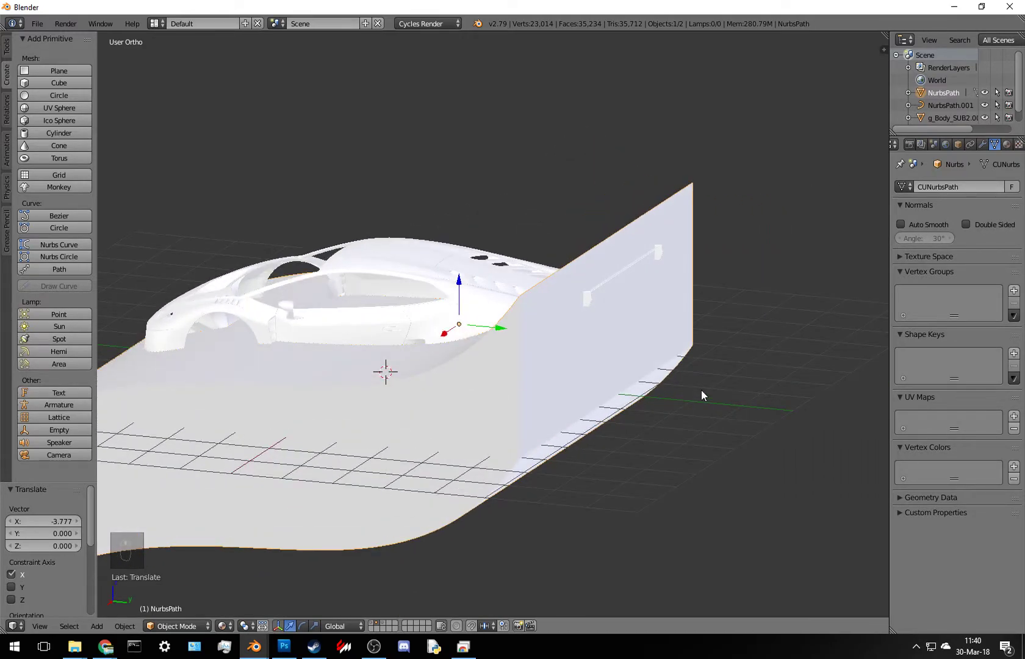
{"action": "key", "text": "Tab"}
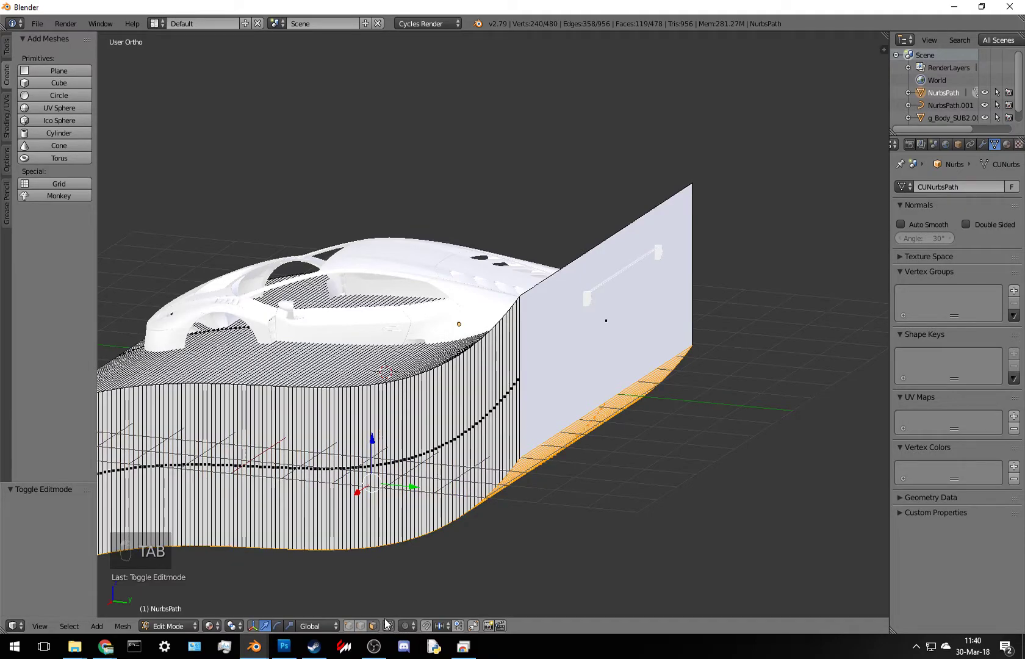
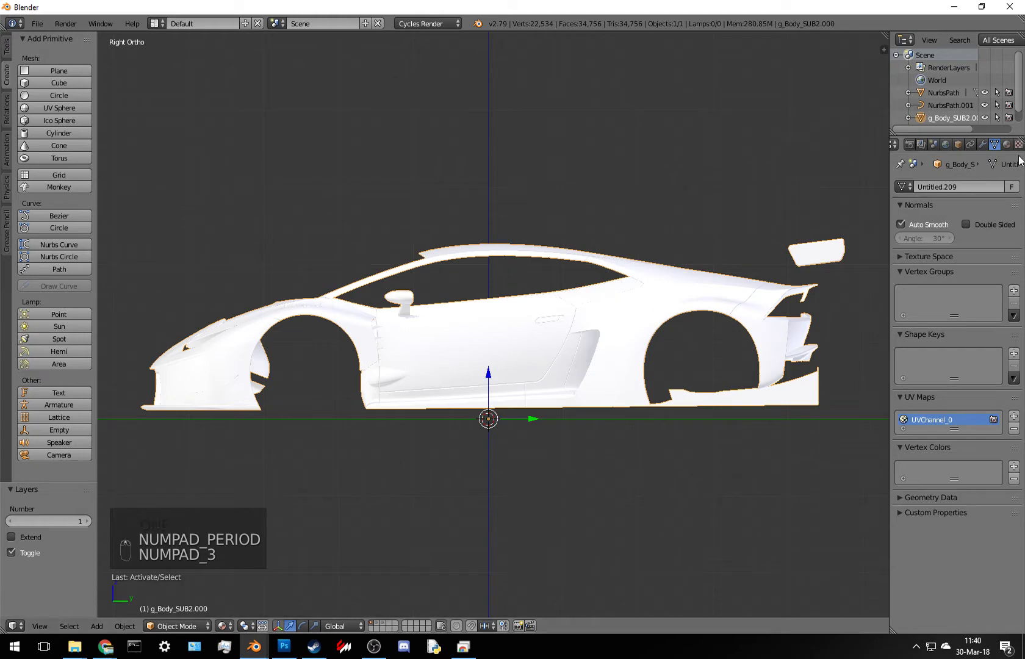
- Set the Boolean's cutting object to NurbsPath, leaving only the lower body strip, viewed from the right side
{"action": "key", "text": "2"}
{"action": "key", "text": "1"}
{"action": "left_click_drag", "start_coordinate": [988, 150], "coordinate": [947, 288]}
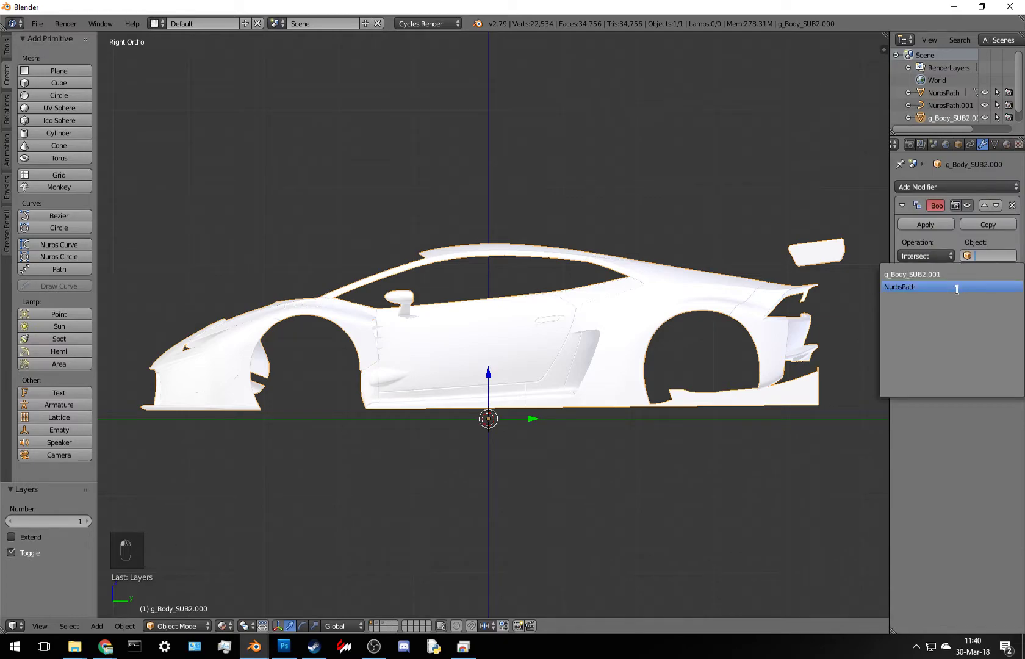
{"action": "left_click_drag", "start_coordinate": [952, 296], "coordinate": [636, 467]}
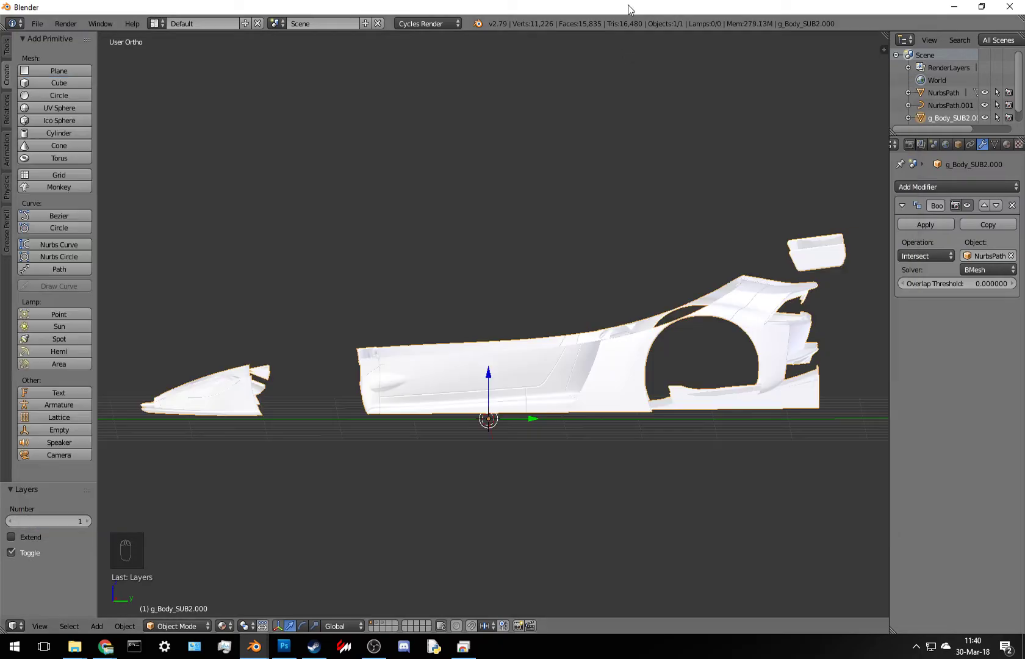
{"action": "left_click_drag", "start_coordinate": [560, 385], "coordinate": [575, 413]}
{"action": "key", "text": "KP_3"}
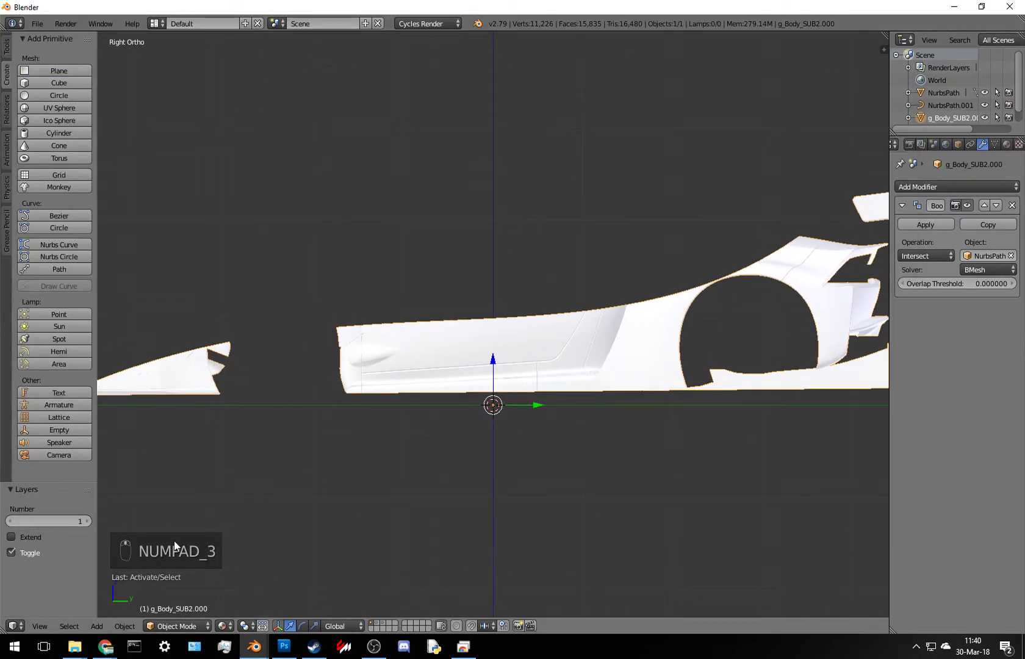
- Fill the cut lower body strip solid red, orbiting to catch the remaining white patches
{"action": "left_click", "coordinate": [179, 539]}
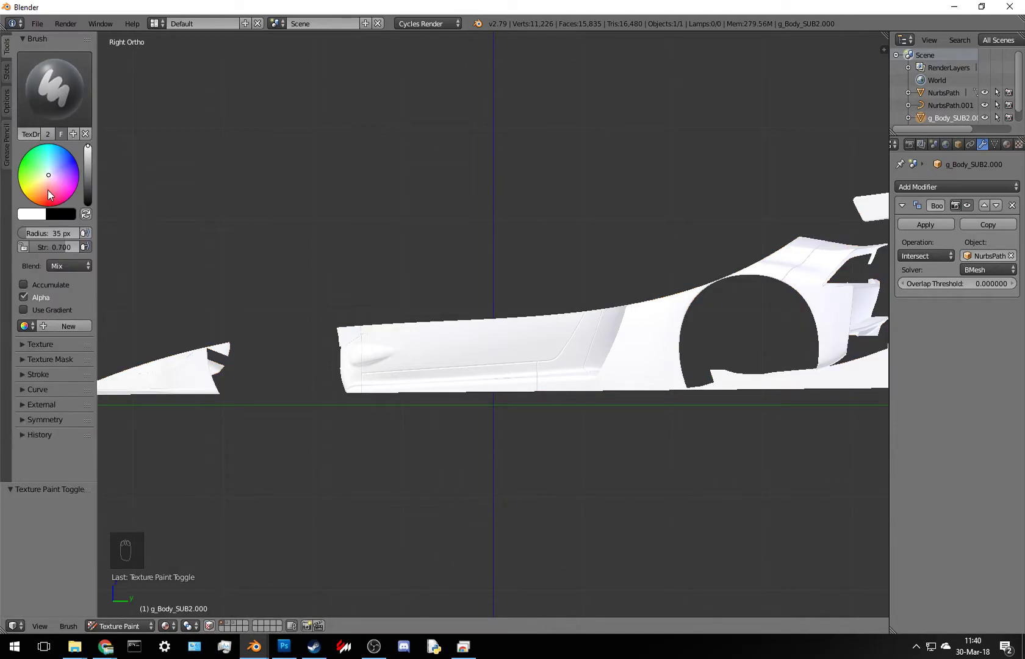
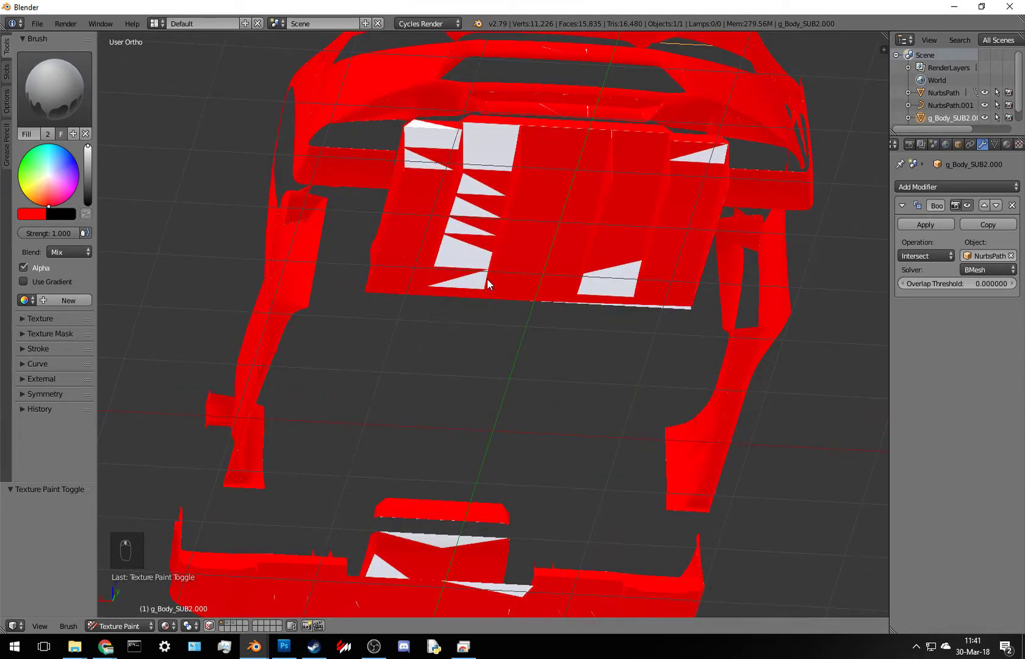
{"action": "left_click_drag", "start_coordinate": [470, 254], "coordinate": [548, 337]}
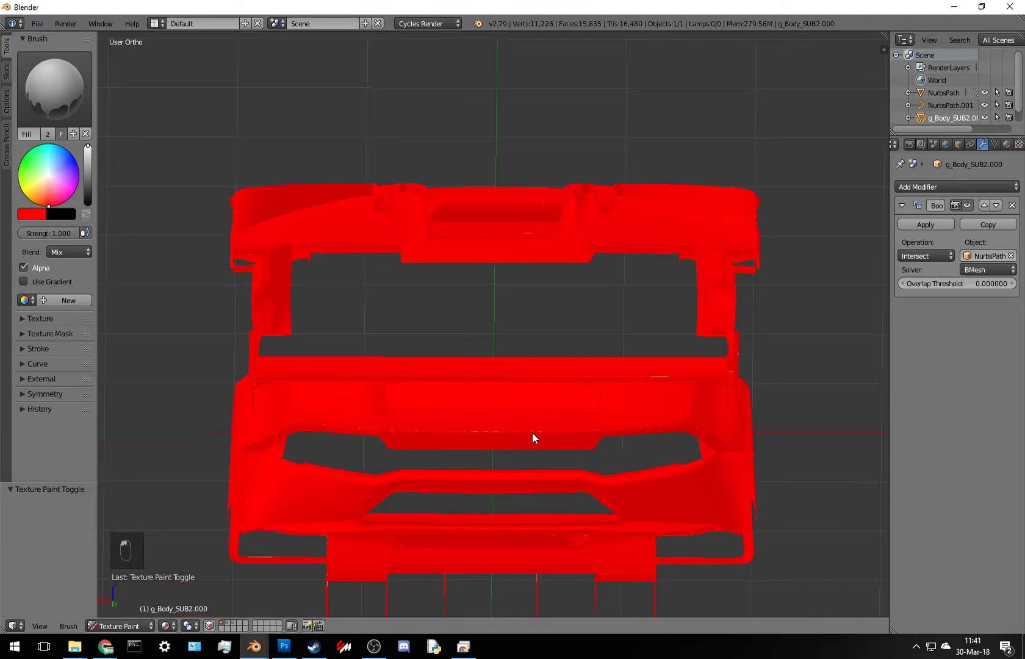
{"action": "left_click_drag", "start_coordinate": [559, 412], "coordinate": [744, 405]}
{"action": "left_click_drag", "start_coordinate": [714, 411], "coordinate": [1016, 256]}
{"action": "left_click_drag", "start_coordinate": [1016, 256], "coordinate": [578, 426]}
{"action": "left_click_drag", "start_coordinate": [577, 427], "coordinate": [507, 440]}
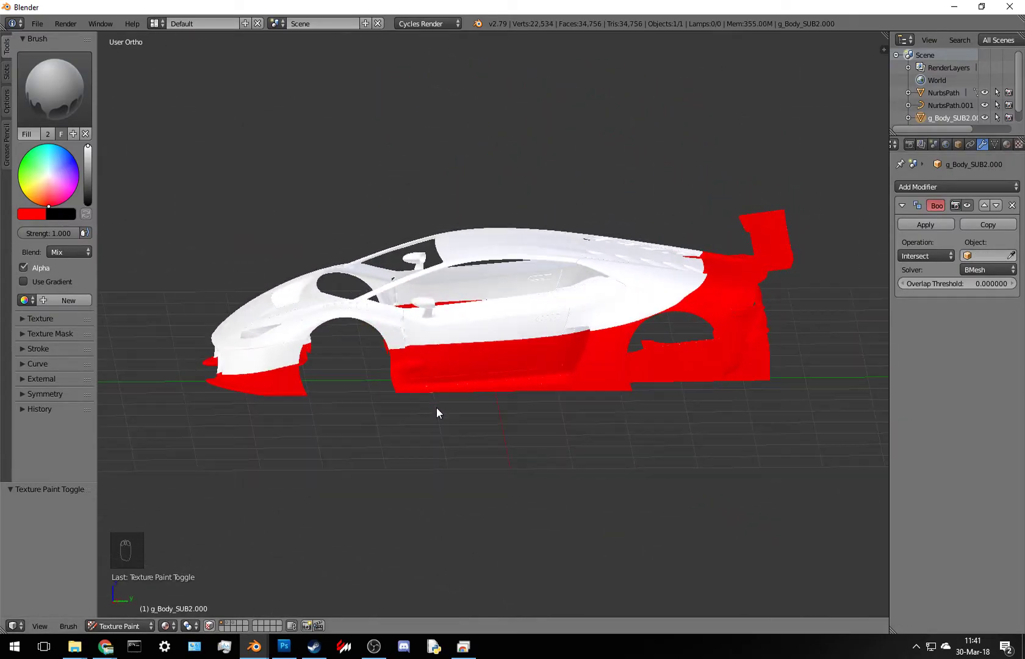
- Inspect the painted texture image, try soft test strokes on the door, and undo them
{"action": "left_click_drag", "start_coordinate": [453, 457], "coordinate": [268, 649]}
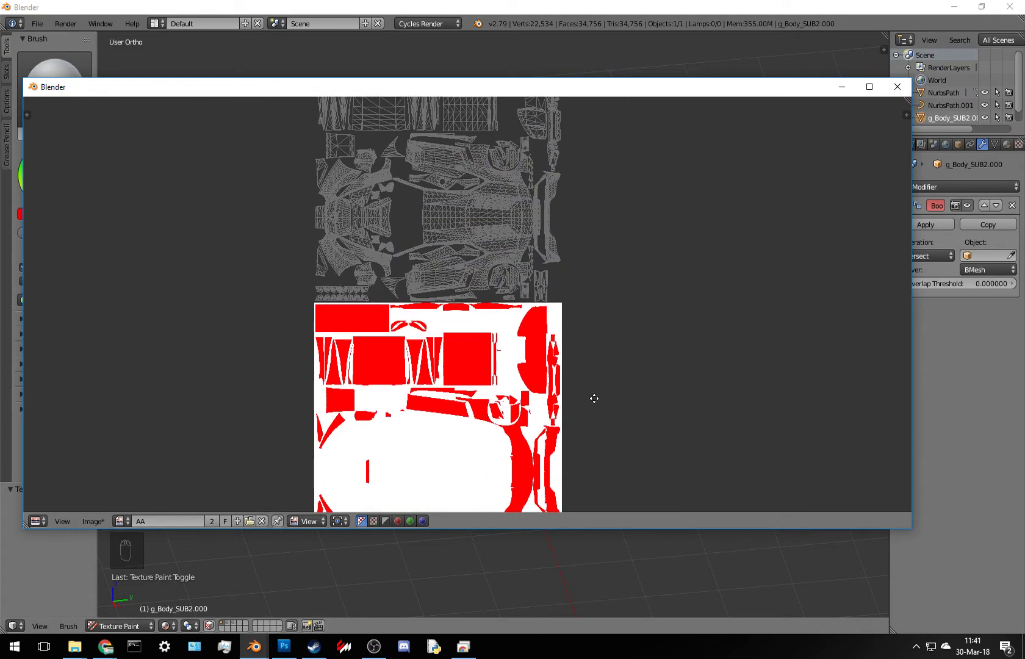
{"action": "left_click_drag", "start_coordinate": [469, 390], "coordinate": [505, 363]}
{"action": "left_click_drag", "start_coordinate": [506, 363], "coordinate": [539, 378]}
{"action": "left_click_drag", "start_coordinate": [539, 378], "coordinate": [43, 113]}
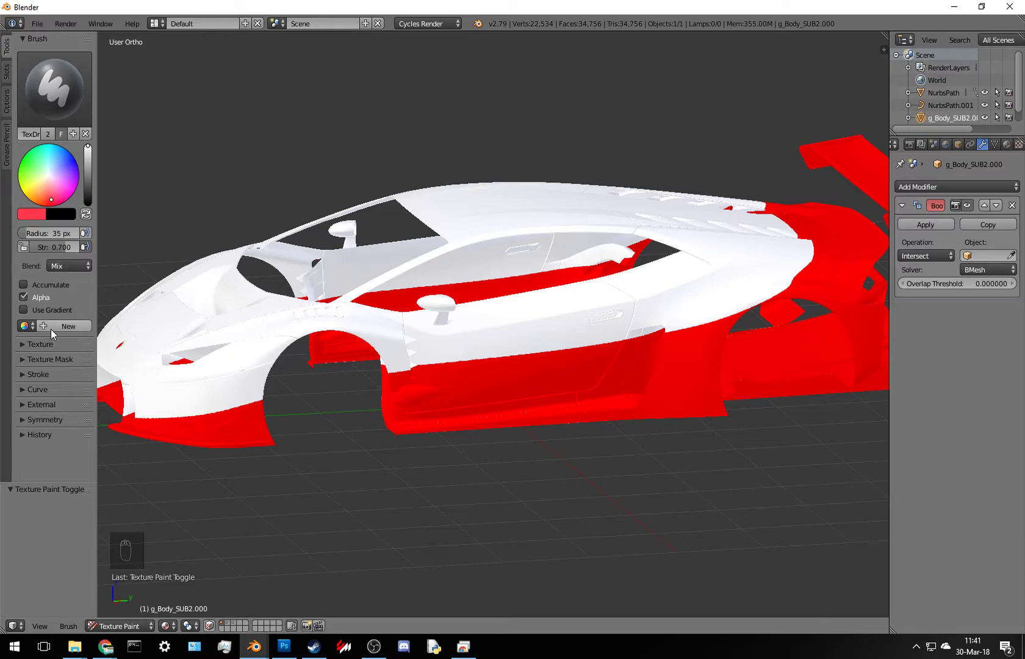
{"action": "left_click_drag", "start_coordinate": [47, 430], "coordinate": [27, 444]}
{"action": "left_click_drag", "start_coordinate": [27, 444], "coordinate": [89, 451]}
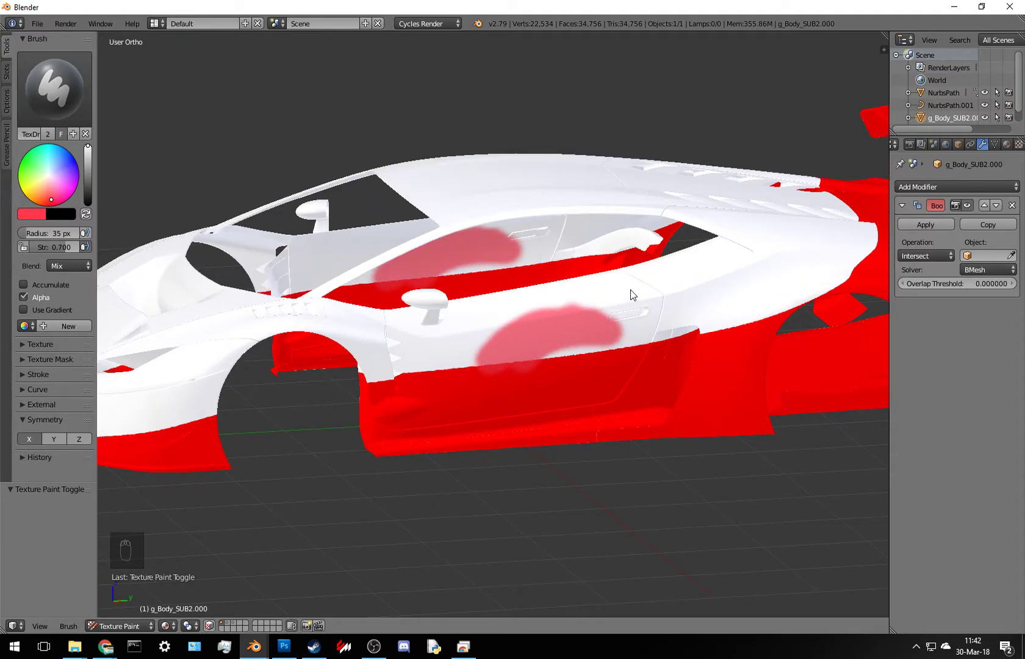
{"action": "key", "text": "ctrl+z"}
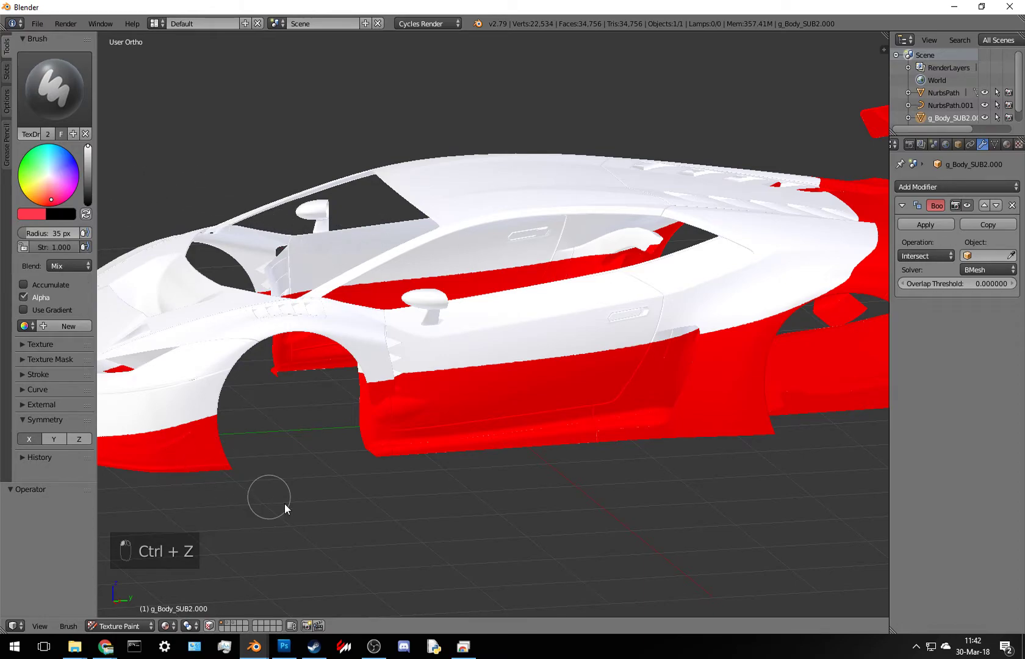
- Pick green as the paint colour and return to the Right Ortho side view, undoing stray paint
{"action": "left_click_drag", "start_coordinate": [616, 361], "coordinate": [651, 355]}
{"action": "left_click", "coordinate": [652, 356]}
{"action": "left_click_drag", "start_coordinate": [651, 356], "coordinate": [236, 270]}
{"action": "left_click", "coordinate": [237, 269]}
{"action": "key", "text": "KP_3"}
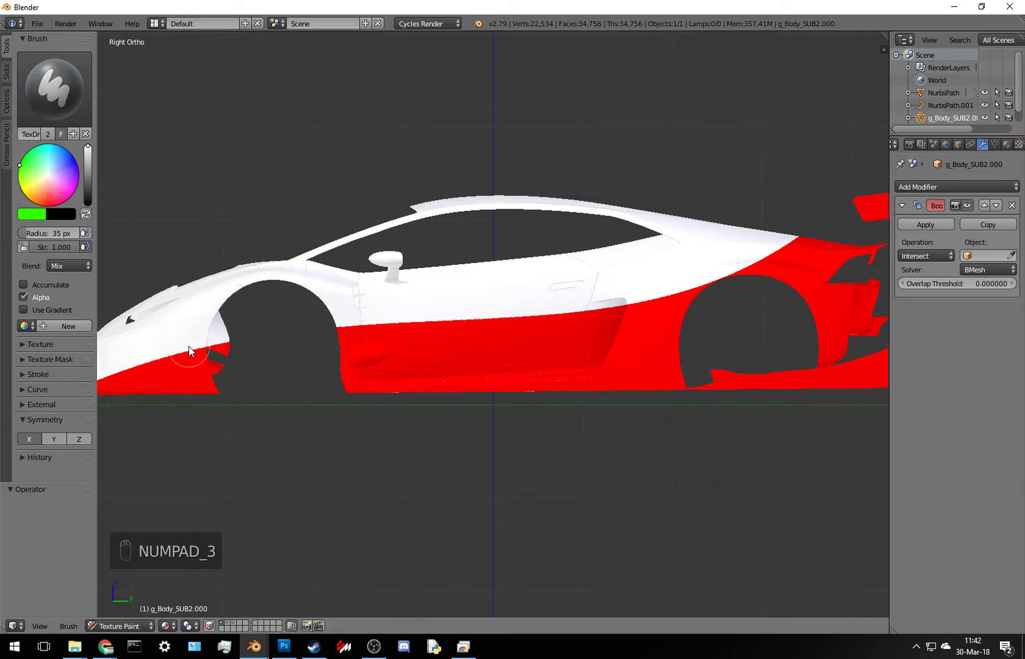
{"action": "left_click_drag", "start_coordinate": [196, 347], "coordinate": [354, 308]}
{"action": "left_click_drag", "start_coordinate": [354, 308], "coordinate": [630, 354]}
{"action": "key", "text": "ctrl+z"}
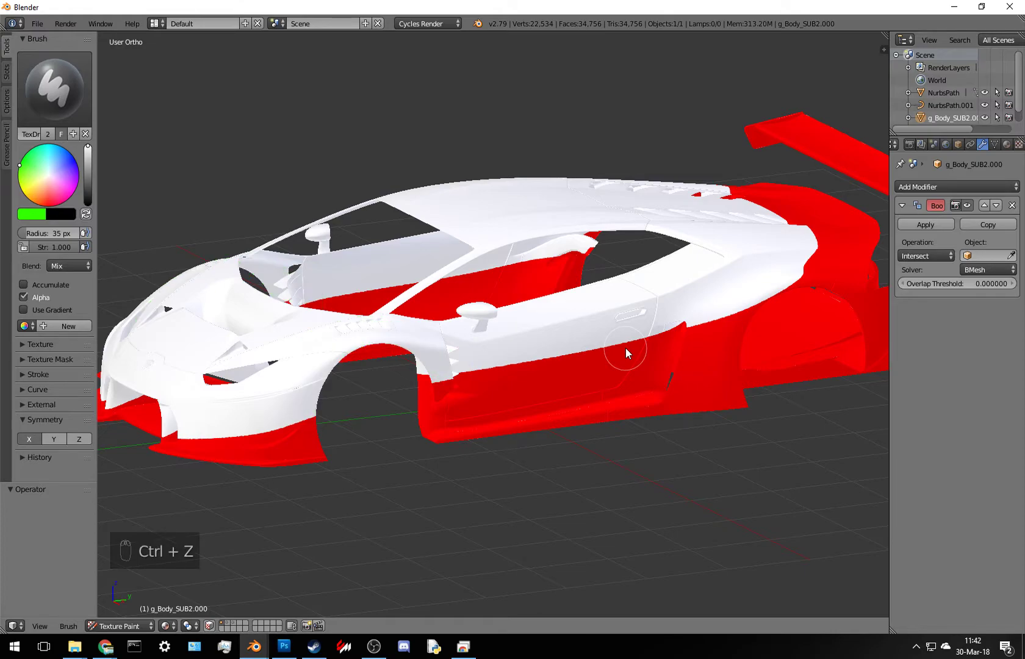
- Orbit the view around the car while the RADEON stencil brush texture is set up
{"action": "left_click_drag", "start_coordinate": [663, 344], "coordinate": [581, 384]}
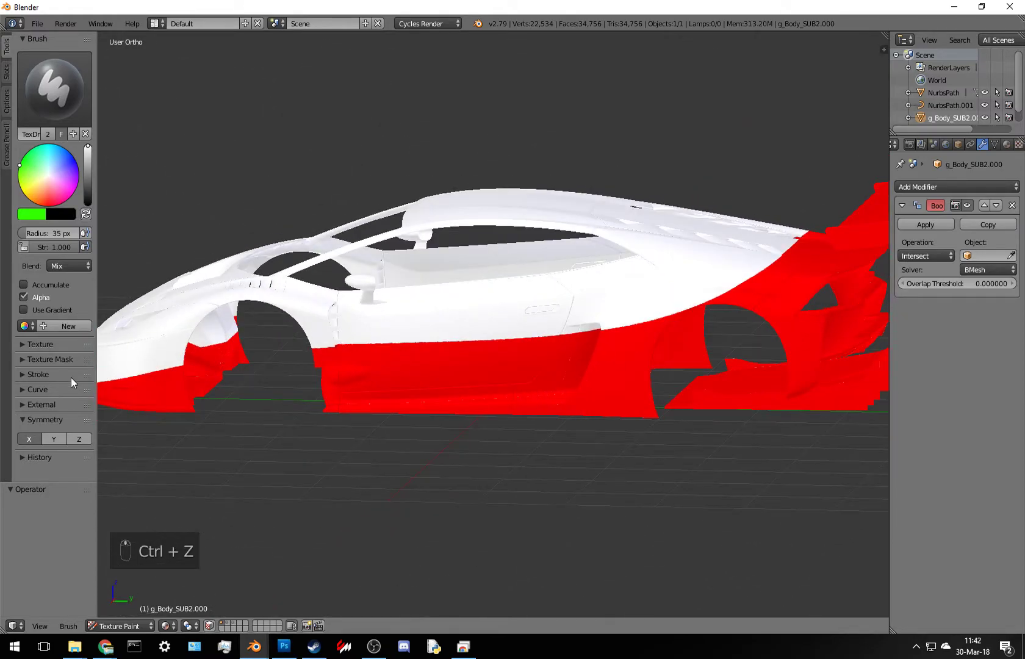
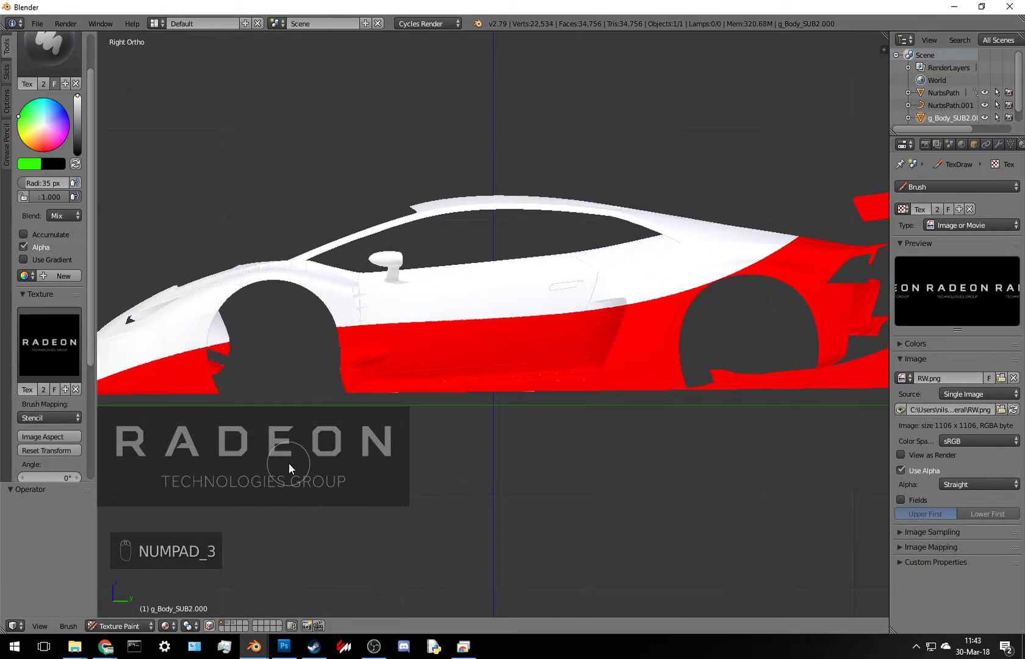
- Frame the door where the RADEON stencil sits in Right Ortho, then return to Object Mode
{"action": "left_click_drag", "start_coordinate": [293, 468], "coordinate": [514, 344]}
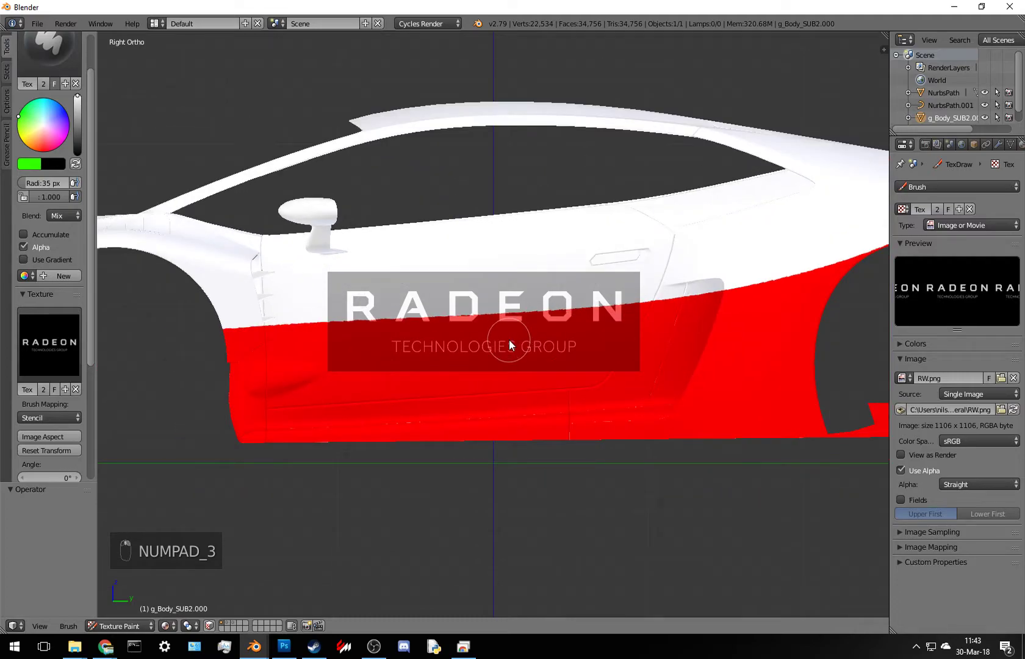
{"action": "middle_click", "coordinate": [513, 344]}
{"action": "key", "text": "KP_3"}
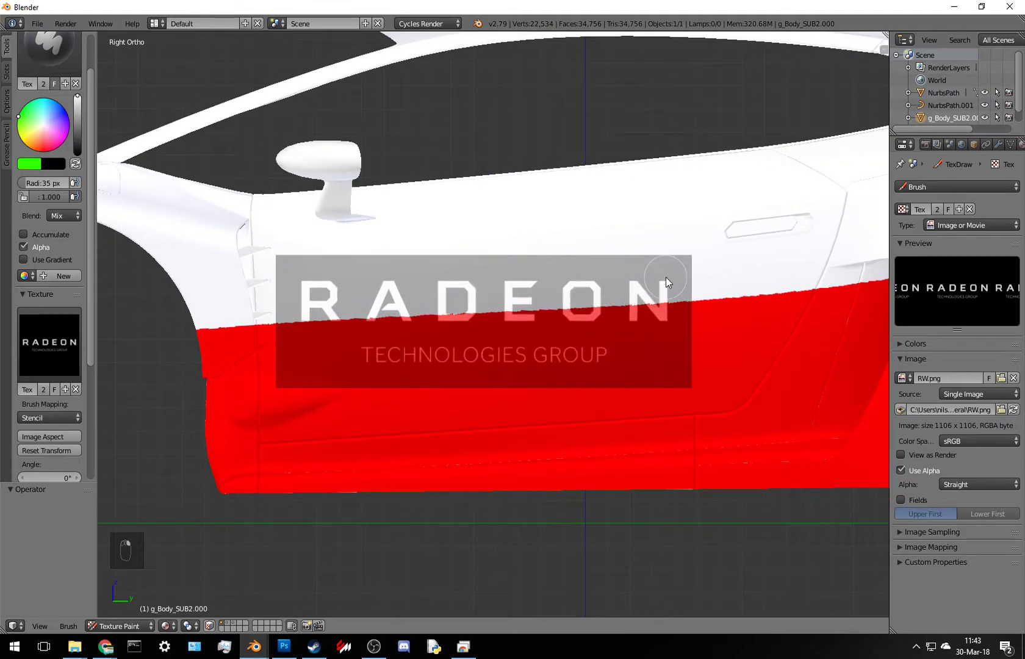
{"action": "middle_click", "coordinate": [534, 333]}
{"action": "key", "text": "KP_3"}
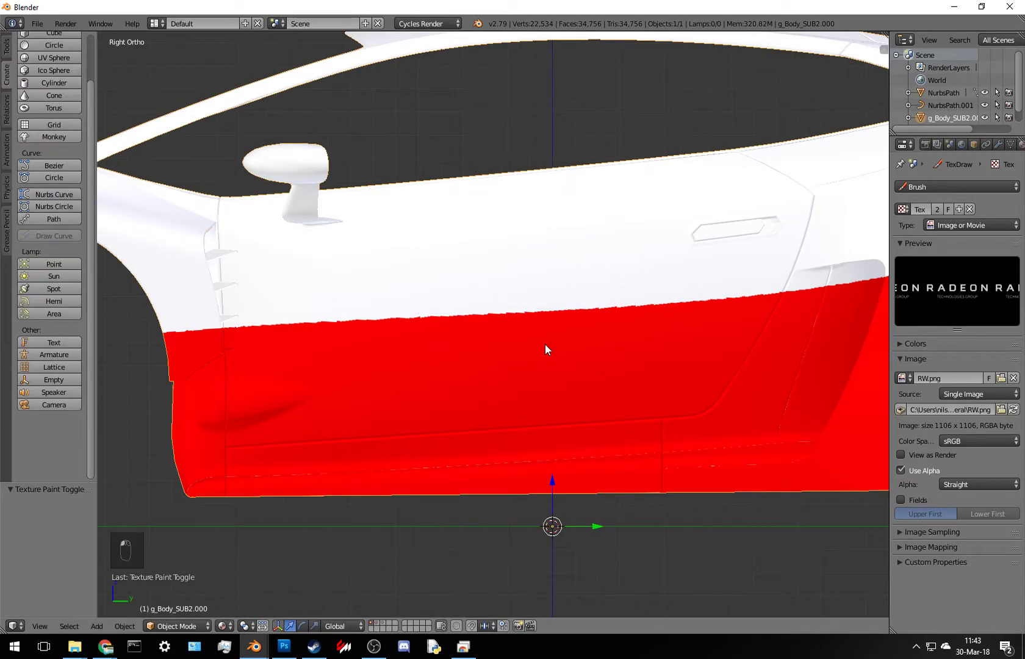
- Add a cube below the car's side and edit it in wireframe into an L-shaped panel
{"action": "left_click_drag", "start_coordinate": [27, 97], "coordinate": [59, 85]}
{"action": "left_click", "coordinate": [60, 85]}
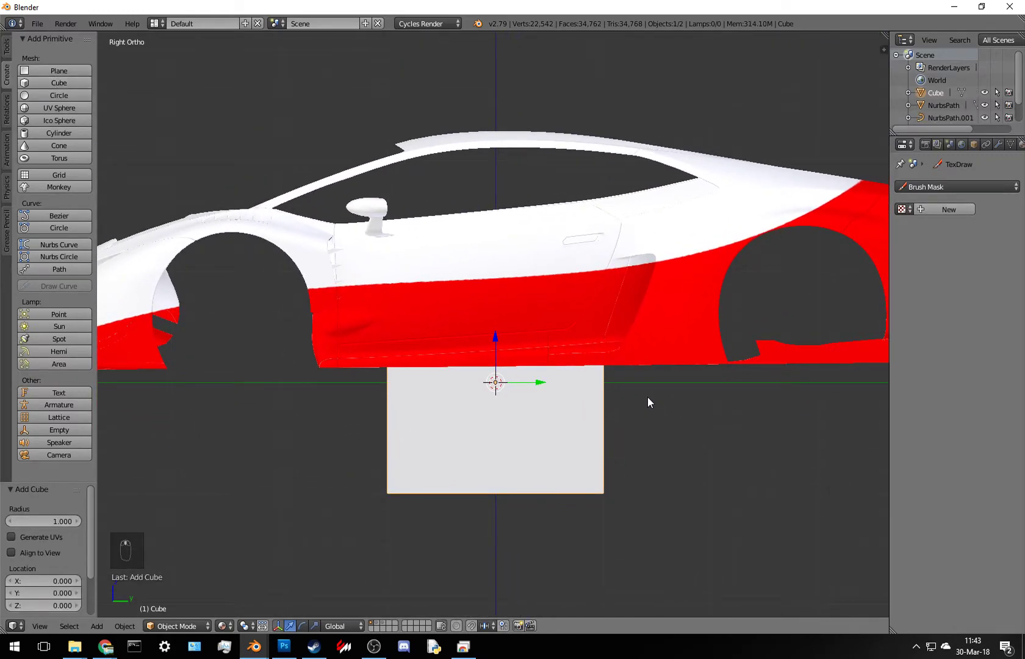
{"action": "key", "text": "Tab"}
{"action": "key", "text": "z"}
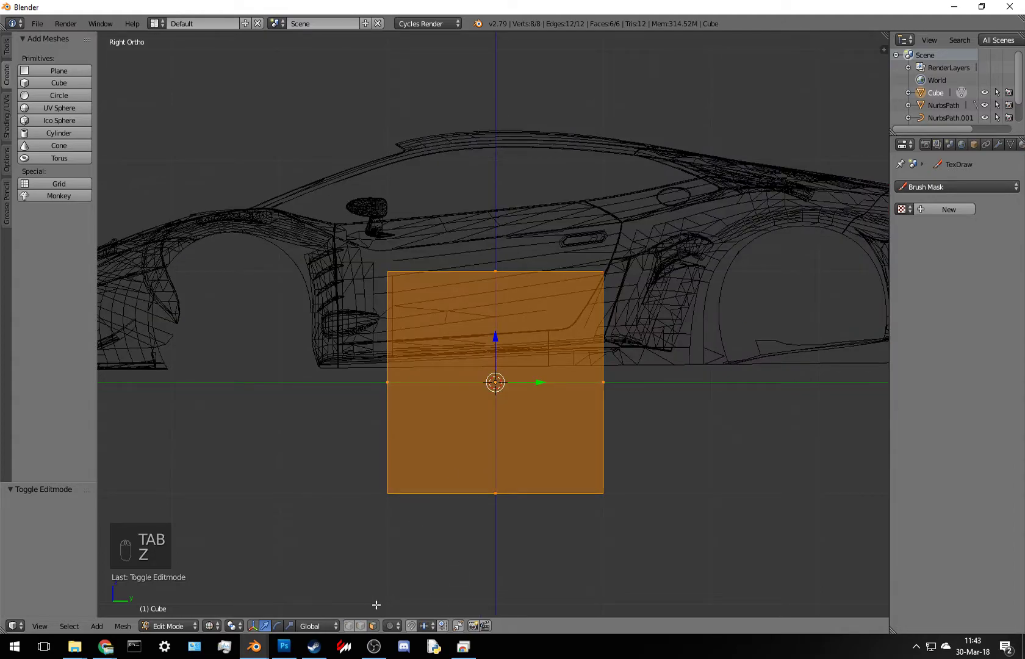
{"action": "key", "text": "a"}
{"action": "key", "text": "c"}
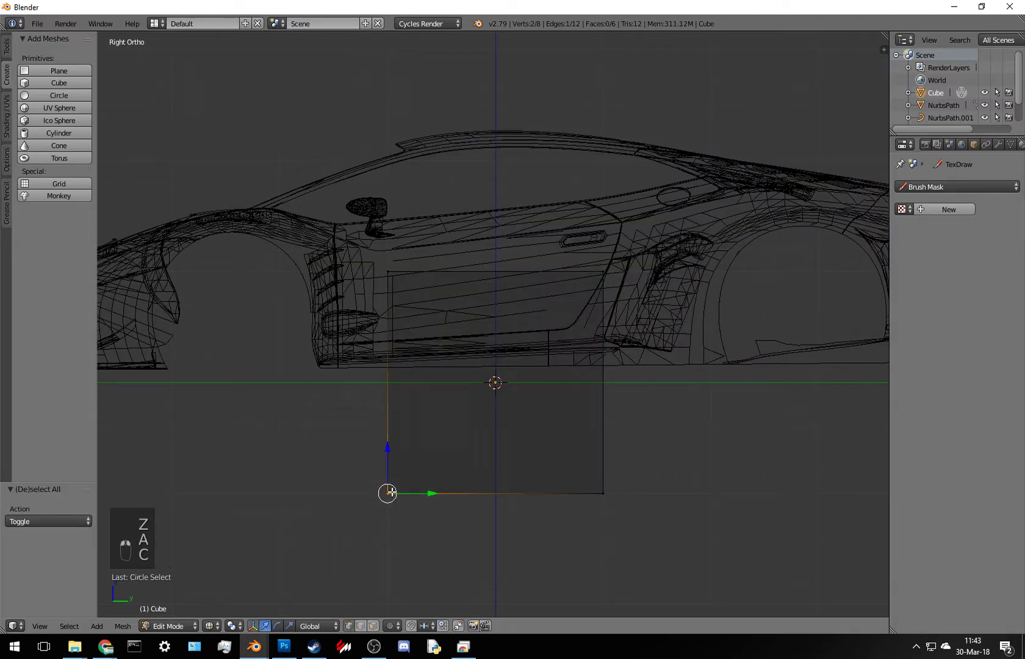
{"action": "key", "text": "x"}
{"action": "key", "text": "a"}
{"action": "key", "text": "e"}
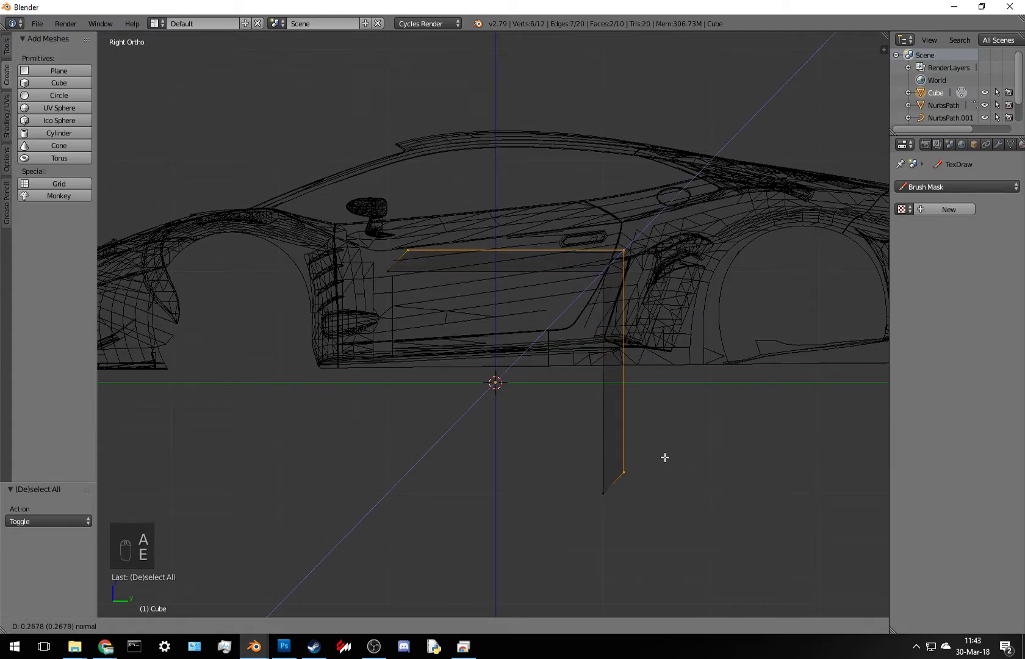
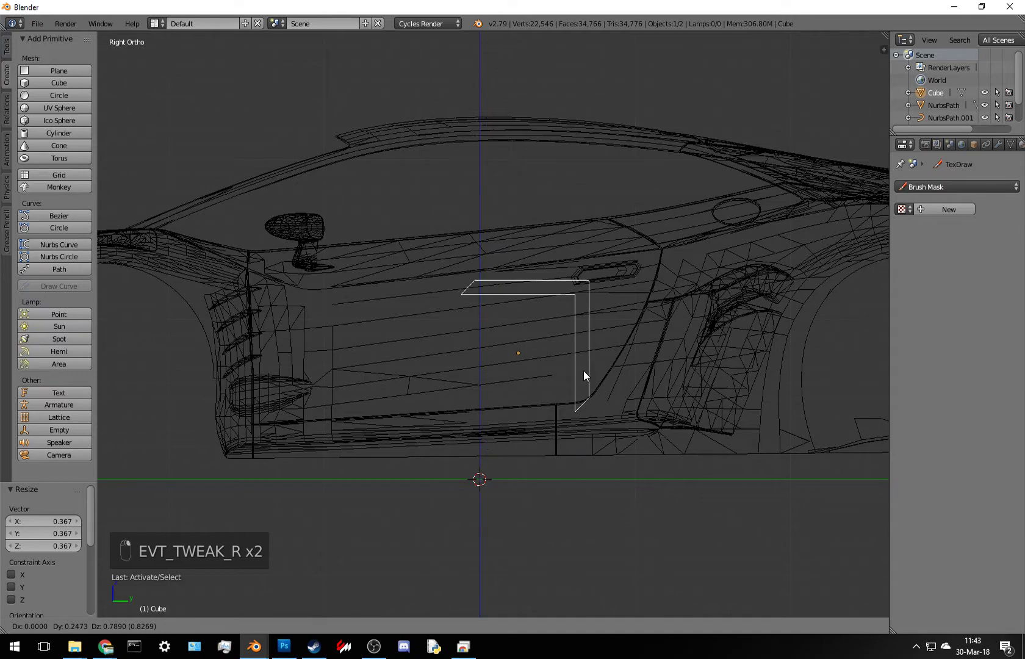
- Scale and move the L-shaped panel to fit the door outline
{"action": "left_click_drag", "start_coordinate": [586, 363], "coordinate": [644, 363]}
{"action": "key", "text": "s"}
{"action": "left_click_drag", "start_coordinate": [667, 364], "coordinate": [639, 371]}
{"action": "left_click_drag", "start_coordinate": [640, 370], "coordinate": [579, 304]}
{"action": "key", "text": "g"}
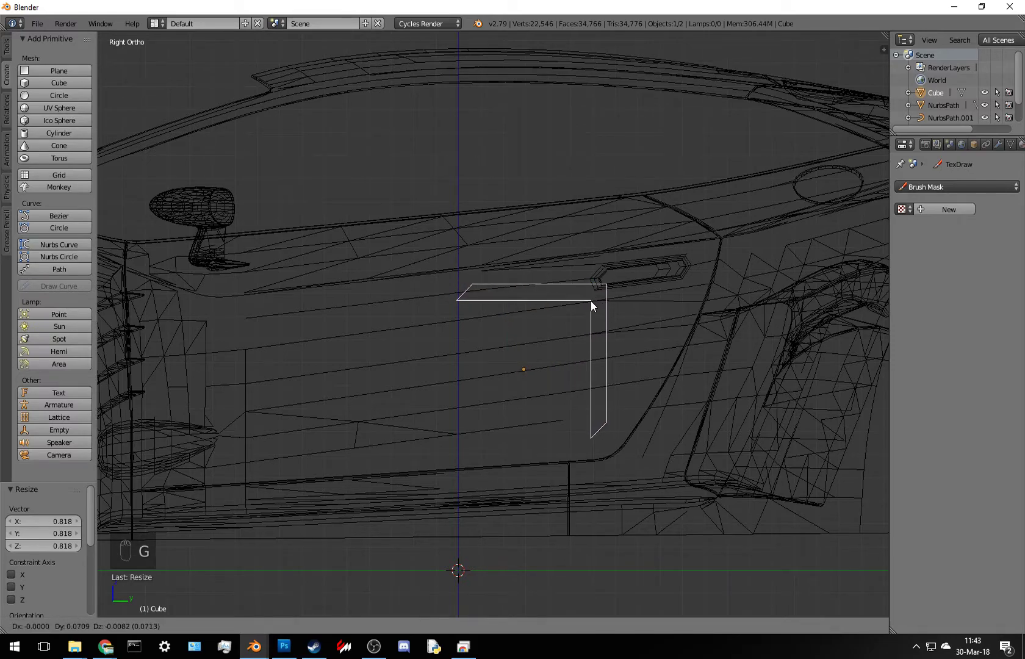
{"action": "left_click_drag", "start_coordinate": [595, 305], "coordinate": [594, 454]}
- Stretch the panel about 7.8 times along X so it spans both sides of the car, checked in side view
{"action": "key", "text": "Tab"}
{"action": "key", "text": "Tab"}
{"action": "key", "text": "z"}
{"action": "key", "text": "z"}
{"action": "left_click_drag", "start_coordinate": [571, 382], "coordinate": [619, 411]}
{"action": "key", "text": "a"}
{"action": "key", "text": "a"}
{"action": "key", "text": "s"}
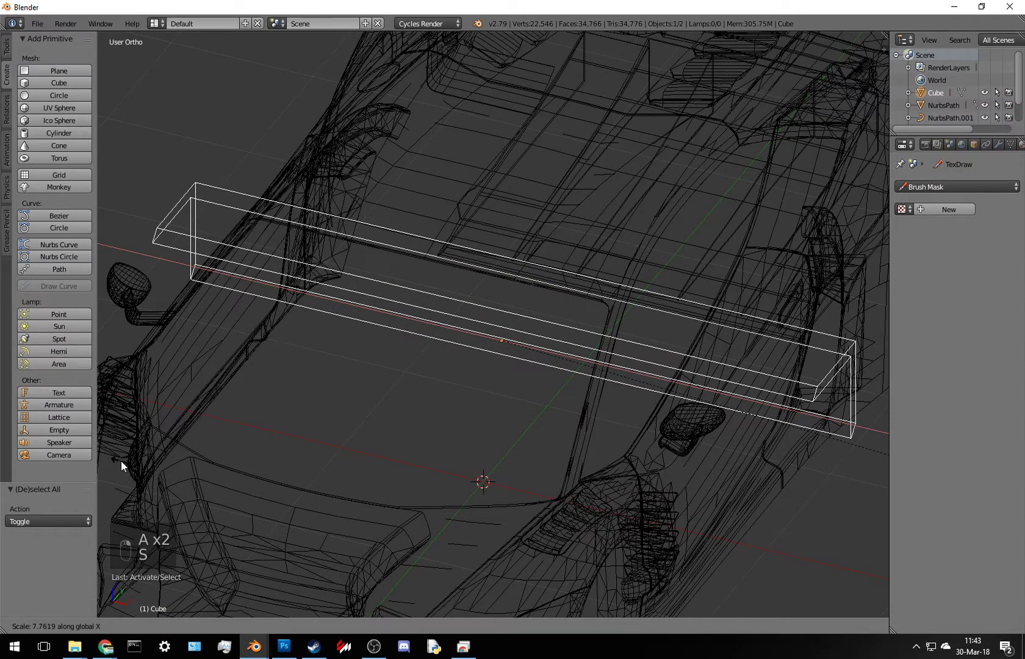
{"action": "left_click_drag", "start_coordinate": [124, 467], "coordinate": [368, 380]}
{"action": "left_click_drag", "start_coordinate": [368, 381], "coordinate": [530, 432]}
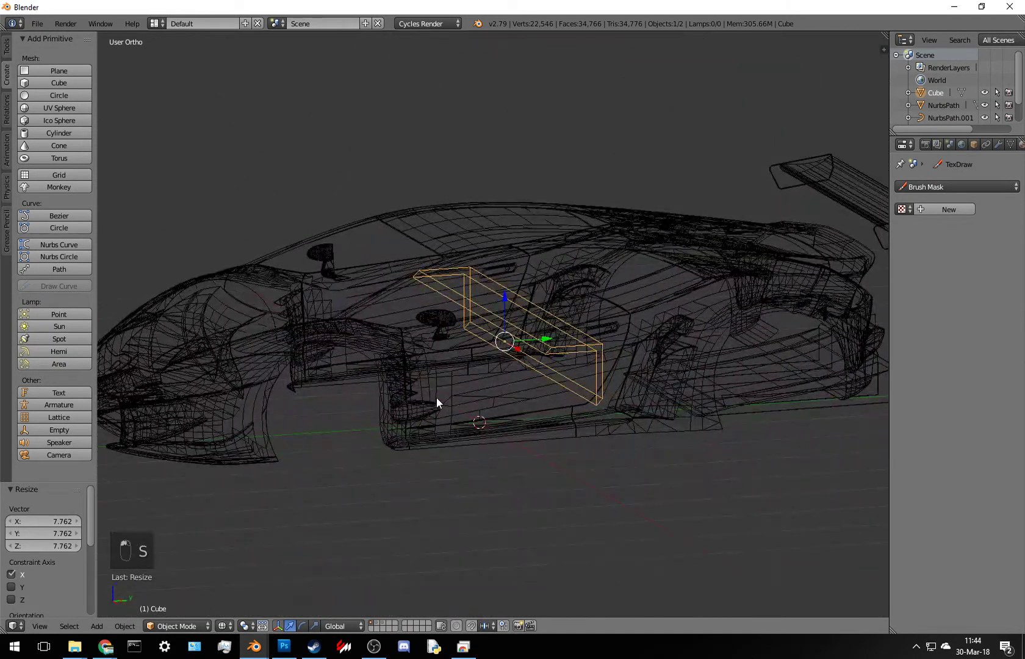
{"action": "key", "text": "KP_3"}
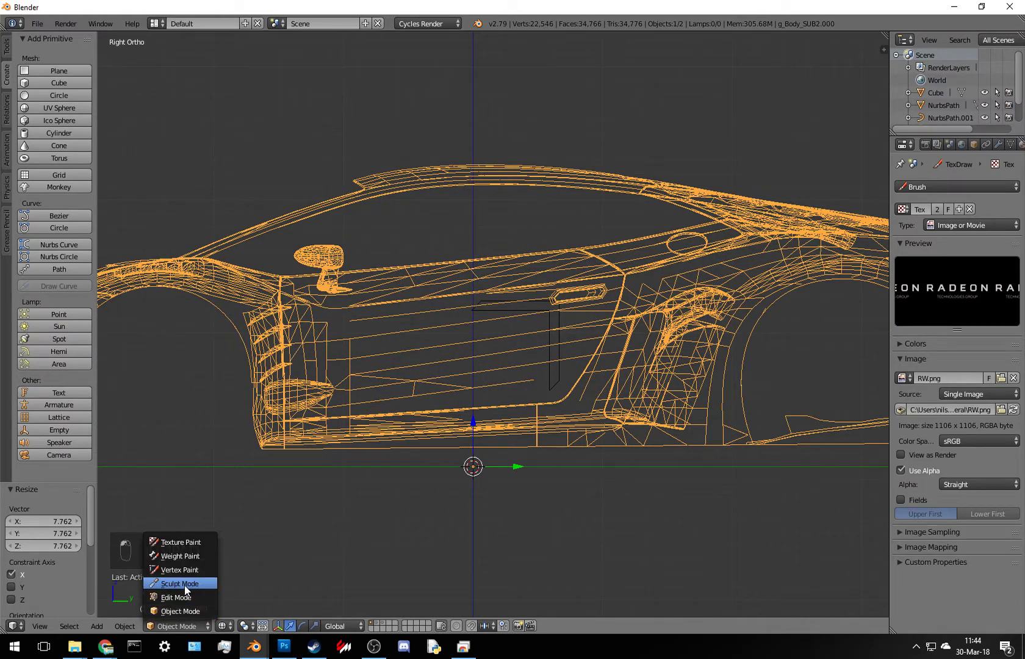
- Briefly try Texture Paint, then return to Object Mode in solid shading
{"action": "left_click_drag", "start_coordinate": [601, 418], "coordinate": [624, 469]}
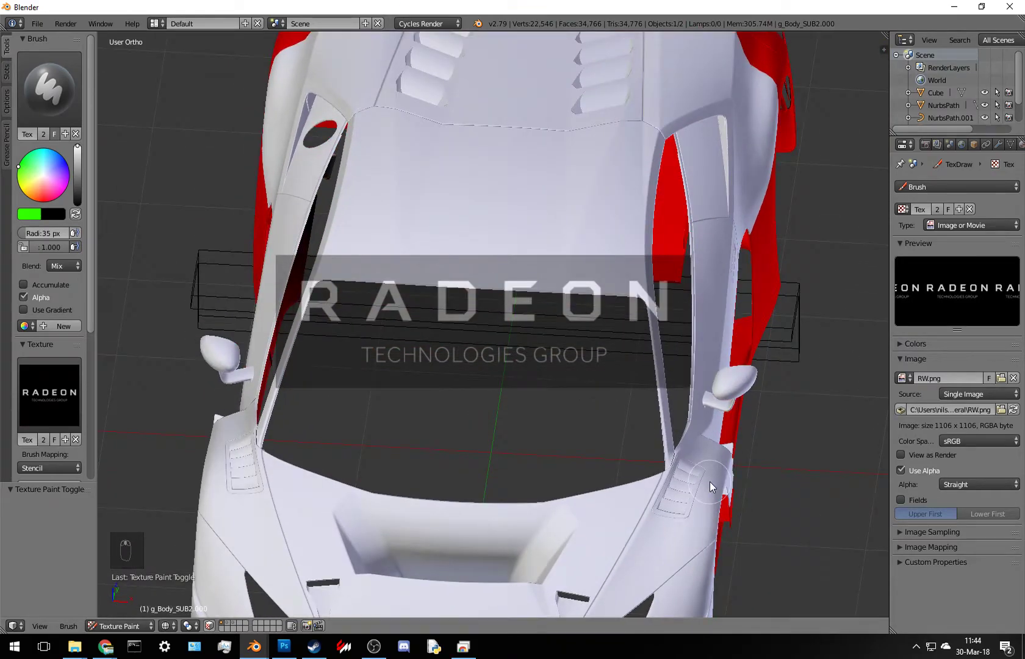
{"action": "key", "text": "Tab"}
{"action": "key", "text": "Tab"}
{"action": "key", "text": "z"}
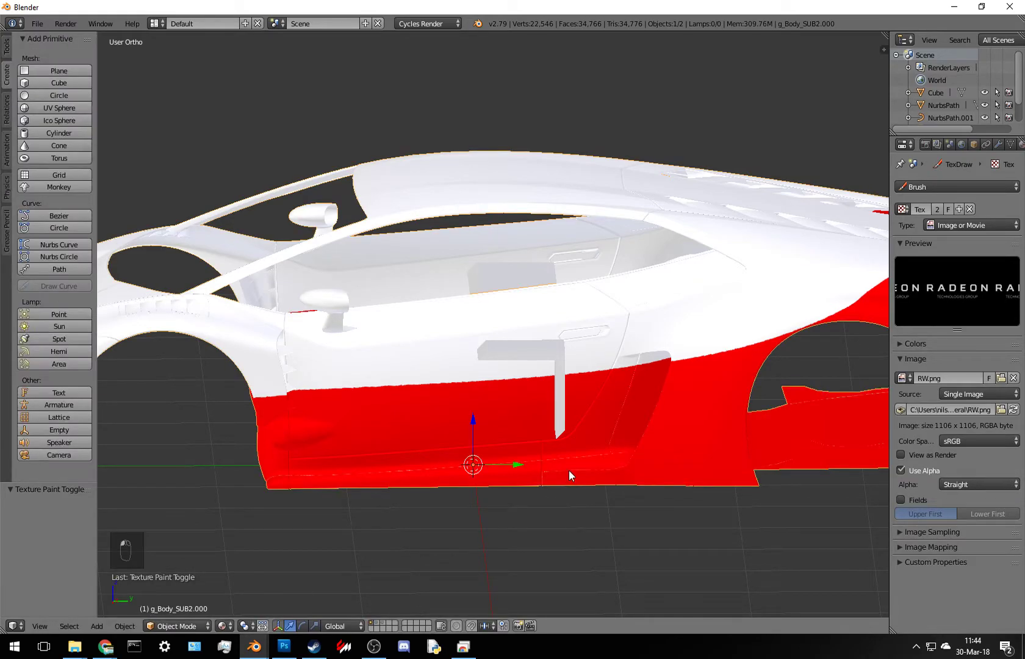
- Orbit to inspect the panel standing off the door, ending in the Right Ortho view
{"action": "left_click_drag", "start_coordinate": [582, 476], "coordinate": [602, 497]}
{"action": "middle_click", "coordinate": [672, 479]}
{"action": "key", "text": "z"}
{"action": "left_click_drag", "start_coordinate": [506, 464], "coordinate": [544, 457]}
{"action": "middle_click", "coordinate": [544, 457]}
{"action": "key", "text": "z"}
{"action": "left_click_drag", "start_coordinate": [567, 423], "coordinate": [558, 432]}
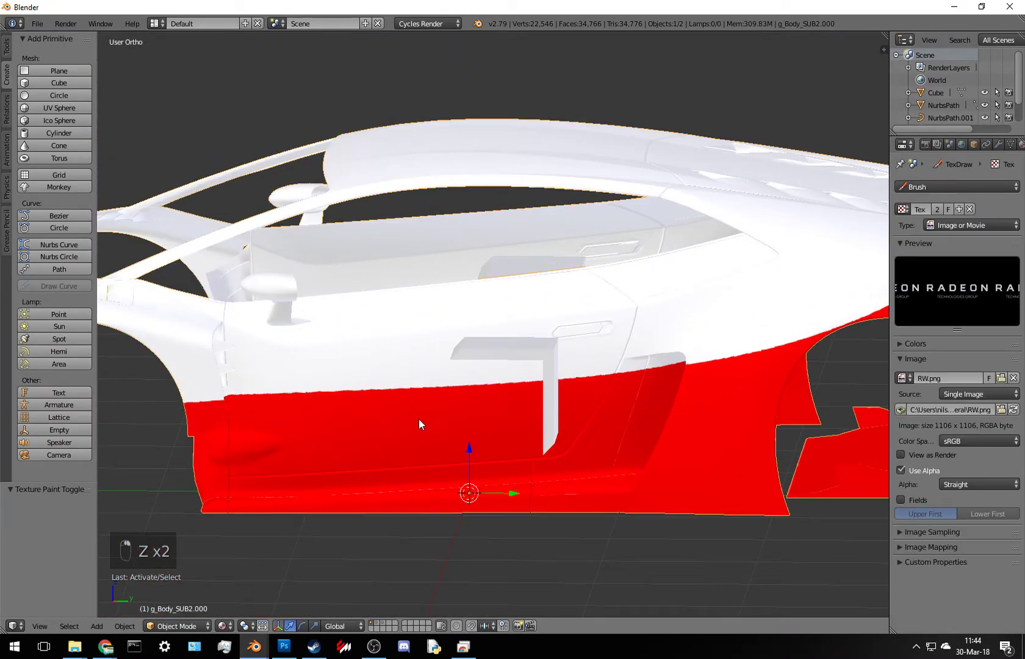
{"action": "key", "text": "KP_3"}
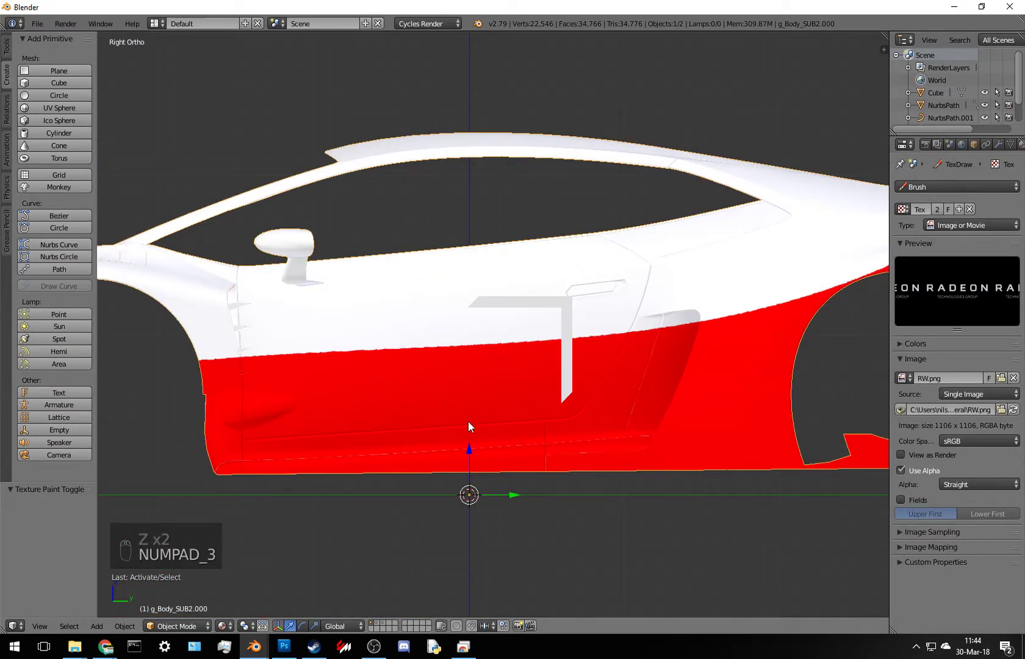
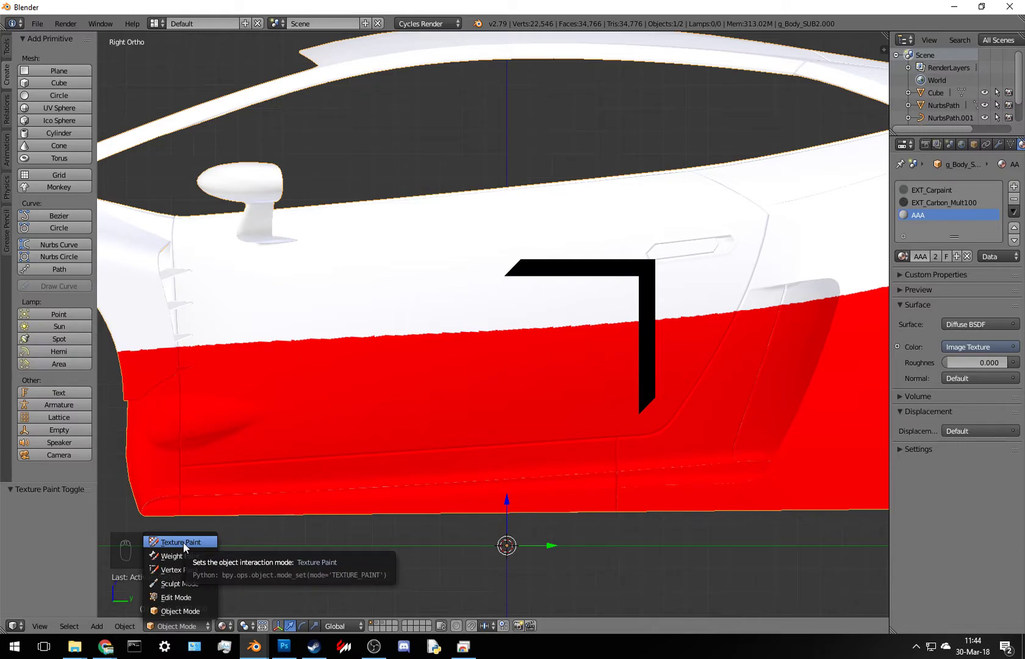
- Switch to Texture Paint and place and size the RADEON stencil over the door
{"action": "left_click_drag", "start_coordinate": [648, 283], "coordinate": [201, 595]}
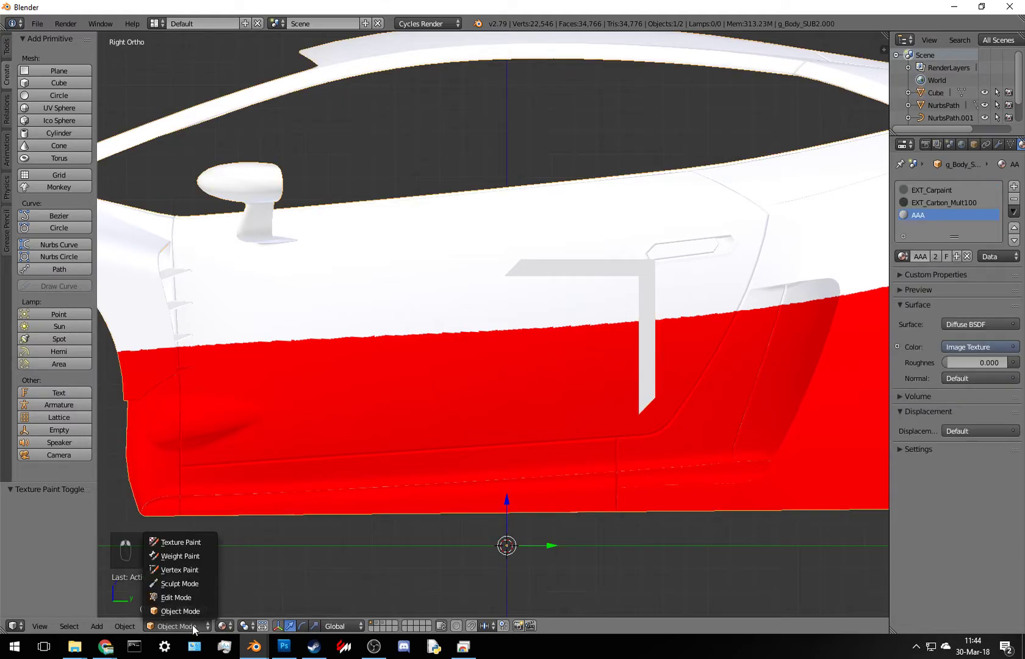
{"action": "left_click_drag", "start_coordinate": [518, 285], "coordinate": [448, 495]}
{"action": "left_click_drag", "start_coordinate": [317, 368], "coordinate": [438, 331]}
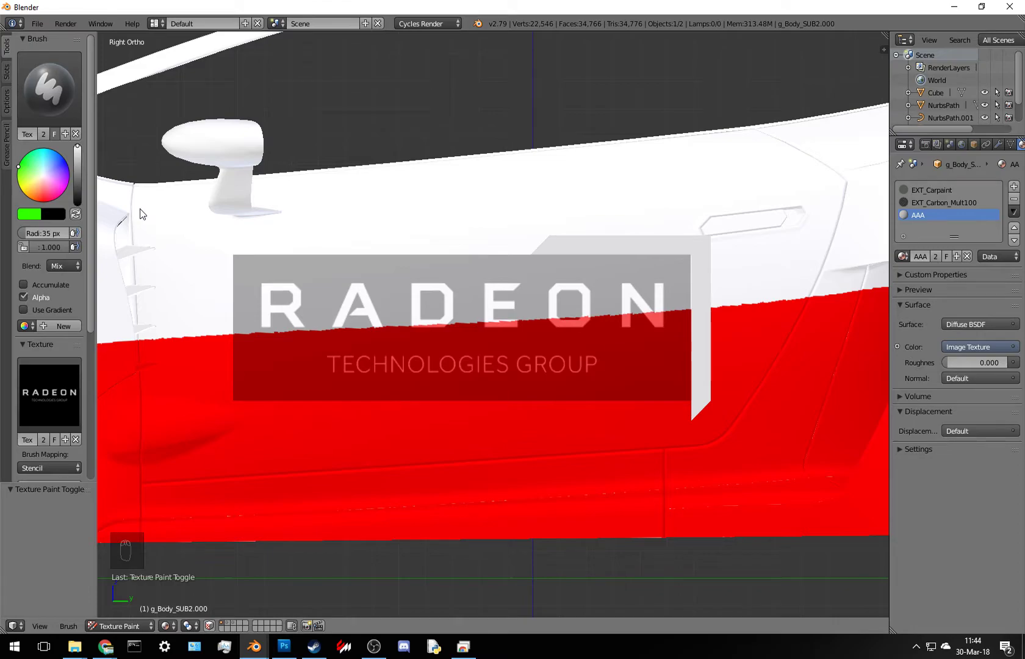
- Set the brush to white, paint the RADEON logo onto the door, and rotate to the left side where it shows mirrored
{"action": "left_click_drag", "start_coordinate": [26, 221], "coordinate": [108, 197]}
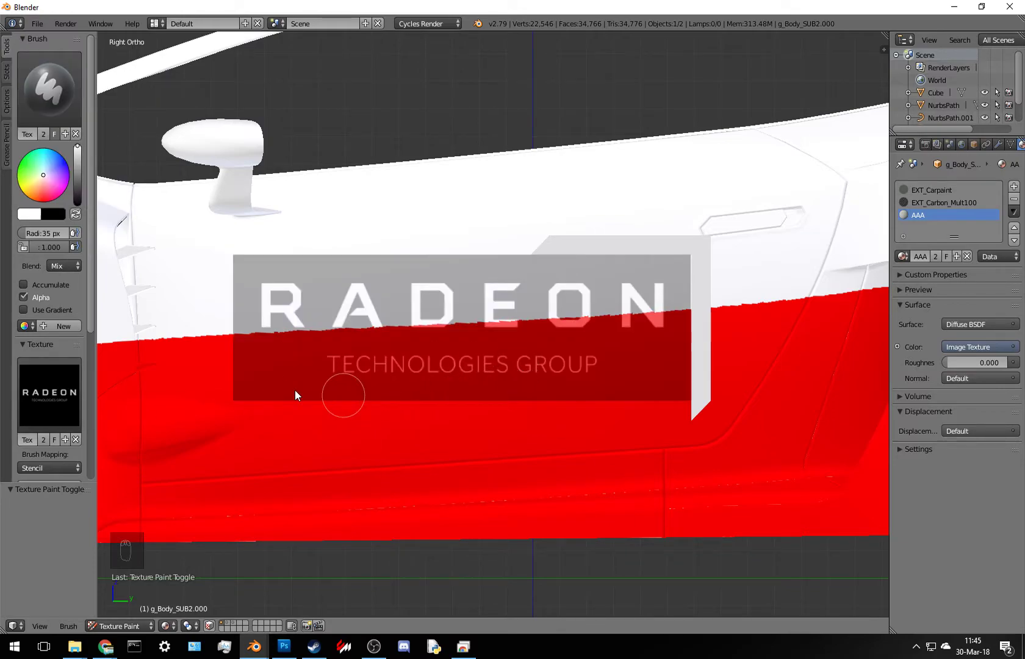
{"action": "left_click_drag", "start_coordinate": [251, 411], "coordinate": [297, 346]}
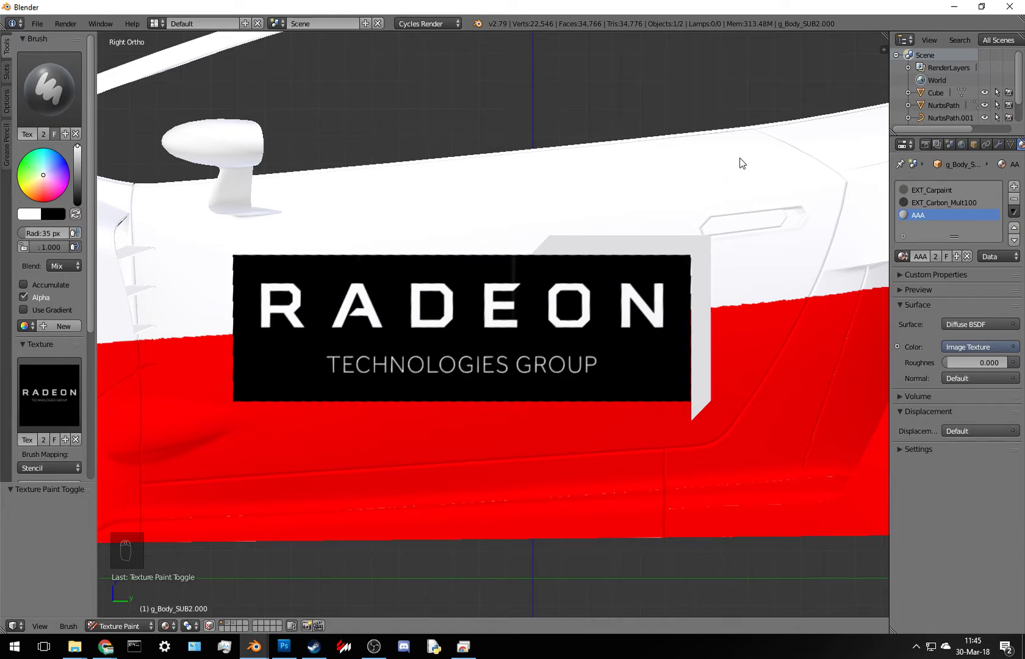
{"action": "key", "text": "KP_6"}
{"action": "key", "text": "KP_6"}
{"action": "key", "text": "KP_6"}
{"action": "key", "text": "KP_6"}
{"action": "key", "text": "KP_6"}
{"action": "key", "text": "KP_6"}
{"action": "key", "text": "KP_6"}
{"action": "key", "text": "KP_6"}
{"action": "key", "text": "KP_6"}
{"action": "key", "text": "KP_6"}
{"action": "key", "text": "KP_6"}
{"action": "key", "text": "KP_6"}
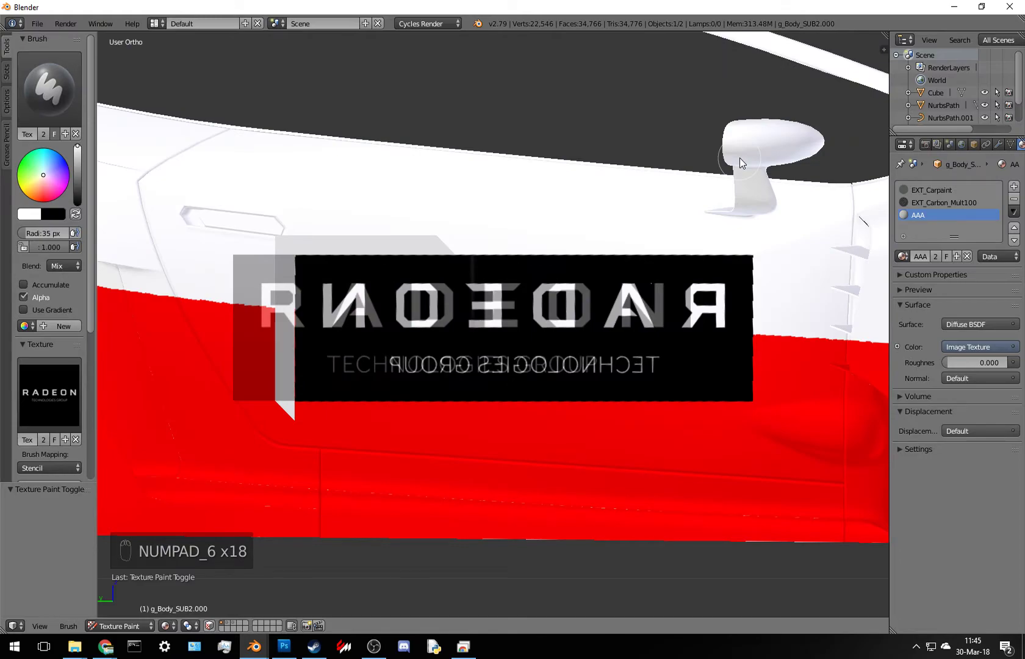
- Undo the mirrored decal paint, return to the right side, and enlarge the brush to repaint the logo
{"action": "key", "text": "KP_6"}
{"action": "key", "text": "KP_4"}
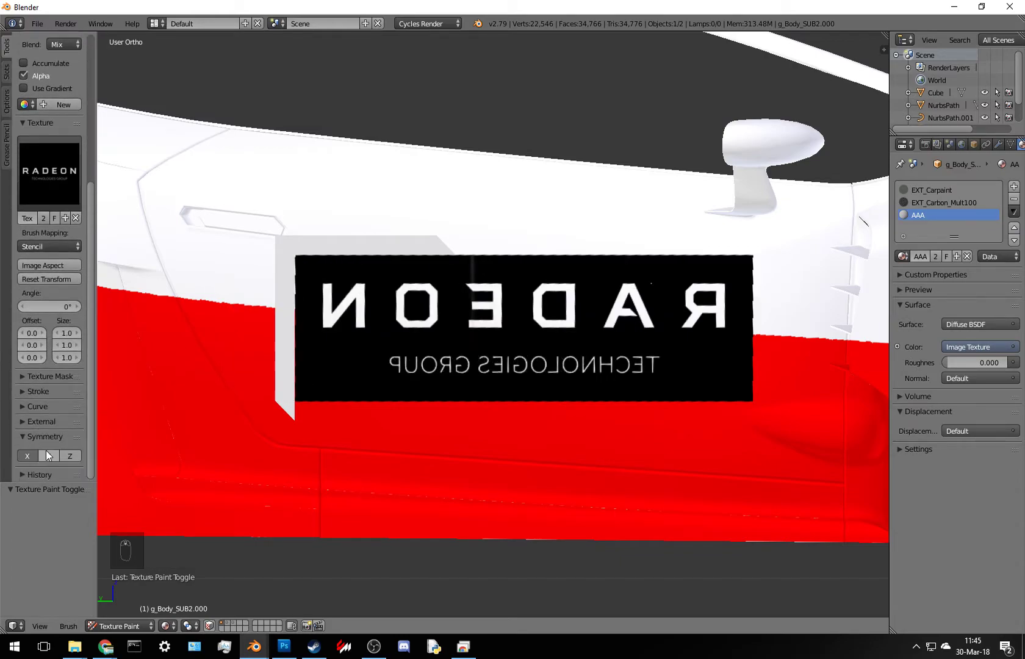
{"action": "left_click_drag", "start_coordinate": [30, 457], "coordinate": [599, 282]}
{"action": "key", "text": "ctrl+z"}
{"action": "key", "text": "KP_6"}
{"action": "key", "text": "KP_6"}
{"action": "key", "text": "KP_3"}
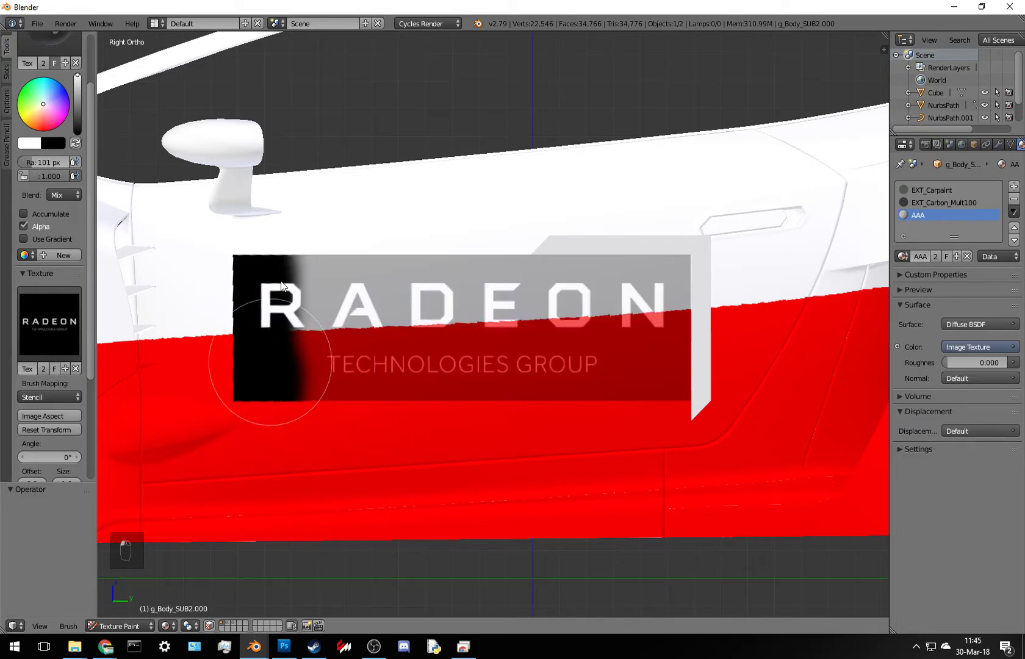
- Paint the black RADEON logo through the stencil onto the right door
{"action": "left_click_drag", "start_coordinate": [326, 431], "coordinate": [445, 287]}
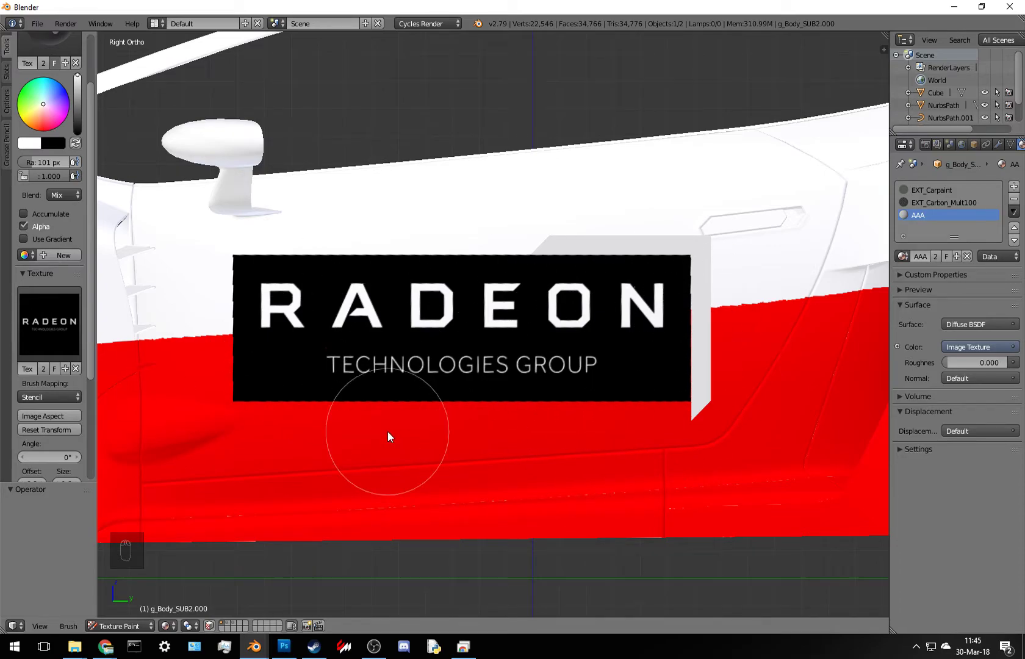
- Reposition the stencil on the left door and paint the second RADEON logo
{"action": "key", "text": "KP_6"}
{"action": "key", "text": "KP_6"}
{"action": "key", "text": "KP_6"}
{"action": "left_click_drag", "start_coordinate": [436, 343], "coordinate": [500, 344]}
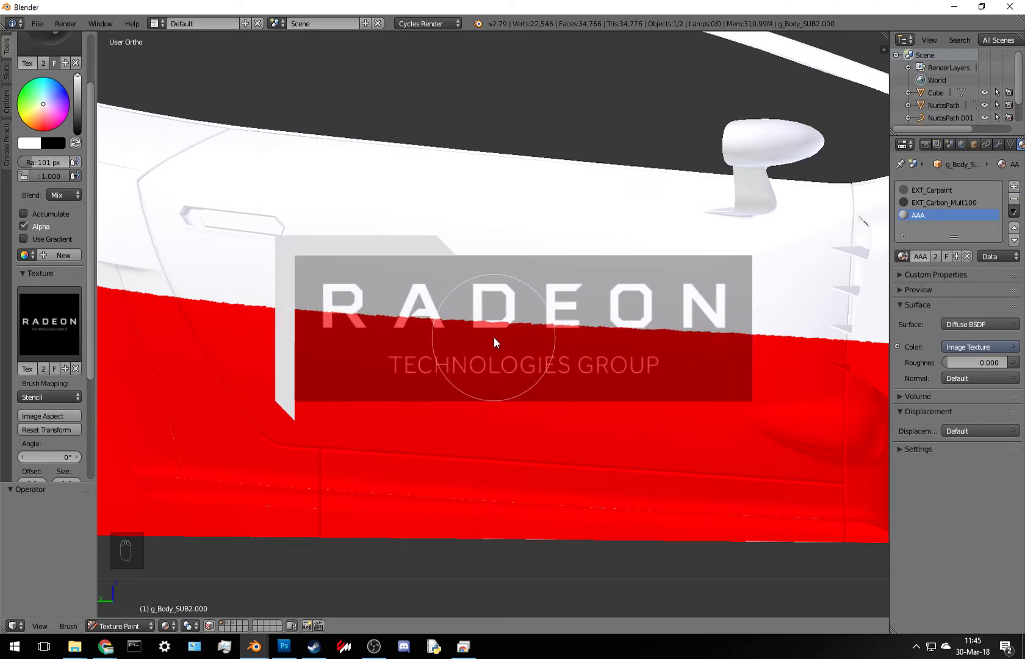
{"action": "left_click", "coordinate": [302, 410]}
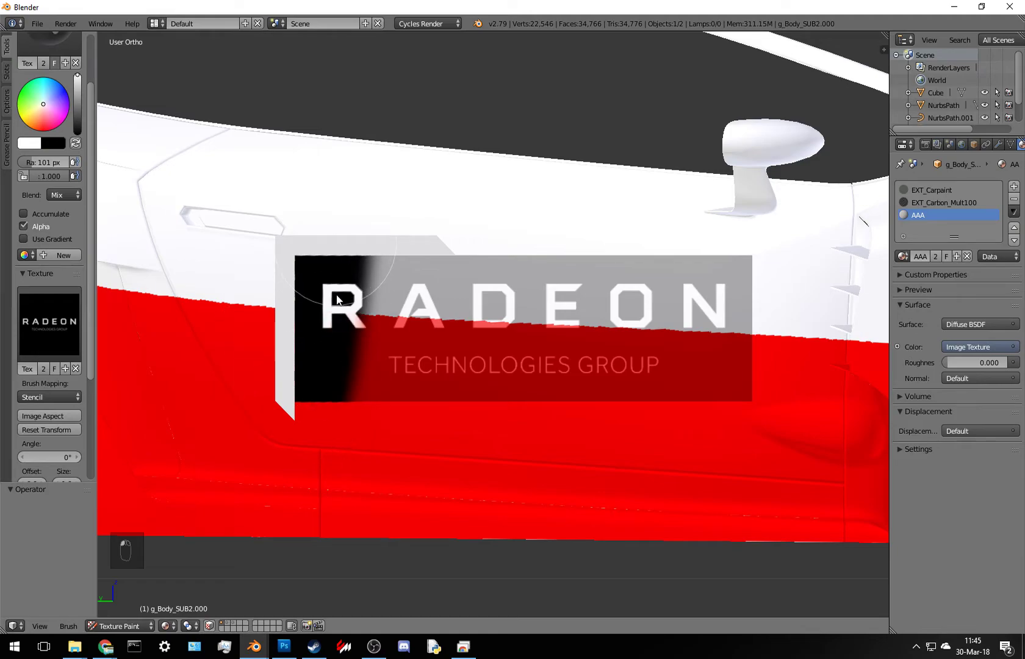
{"action": "left_click", "coordinate": [371, 425]}
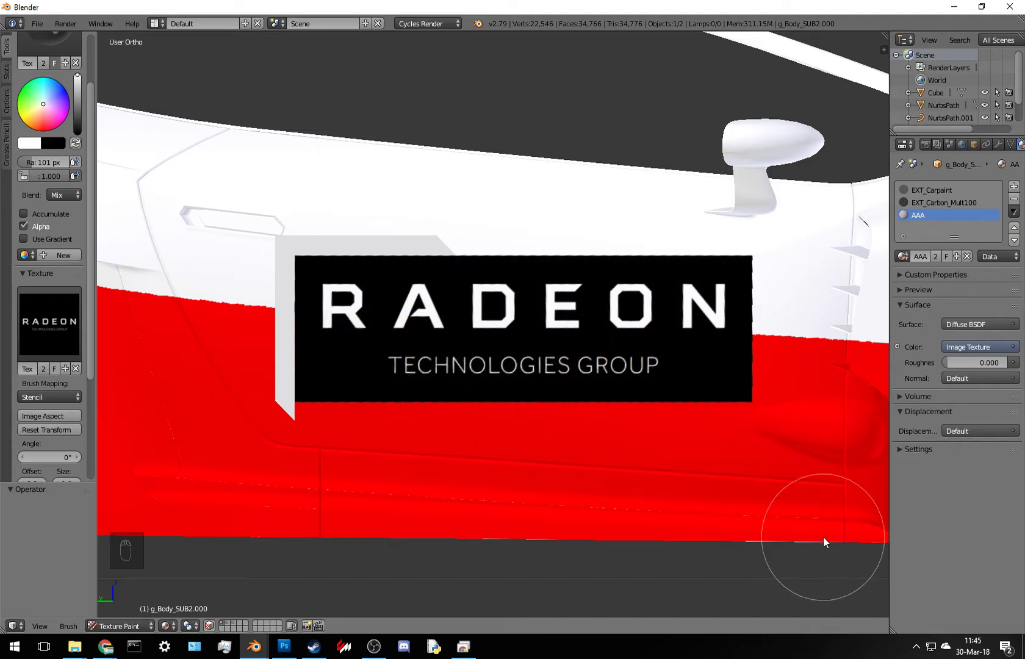
- Orbit the car to check the decals on both sides
{"action": "left_click_drag", "start_coordinate": [645, 397], "coordinate": [80, 376]}
{"action": "left_click_drag", "start_coordinate": [80, 375], "coordinate": [663, 398]}
{"action": "left_click_drag", "start_coordinate": [664, 398], "coordinate": [396, 457]}
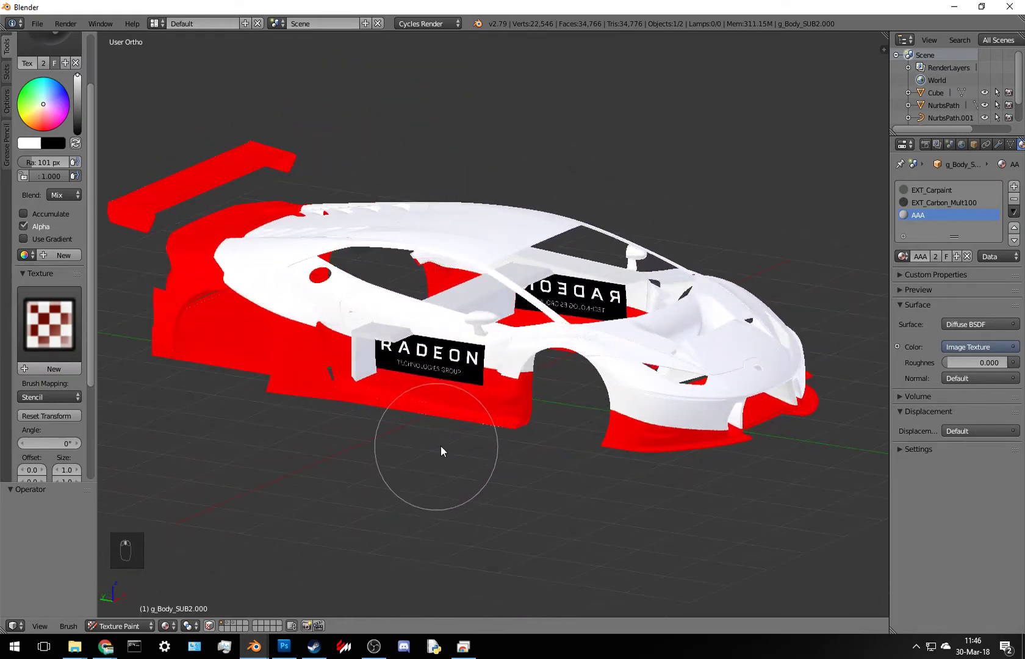
- Select the white stand-off panel in Object Mode and delete it
{"action": "left_click_drag", "start_coordinate": [462, 448], "coordinate": [487, 470]}
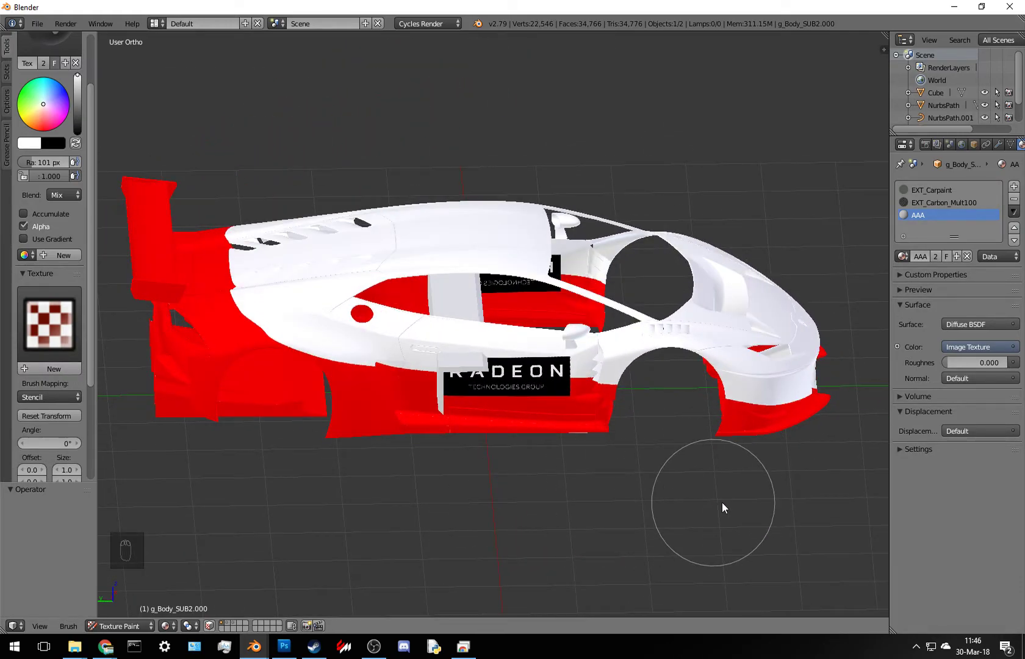
{"action": "left_click_drag", "start_coordinate": [763, 495], "coordinate": [744, 488]}
{"action": "left_click", "coordinate": [47, 278]}
{"action": "left_click_drag", "start_coordinate": [47, 279], "coordinate": [237, 641]}
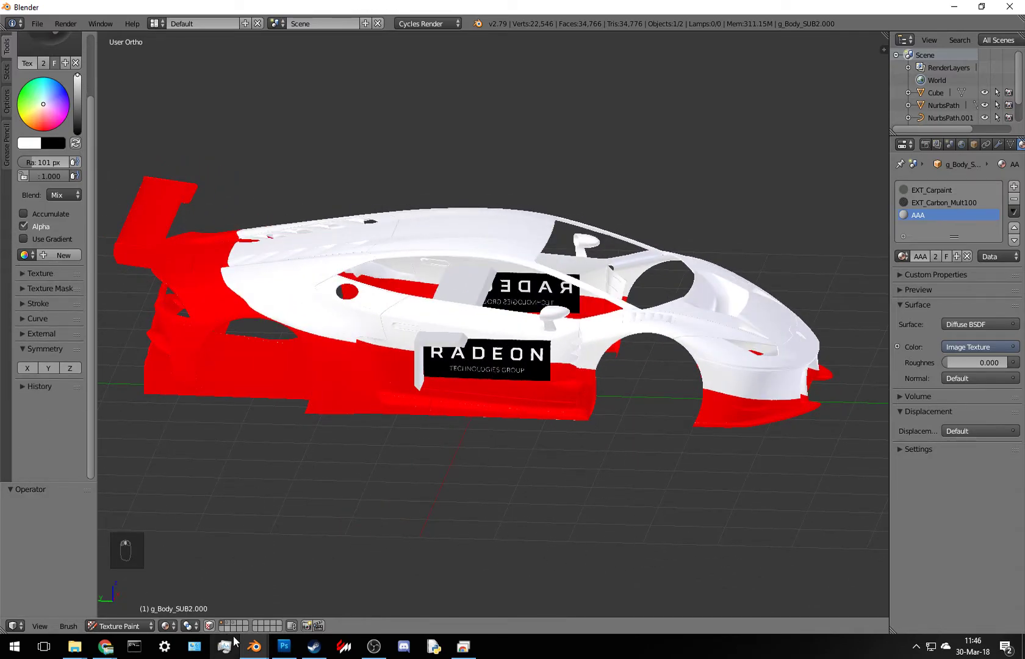
{"action": "left_click_drag", "start_coordinate": [450, 441], "coordinate": [442, 401]}
{"action": "left_click_drag", "start_coordinate": [442, 402], "coordinate": [374, 360]}
{"action": "key", "text": "x"}
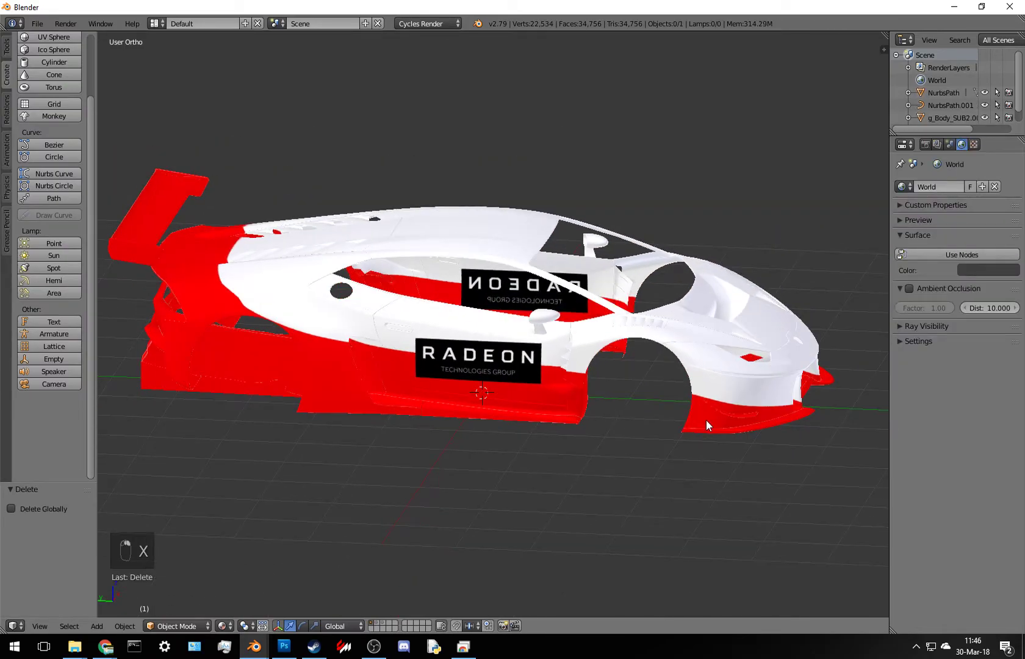
- Inspect the painted texture map with both decals, then view the finished car from above
{"action": "left_click_drag", "start_coordinate": [693, 414], "coordinate": [676, 407]}
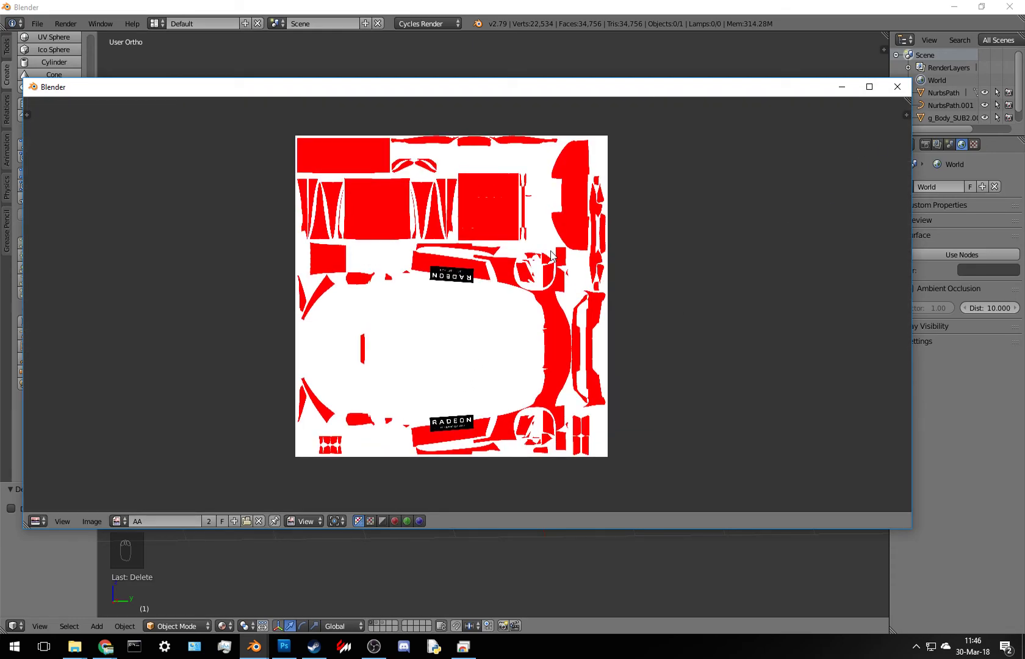
{"action": "left_click_drag", "start_coordinate": [585, 277], "coordinate": [619, 367]}
{"action": "middle_click", "coordinate": [618, 363]}
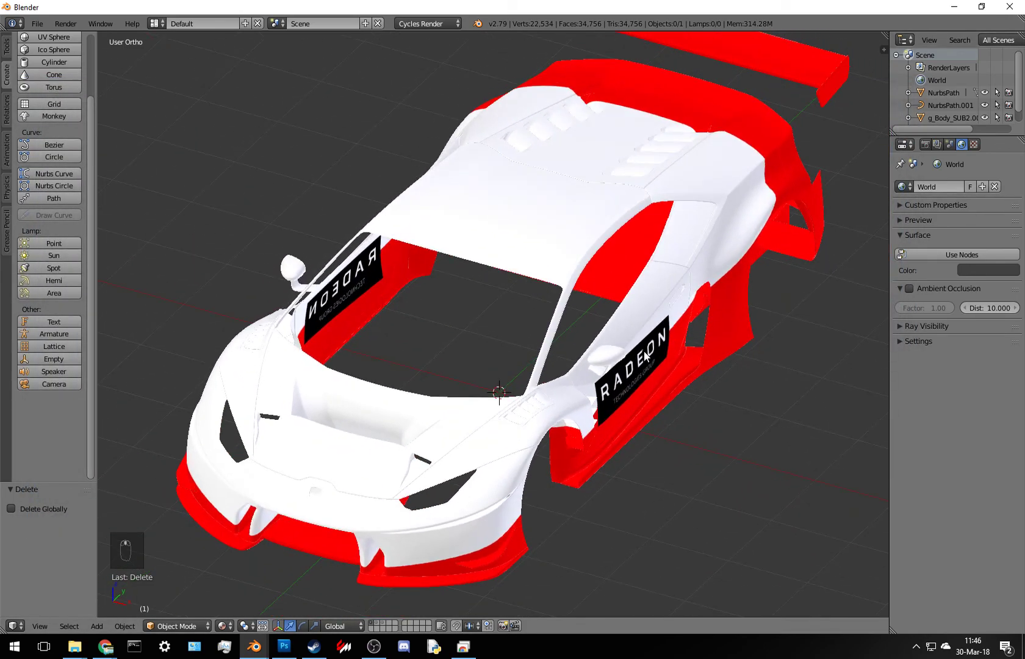